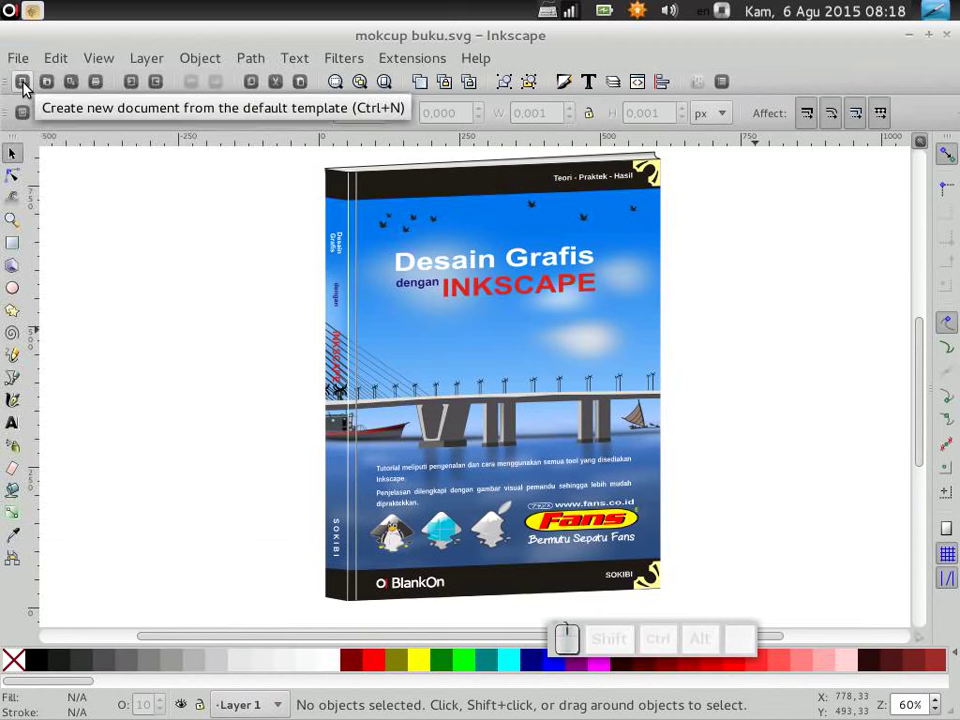
Step: Start a new blank document, maximize its window and zoom in on the page
{"action": "left_click", "coordinate": [29, 86]}
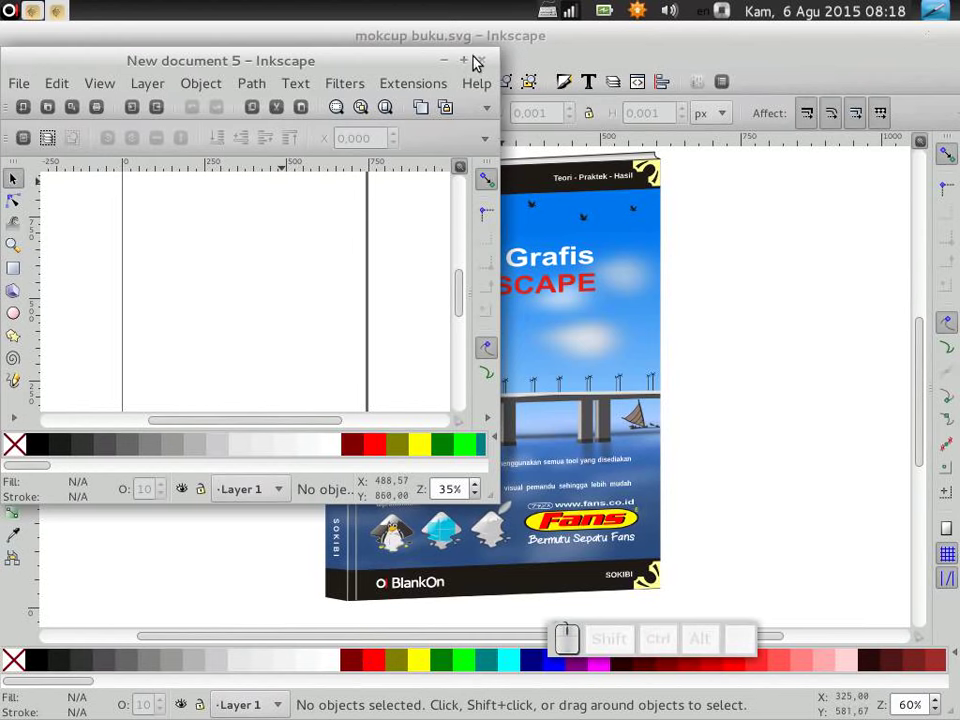
{"action": "left_click", "coordinate": [471, 60]}
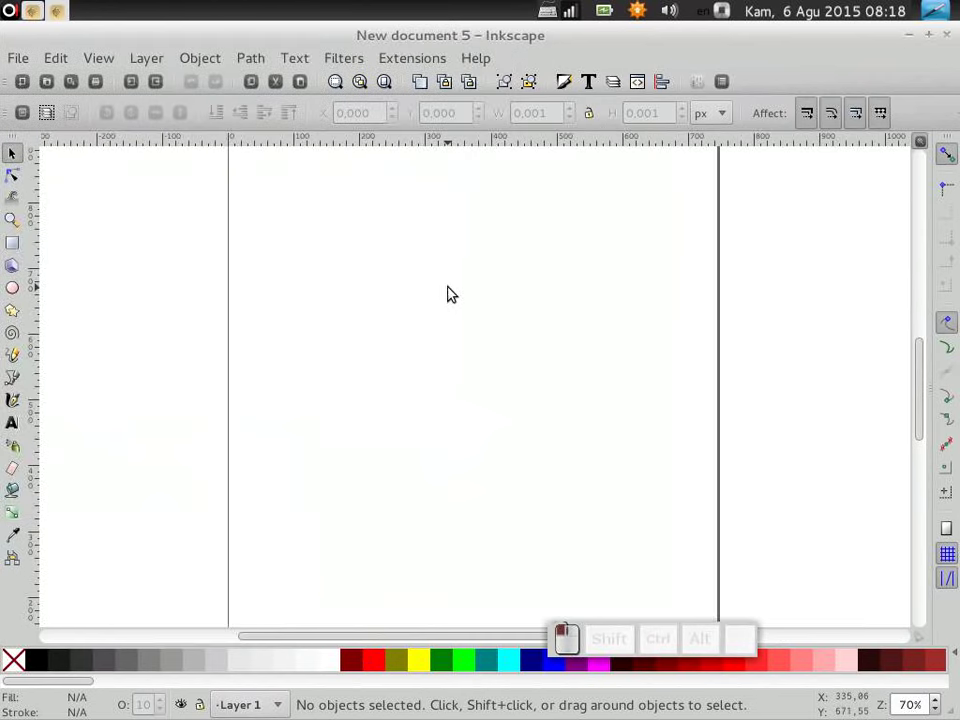
{"action": "key", "text": "1"}
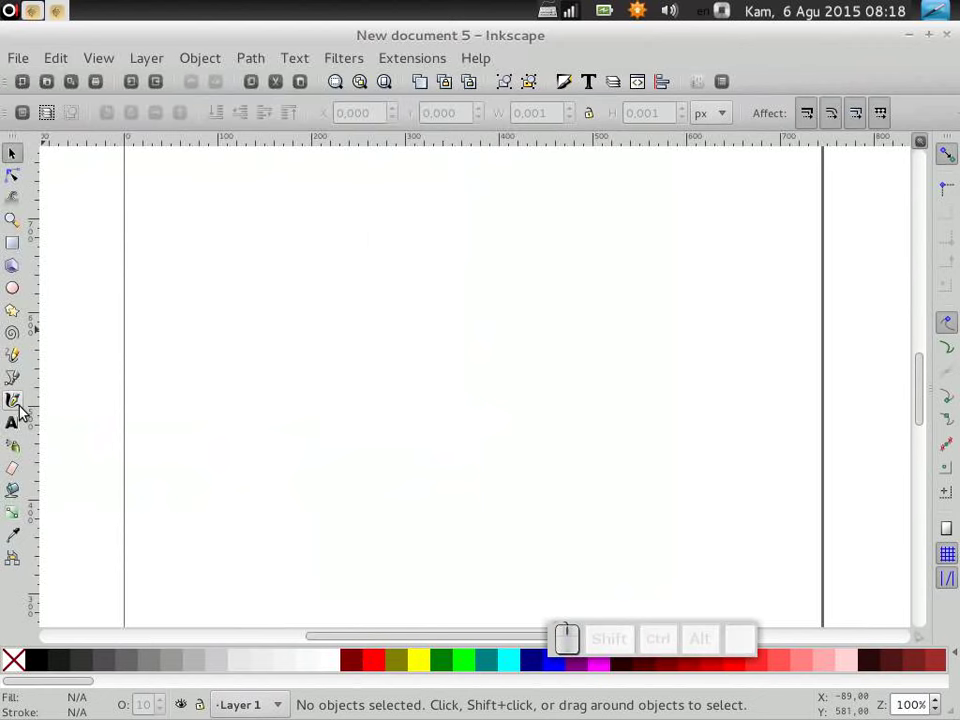
Step: Write the title 'Cara mudah menggambar logo dengan teknik trace' near the page's upper left
{"action": "left_click", "coordinate": [22, 424]}
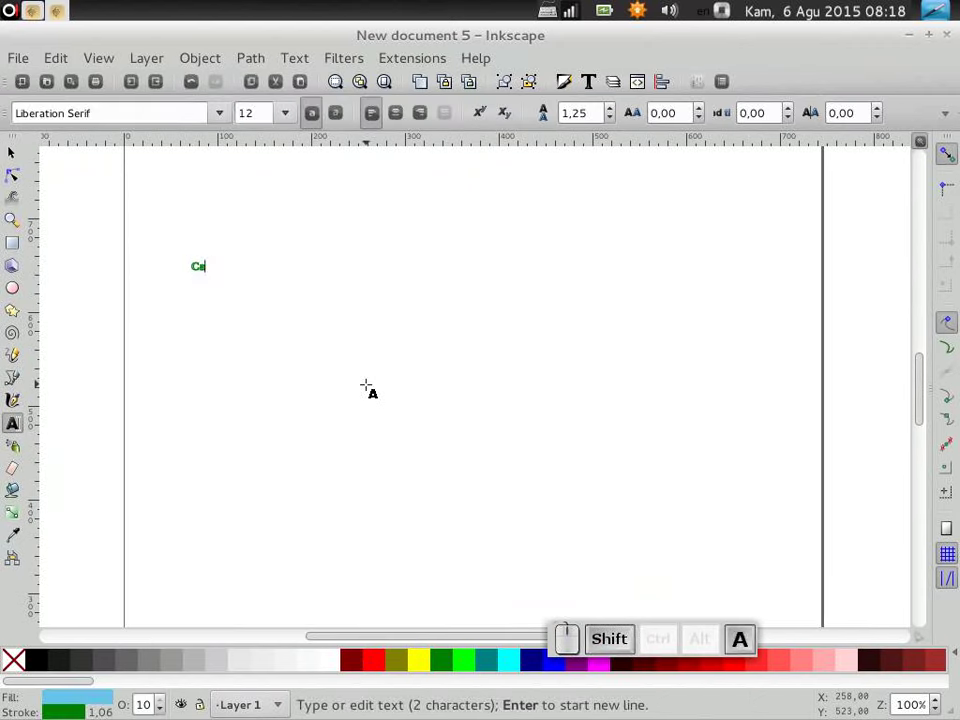
{"action": "key", "text": "shift+space"}
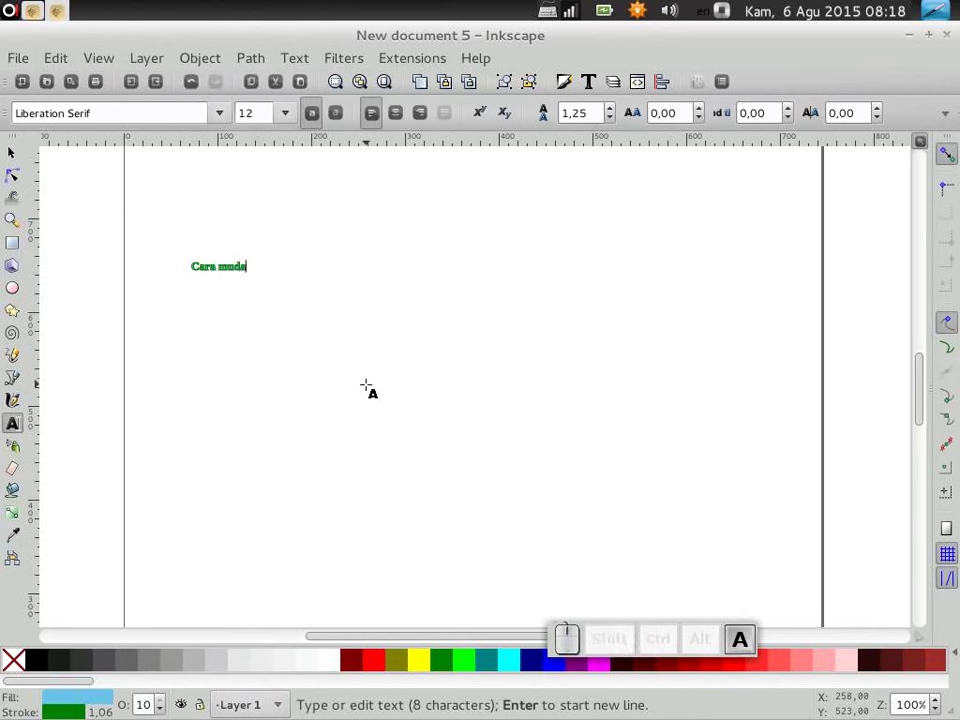
{"action": "key", "text": "space"}
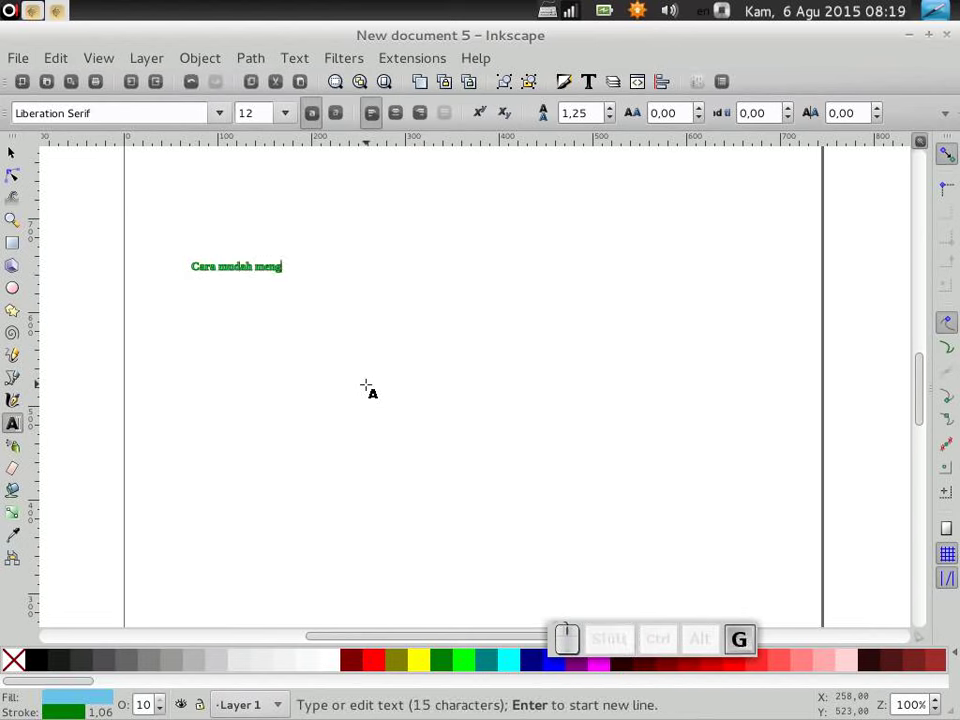
{"action": "key", "text": "space"}
{"action": "key", "text": "space"}
{"action": "key", "text": "space"}
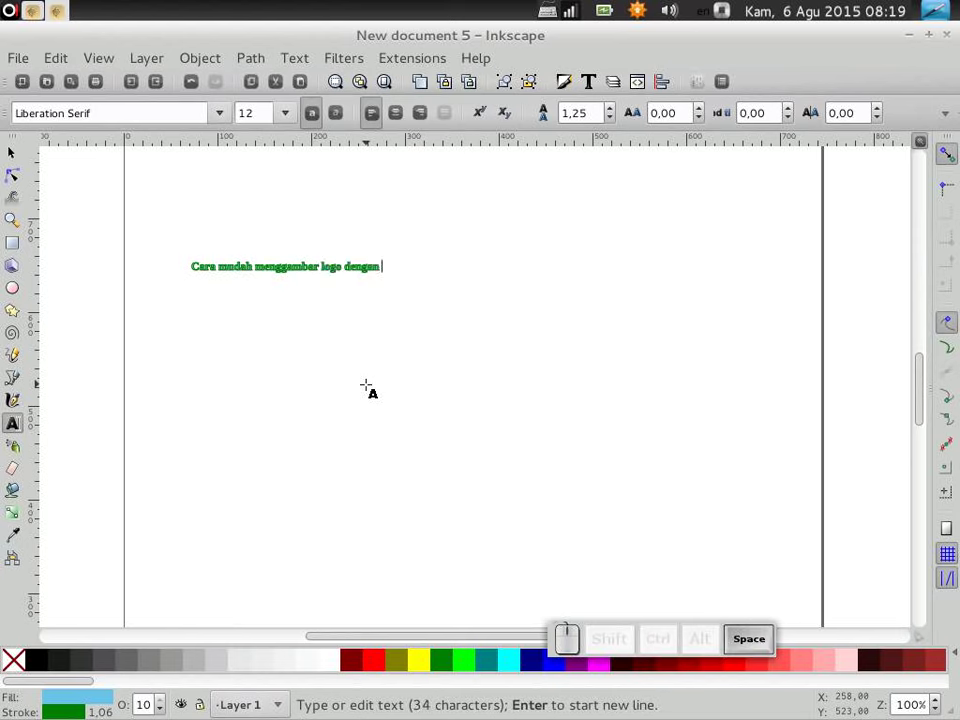
{"action": "key", "text": "space"}
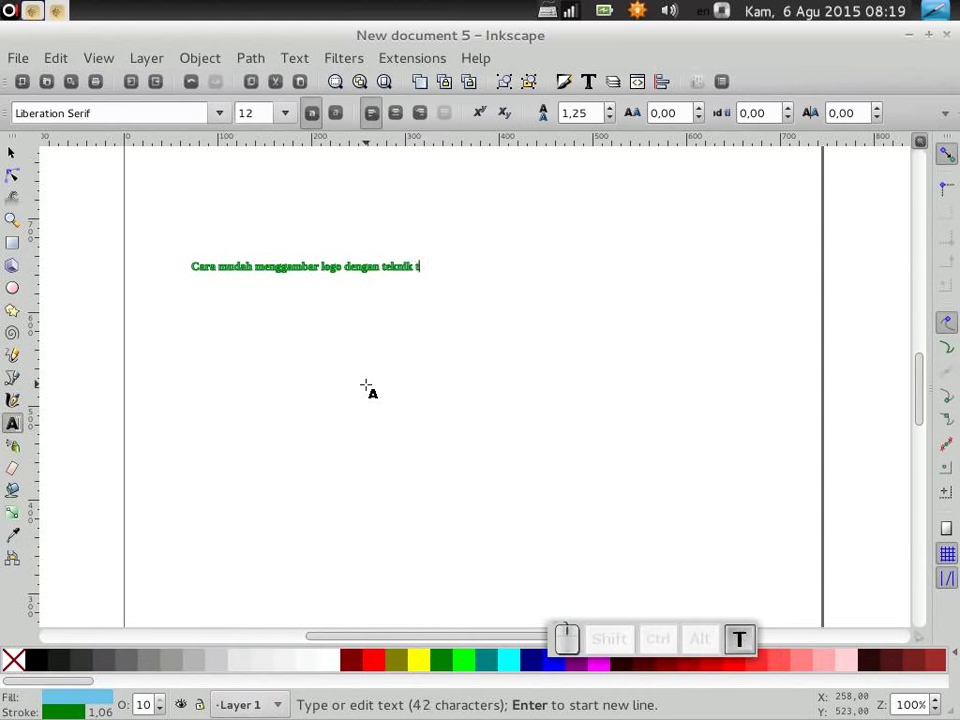
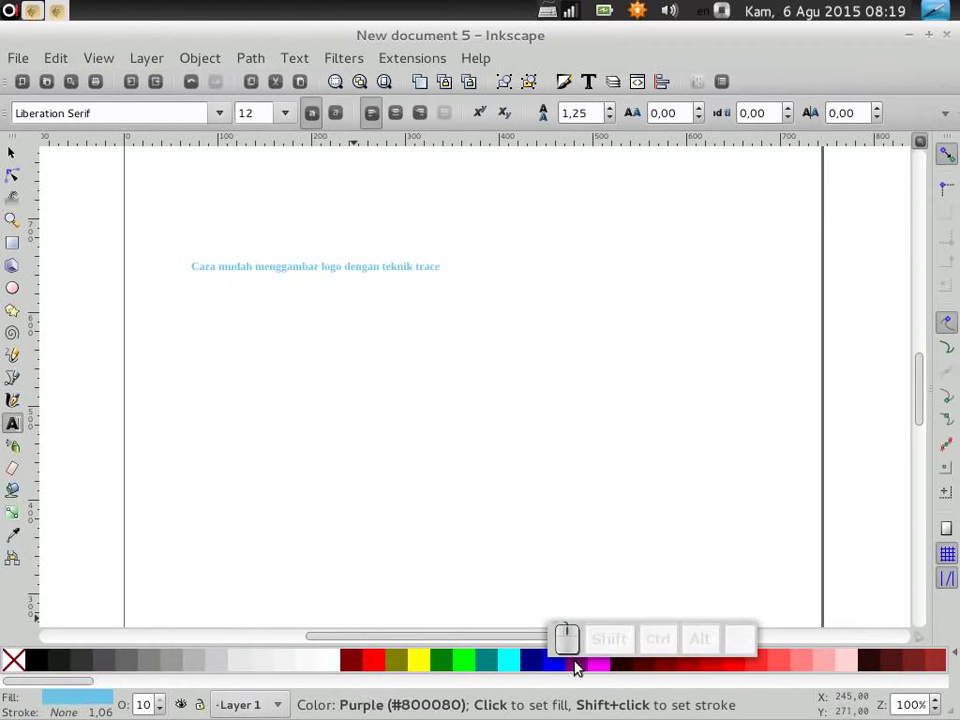
Step: Enlarge the selected title to size 48, then shrink it to 24 and bring it back into view
{"action": "left_click_drag", "start_coordinate": [560, 667], "coordinate": [232, 200]}
{"action": "left_click", "coordinate": [295, 117]}
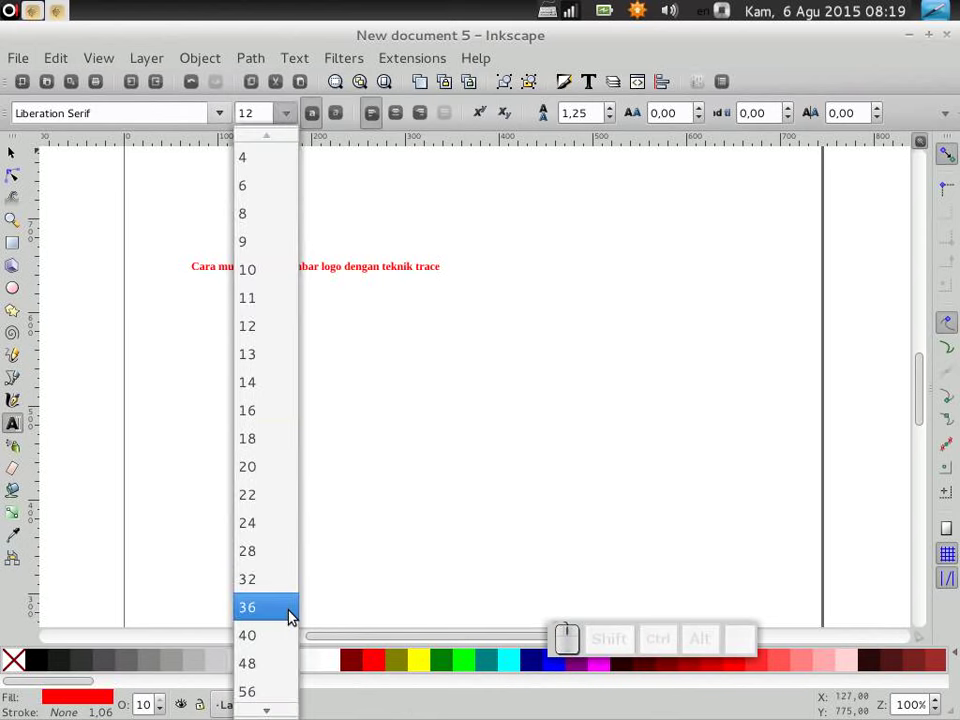
{"action": "left_click", "coordinate": [273, 668]}
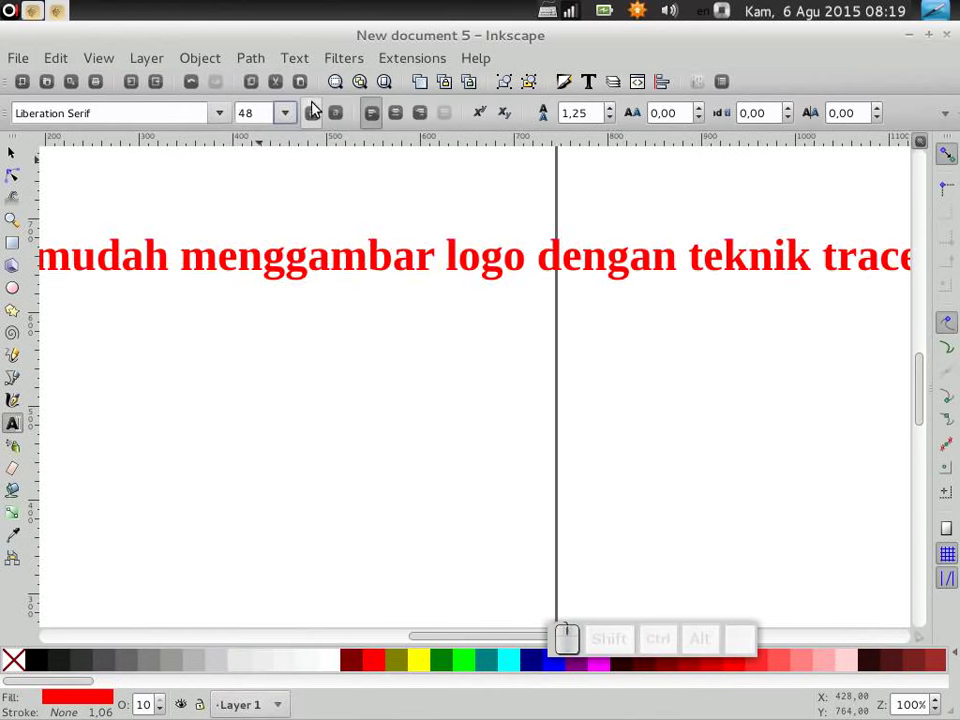
{"action": "left_click", "coordinate": [285, 118]}
{"action": "left_click", "coordinate": [282, 521]}
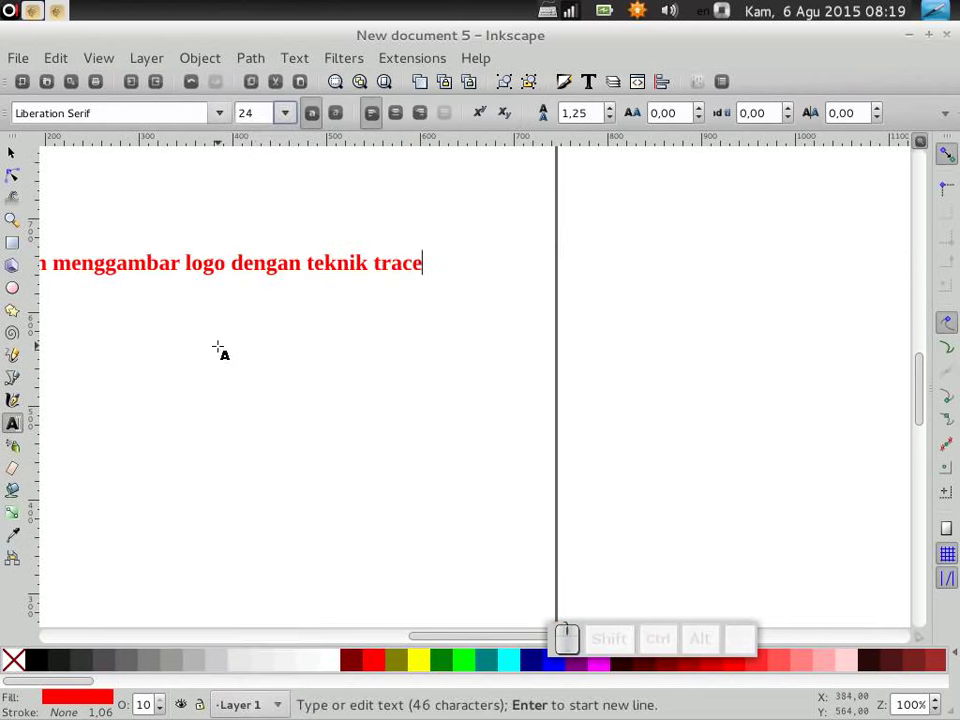
{"action": "left_click_drag", "start_coordinate": [425, 633], "coordinate": [673, 637]}
{"action": "left_click", "coordinate": [736, 691]}
Step: Leave the size unchanged, select the title as an object and delete it so the page is empty
{"action": "left_click_drag", "start_coordinate": [595, 640], "coordinate": [390, 328]}
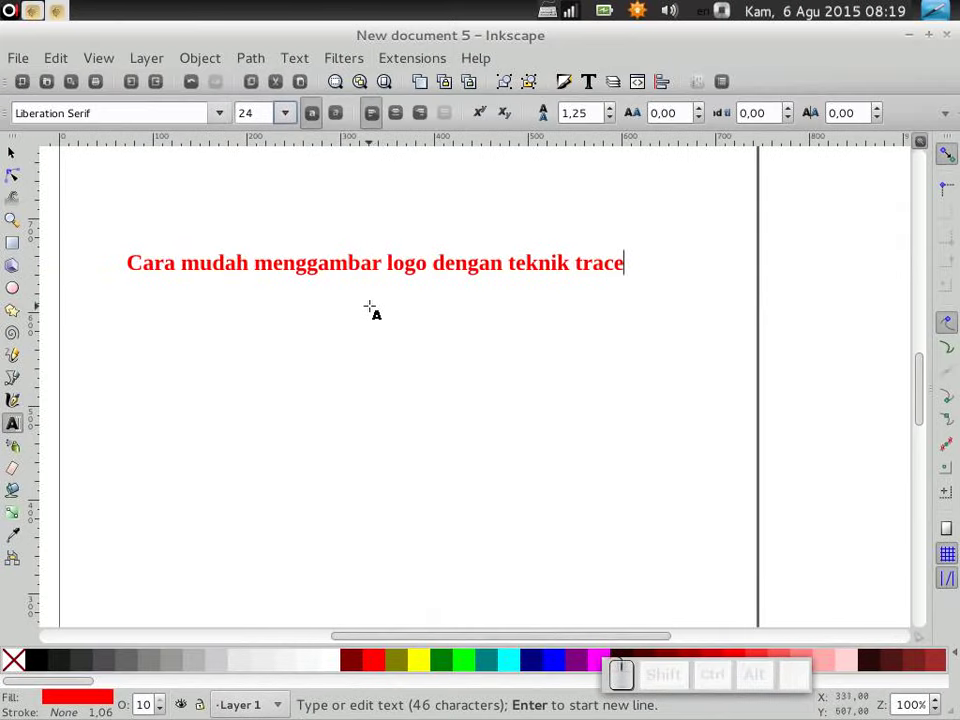
{"action": "left_click", "coordinate": [282, 116]}
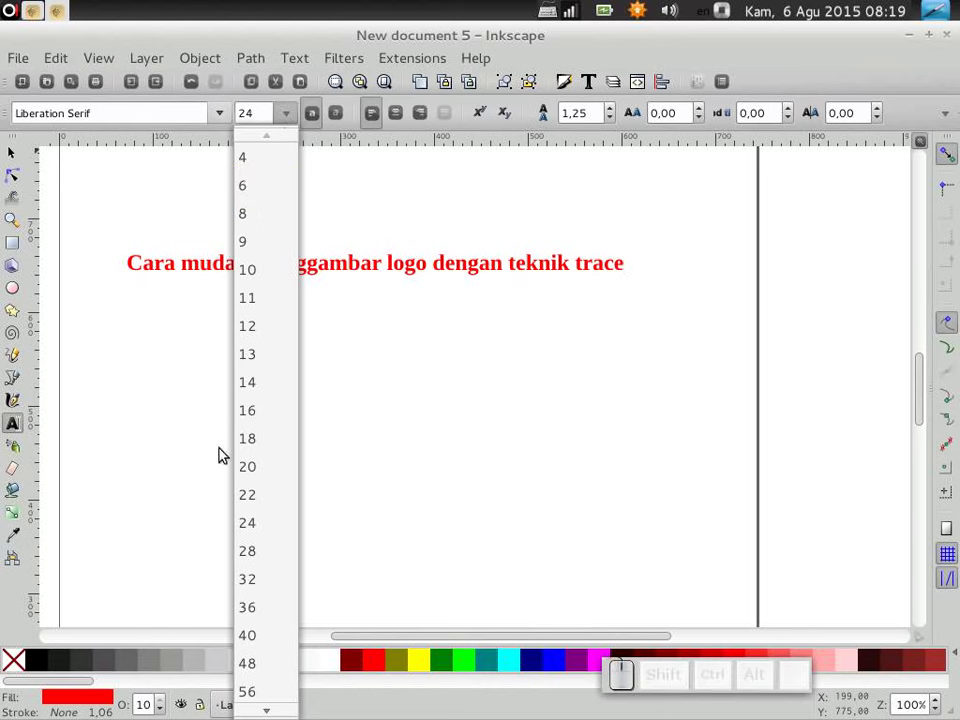
{"action": "left_click", "coordinate": [262, 563]}
{"action": "left_click", "coordinate": [10, 163]}
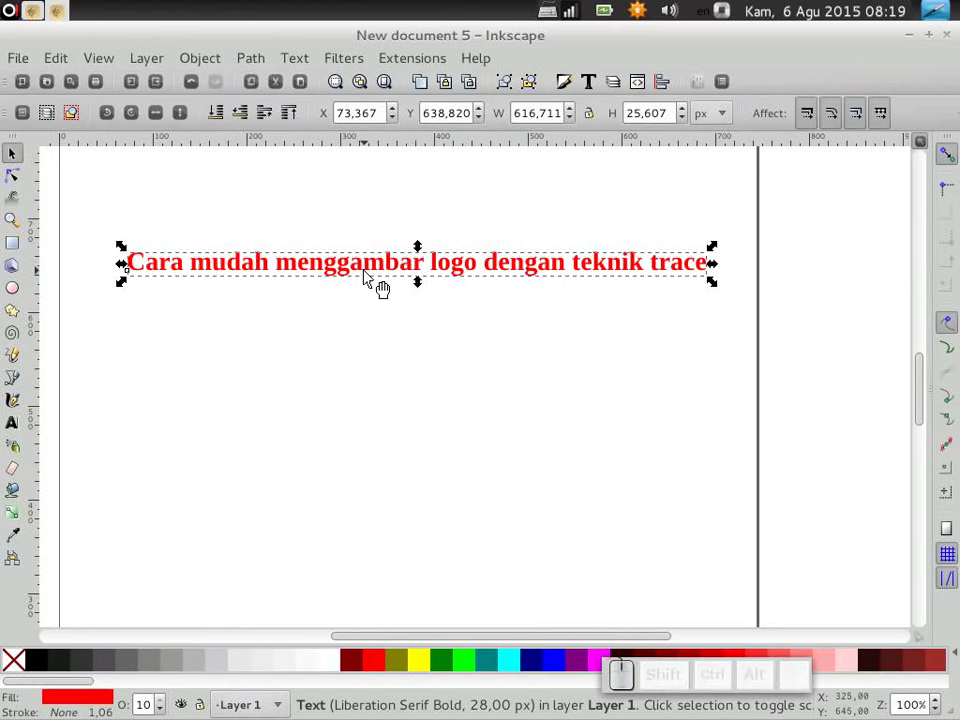
{"action": "key", "text": "Delete"}
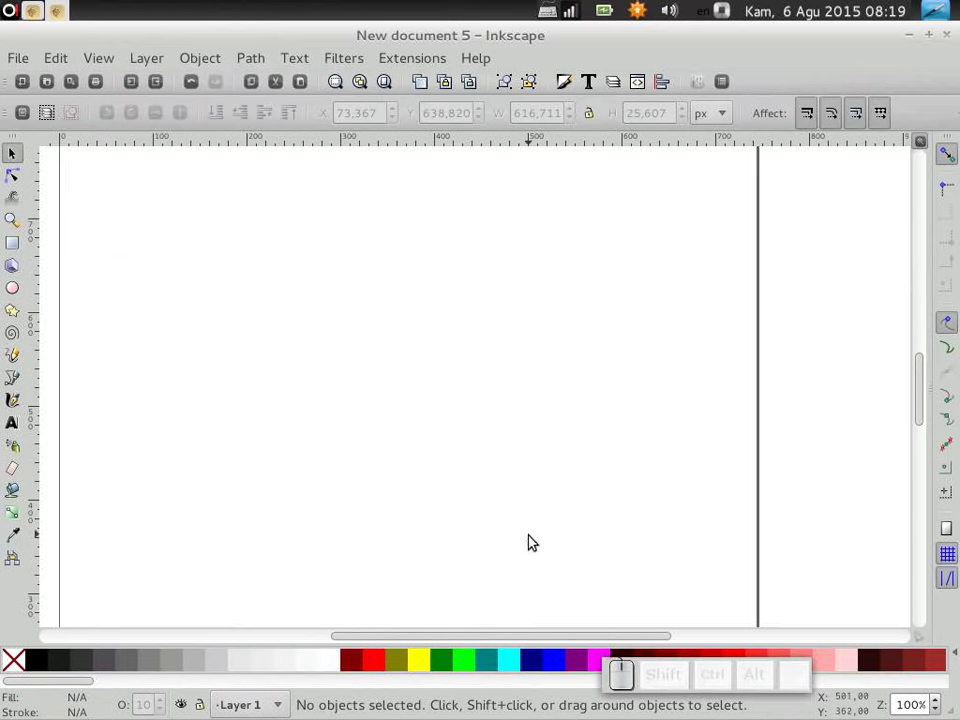
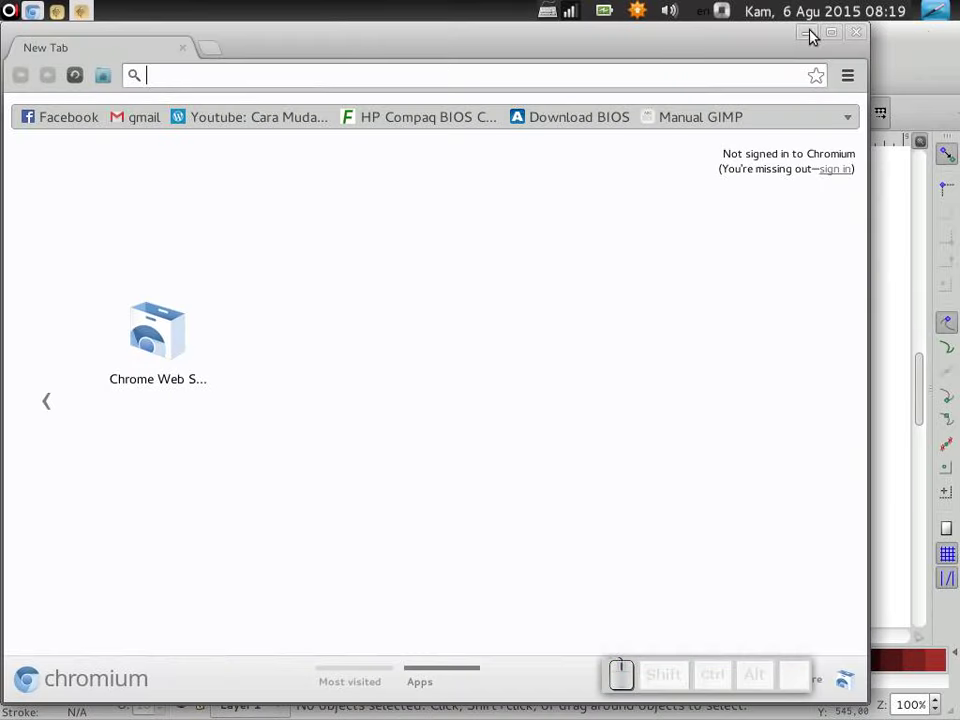
Step: Maximize the Chromium window and begin searching for 'Logo Twitter' in the address bar
{"action": "left_click", "coordinate": [835, 36]}
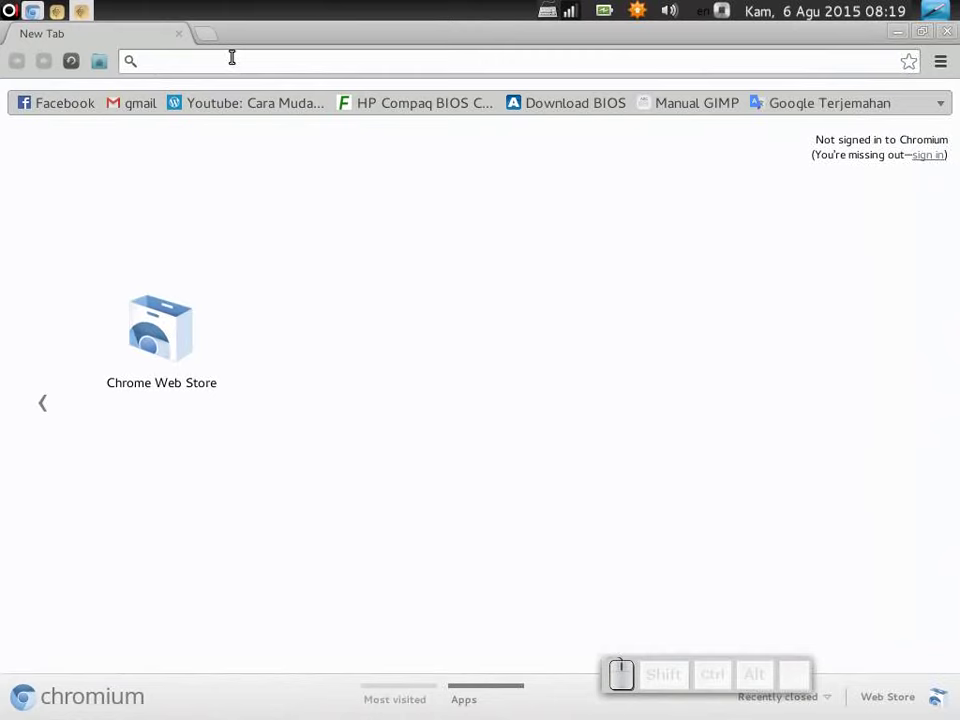
{"action": "key", "text": "shift+space"}
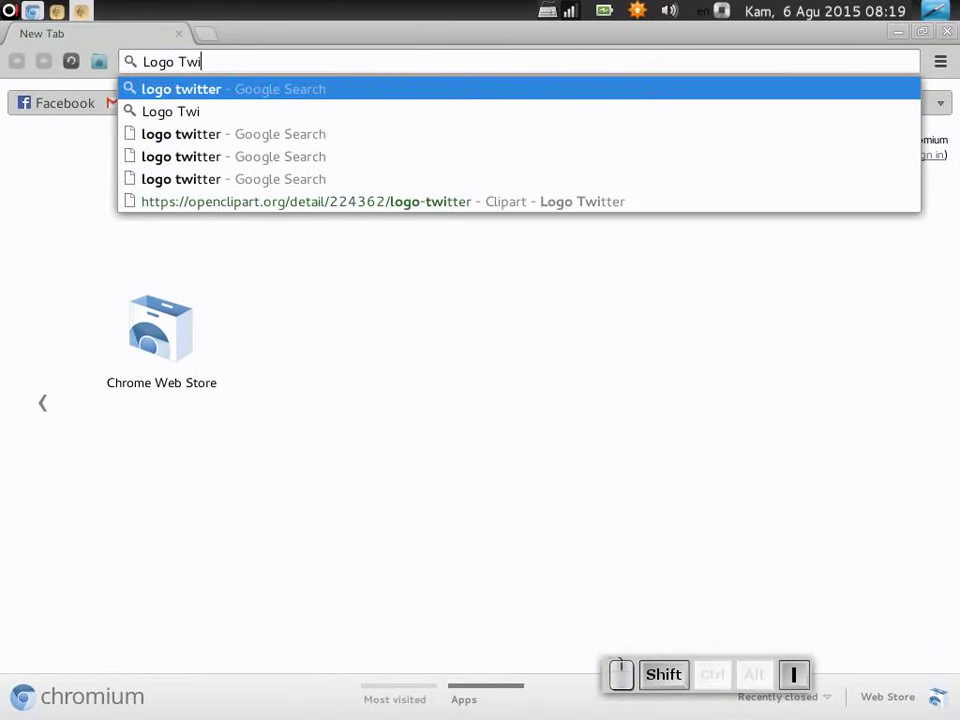
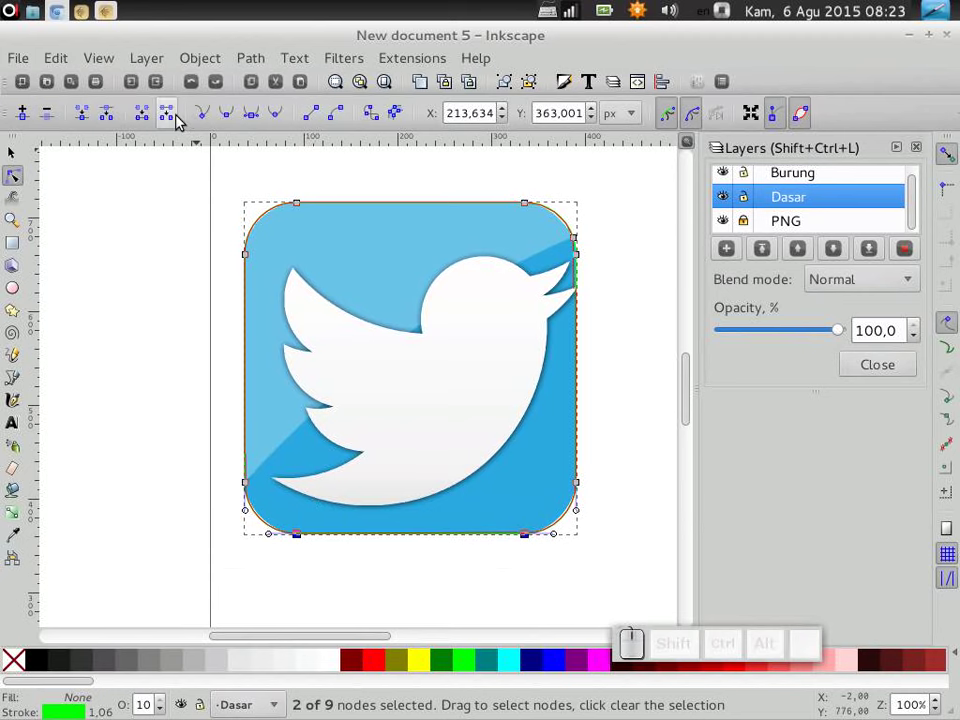
Step: Delete two nodes of the base shape to cut a straight diagonal edge along the lighter-blue band
{"action": "key", "text": "Delete"}
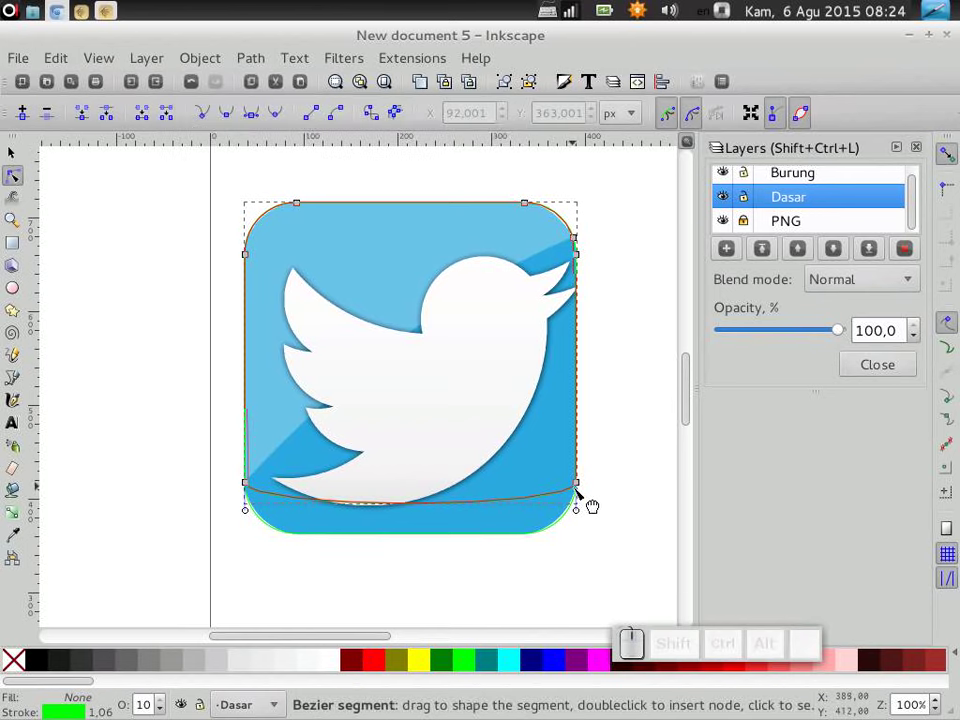
{"action": "left_click", "coordinate": [592, 482]}
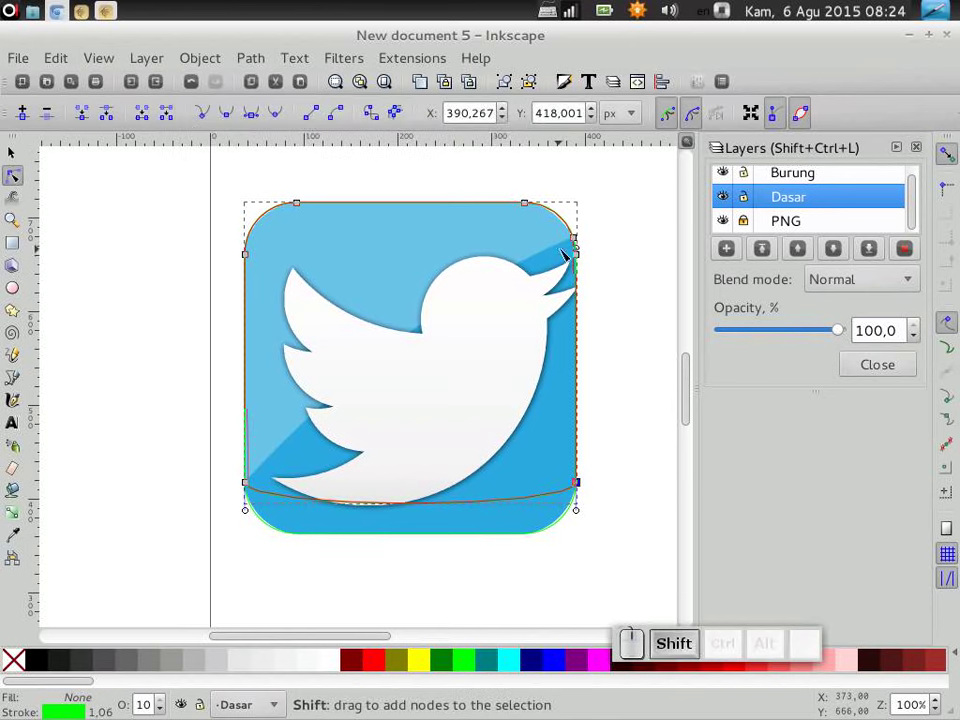
{"action": "left_click", "coordinate": [587, 255]}
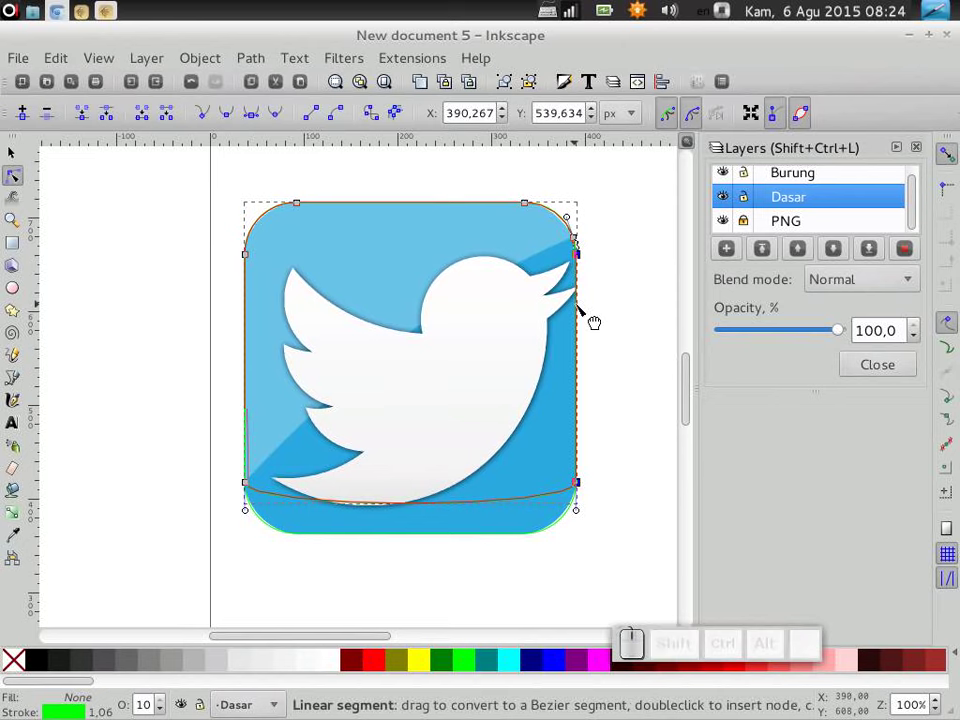
{"action": "key", "text": "Delete"}
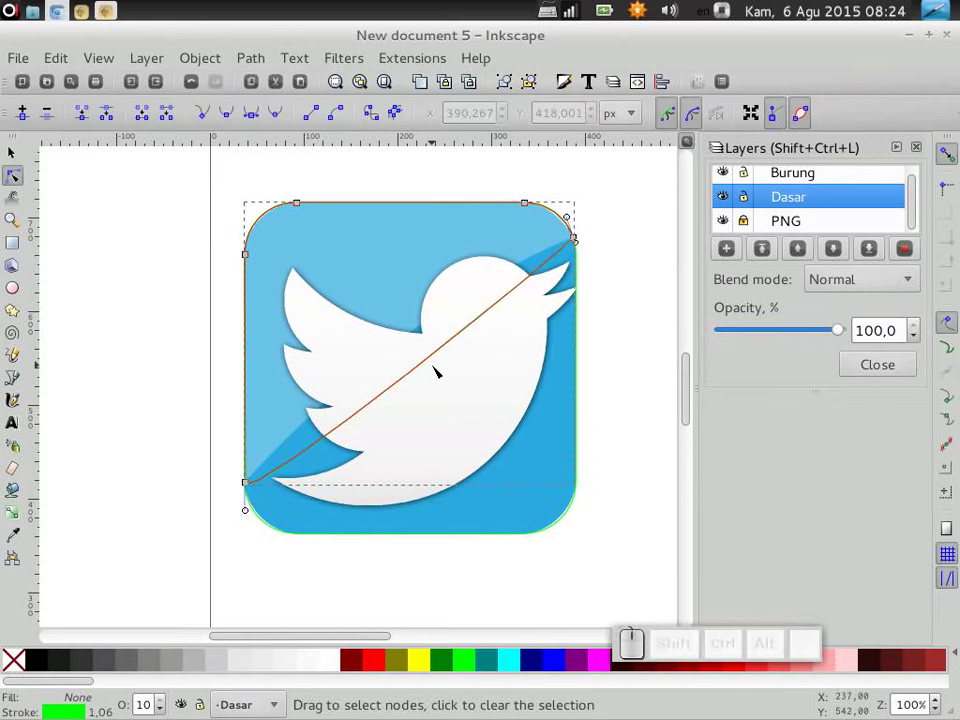
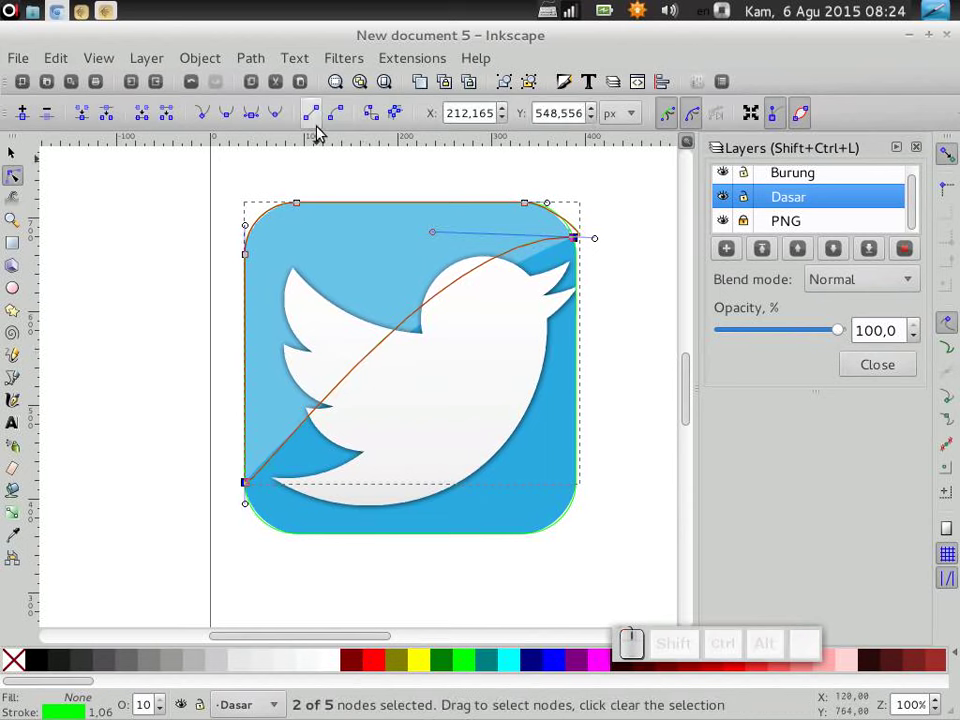
{"action": "left_click", "coordinate": [320, 118]}
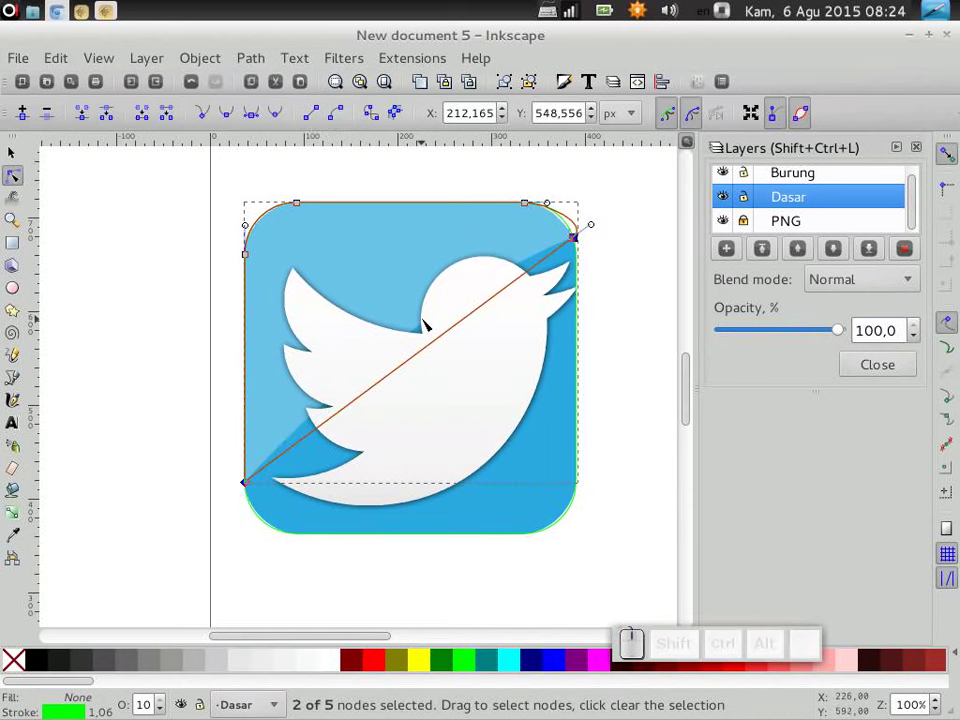
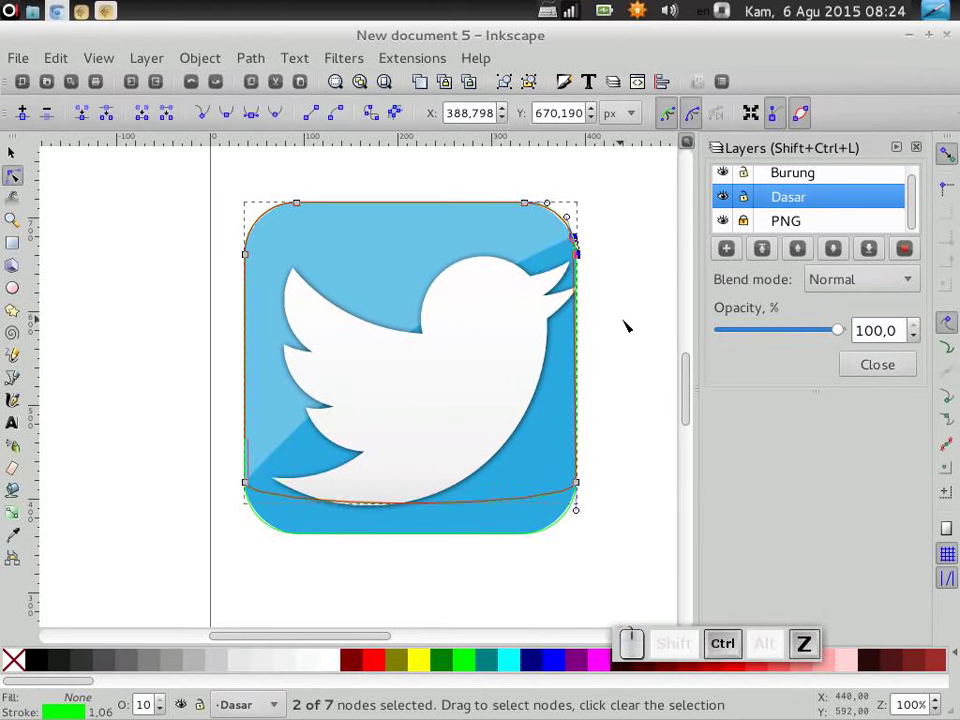
Step: Undo a change and adjust the base shape's bottom-left nodes along the diagonal
{"action": "key", "text": "ctrl+z"}
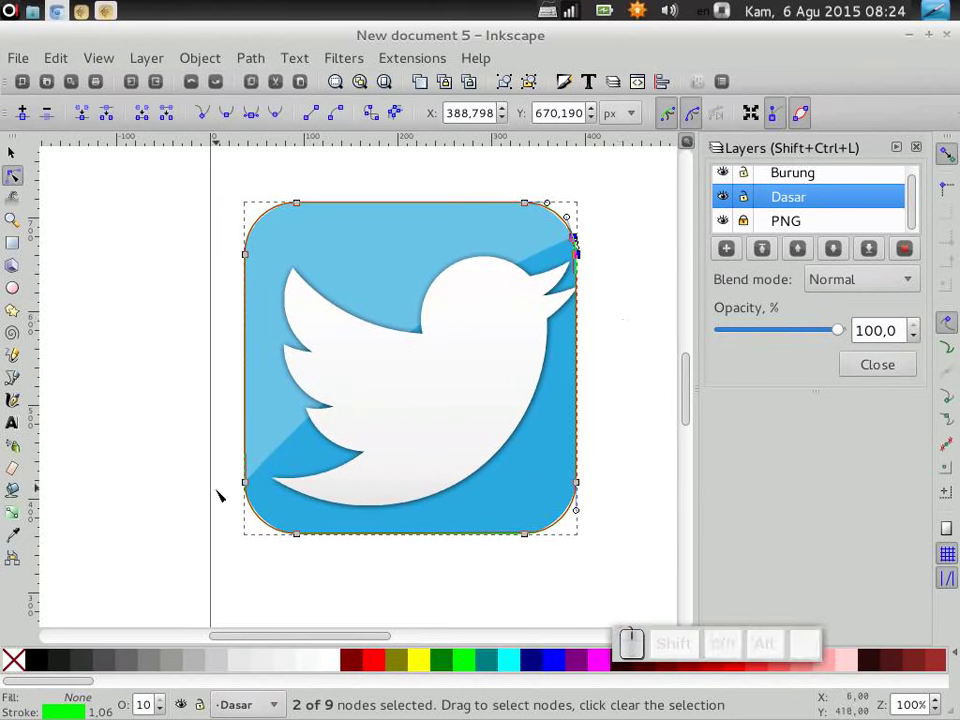
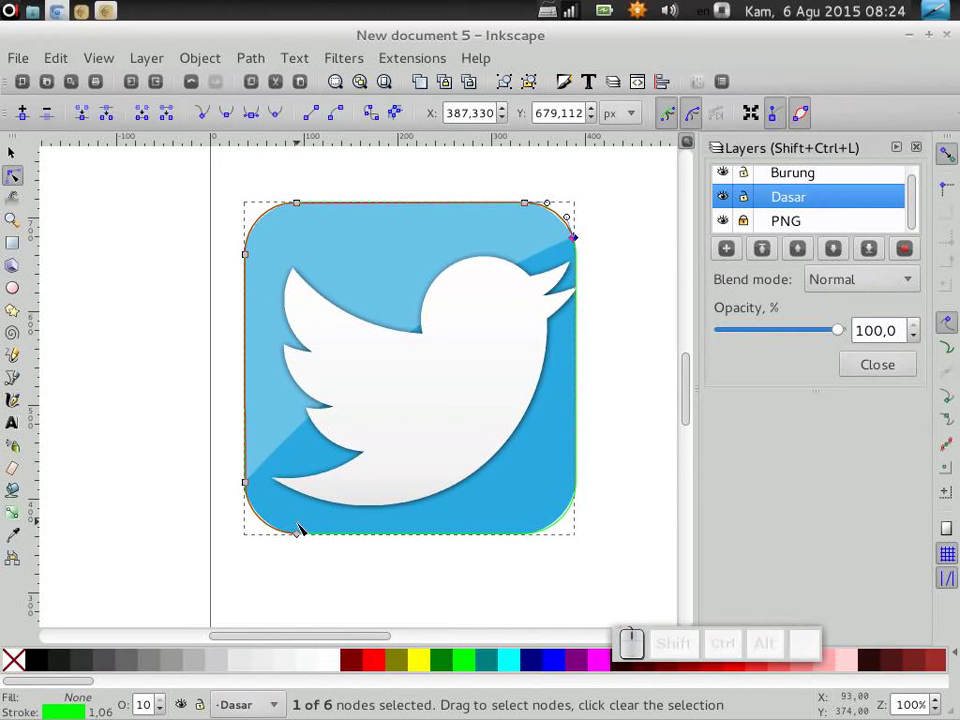
{"action": "left_click", "coordinate": [222, 449]}
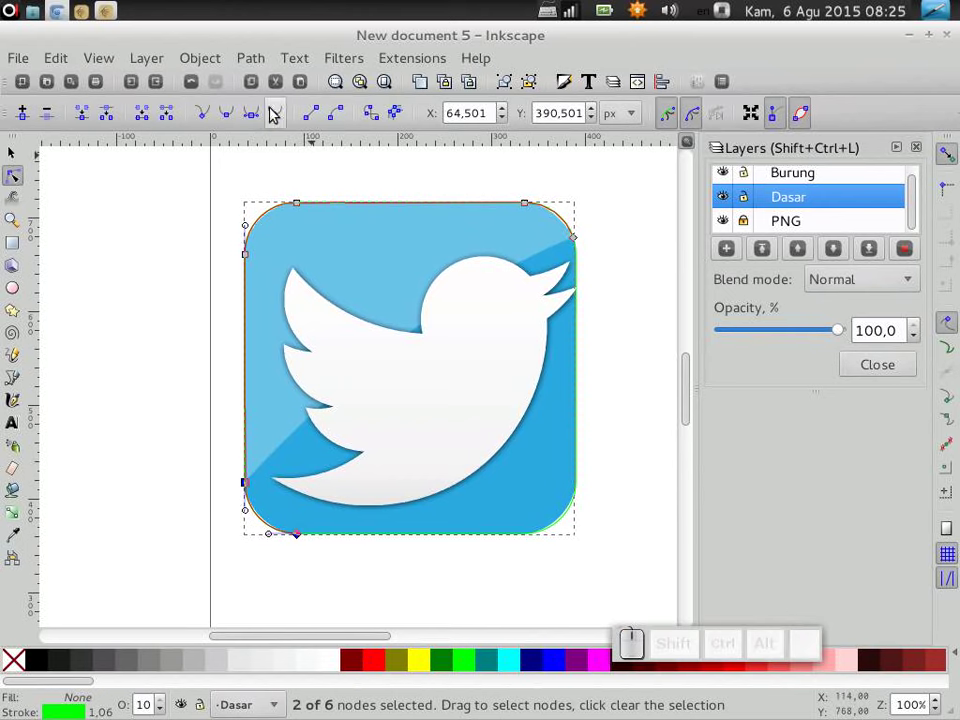
{"action": "left_click", "coordinate": [178, 114]}
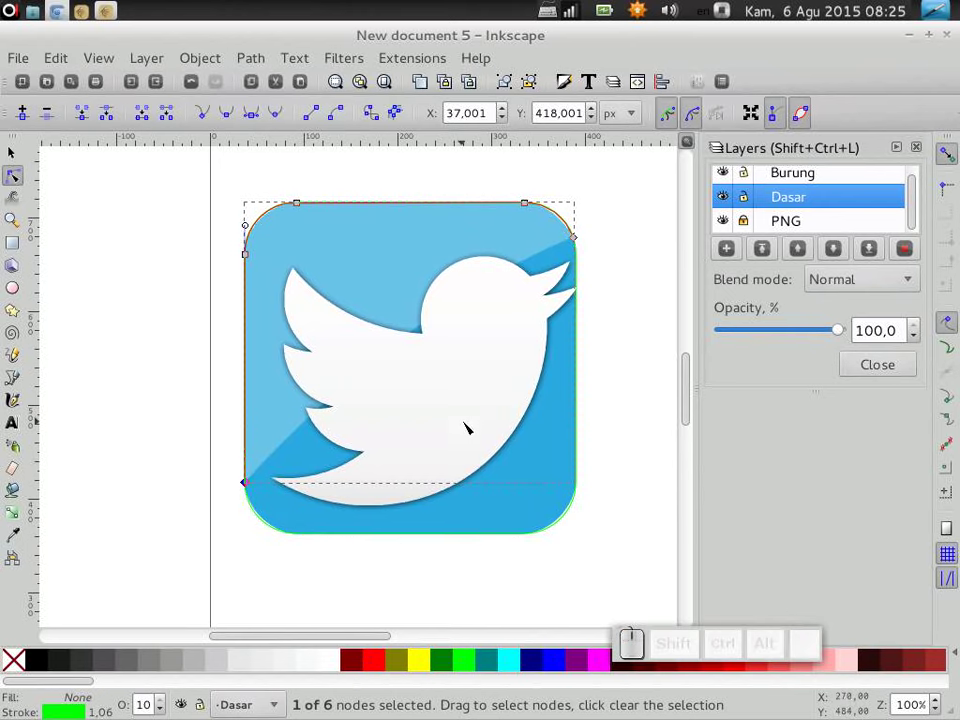
{"action": "left_click", "coordinate": [255, 484]}
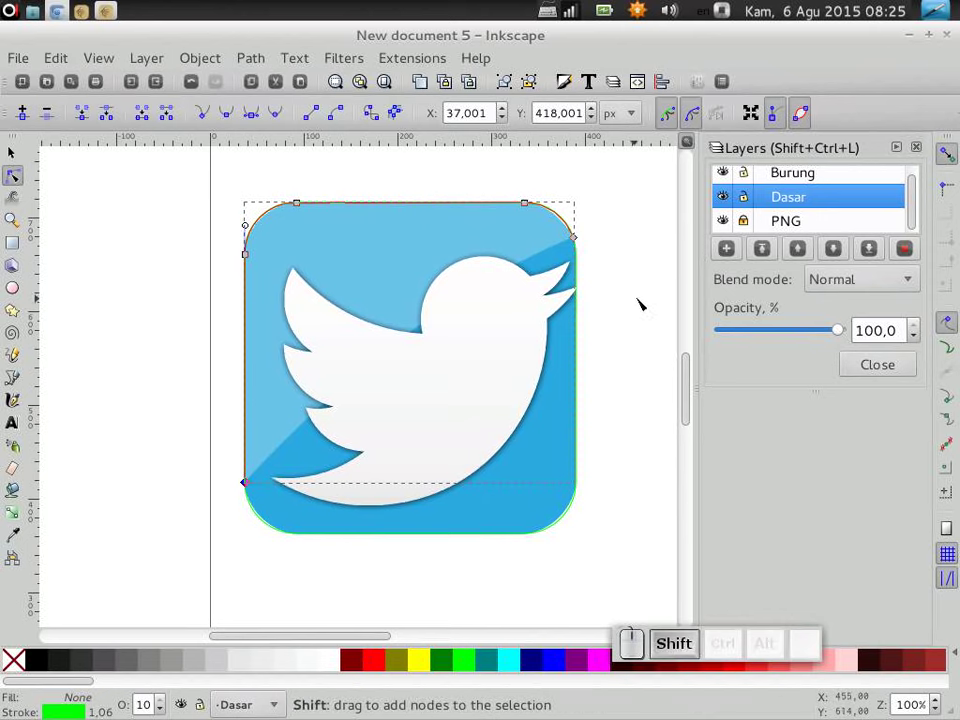
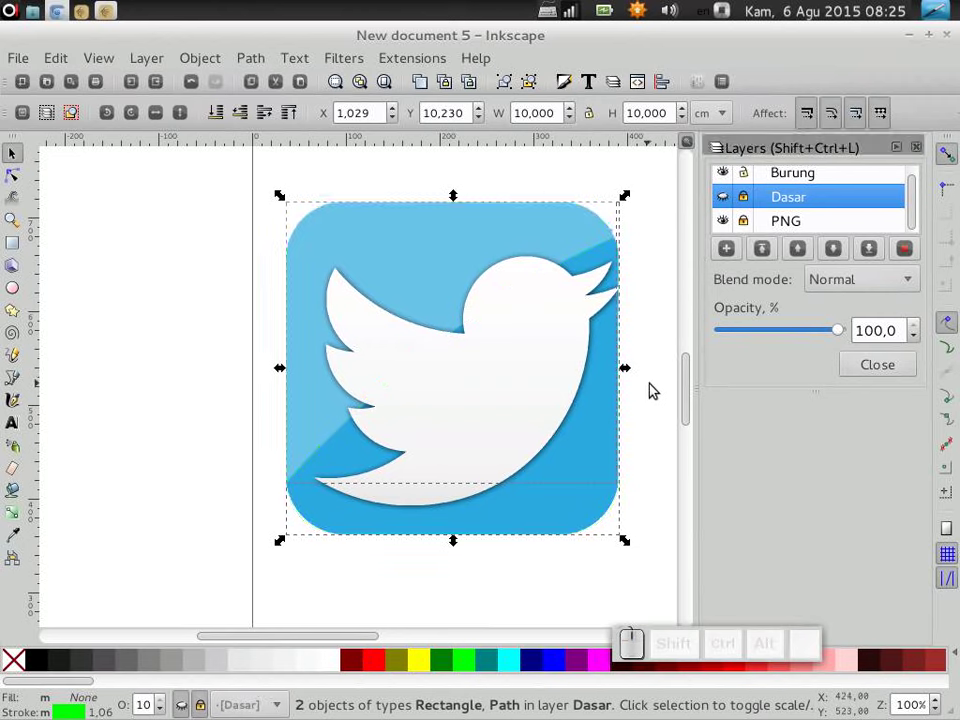
Step: Clear the canvas selection and recentre the Twitter icon in the view
{"action": "left_click", "coordinate": [651, 401]}
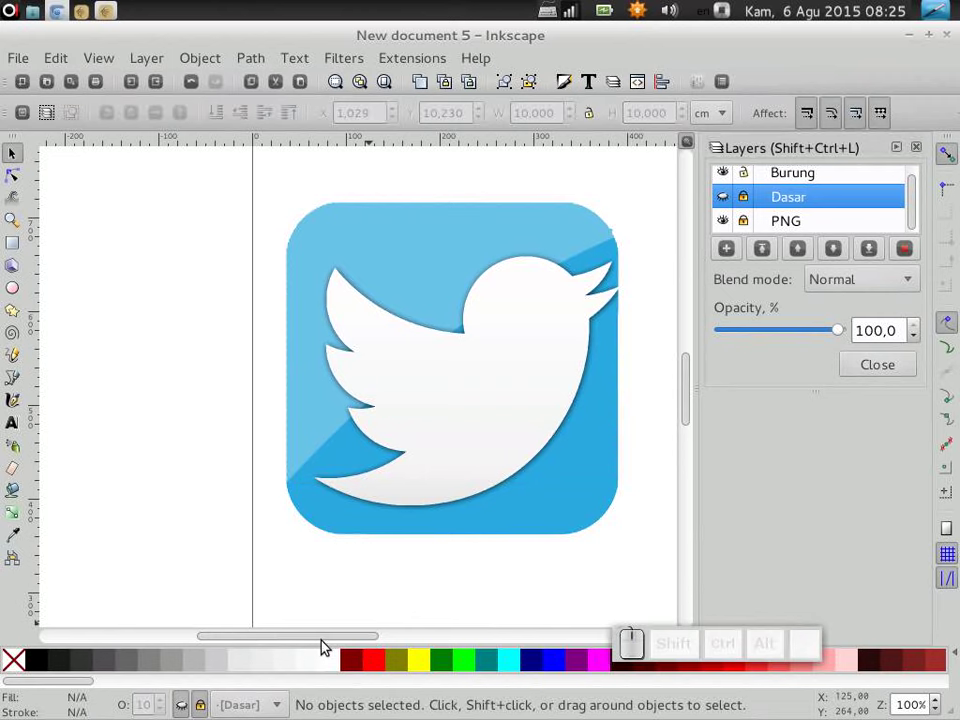
{"action": "left_click_drag", "start_coordinate": [329, 644], "coordinate": [899, 158]}
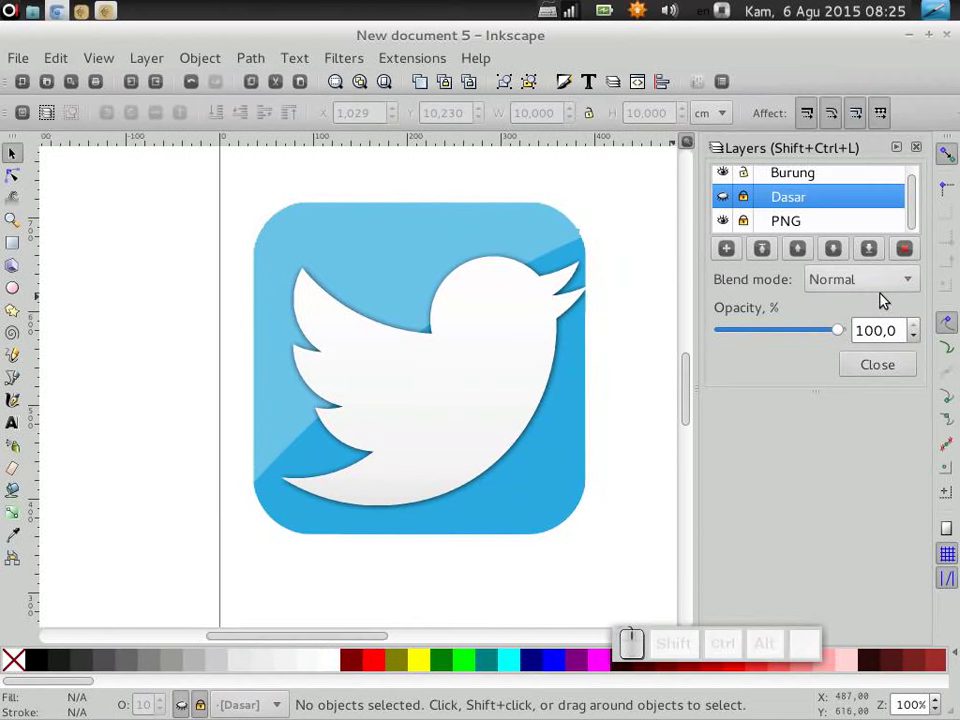
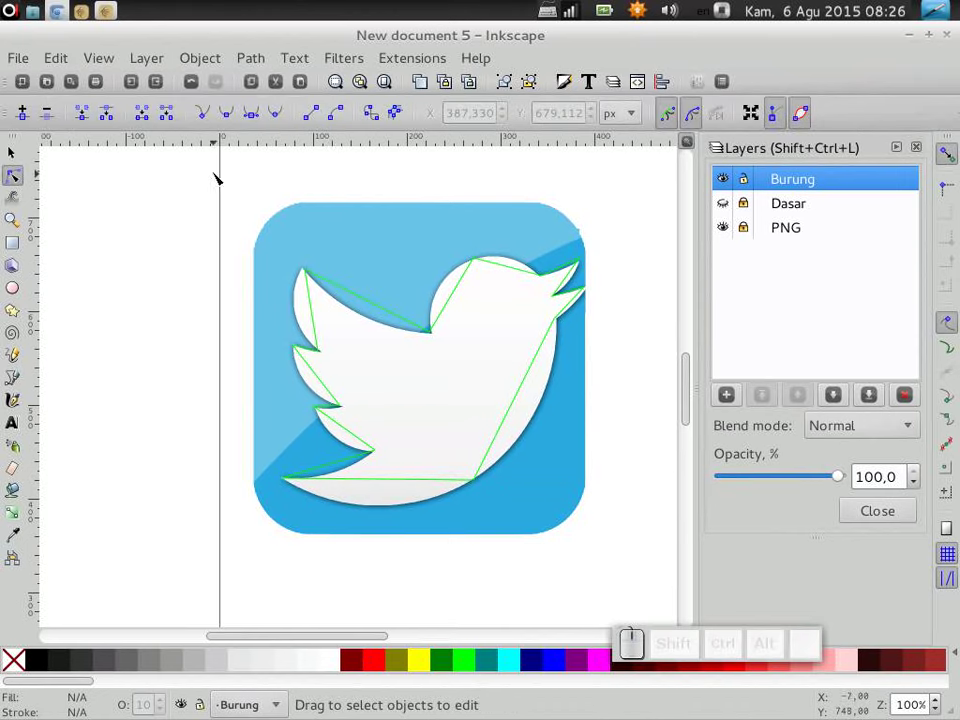
Step: Curve the bird outline's belly and back edges with a smooth node where they meet
{"action": "left_click", "coordinate": [367, 115]}
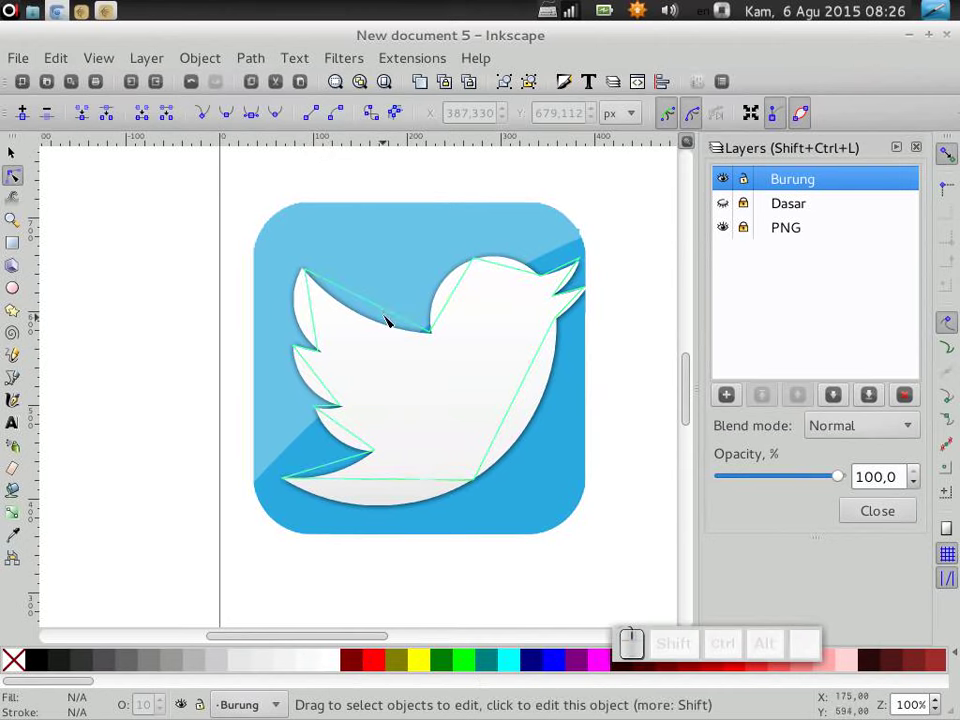
{"action": "left_click", "coordinate": [391, 313]}
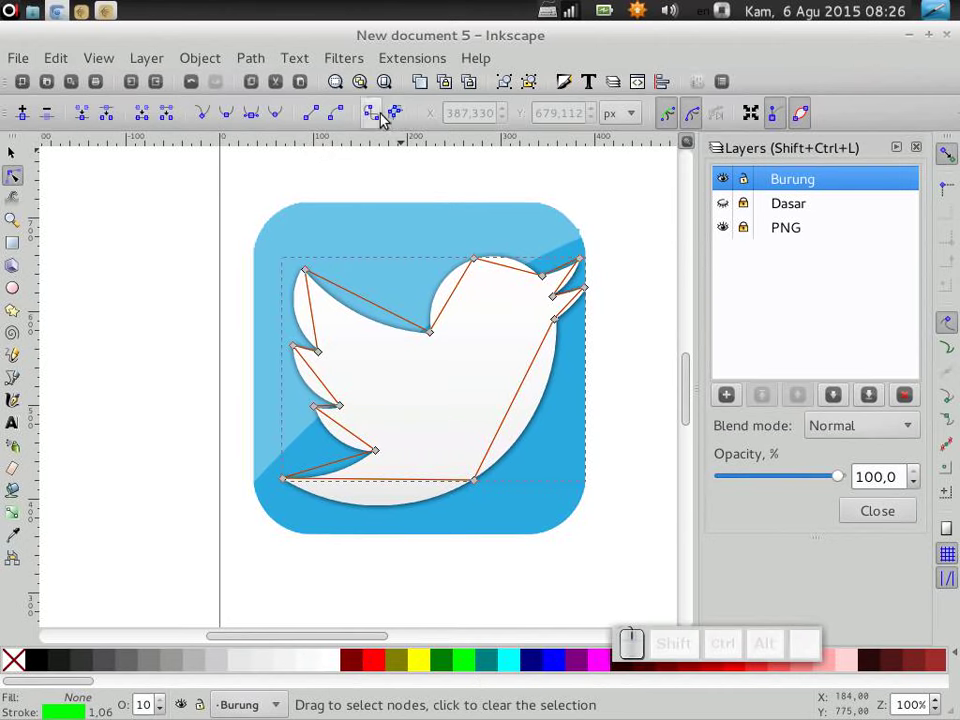
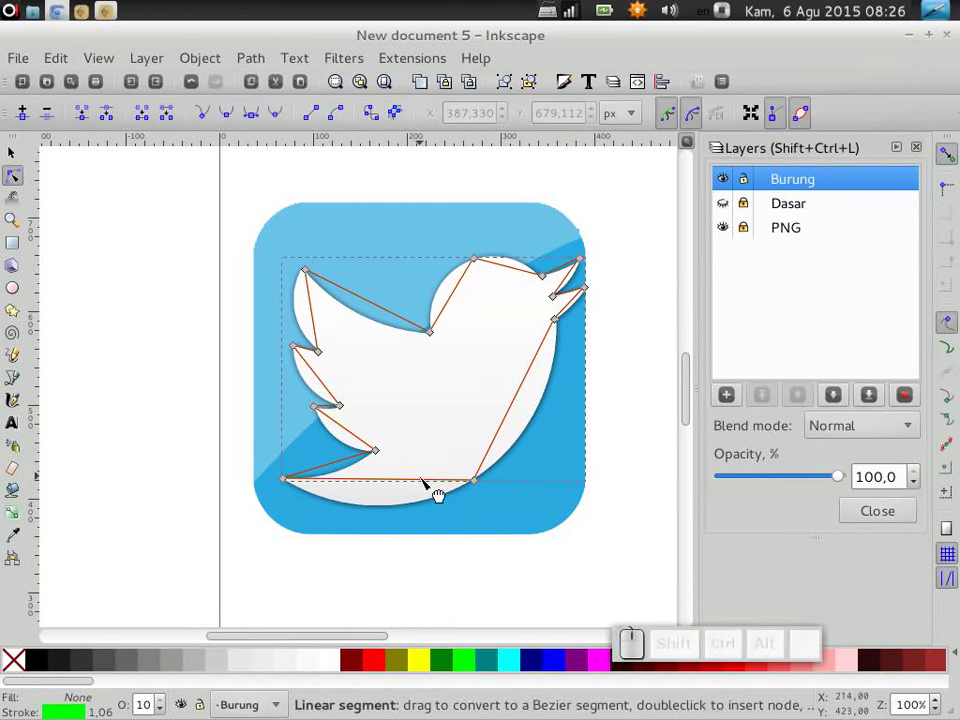
{"action": "left_click_drag", "start_coordinate": [348, 479], "coordinate": [509, 480]}
{"action": "left_click", "coordinate": [481, 481]}
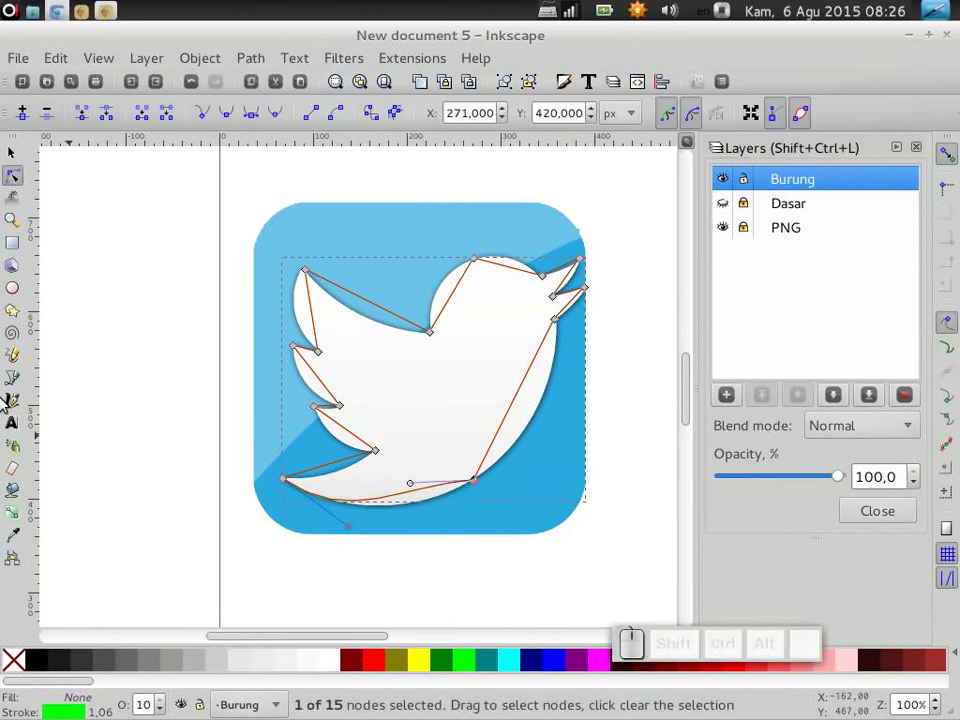
{"action": "left_click", "coordinate": [271, 117]}
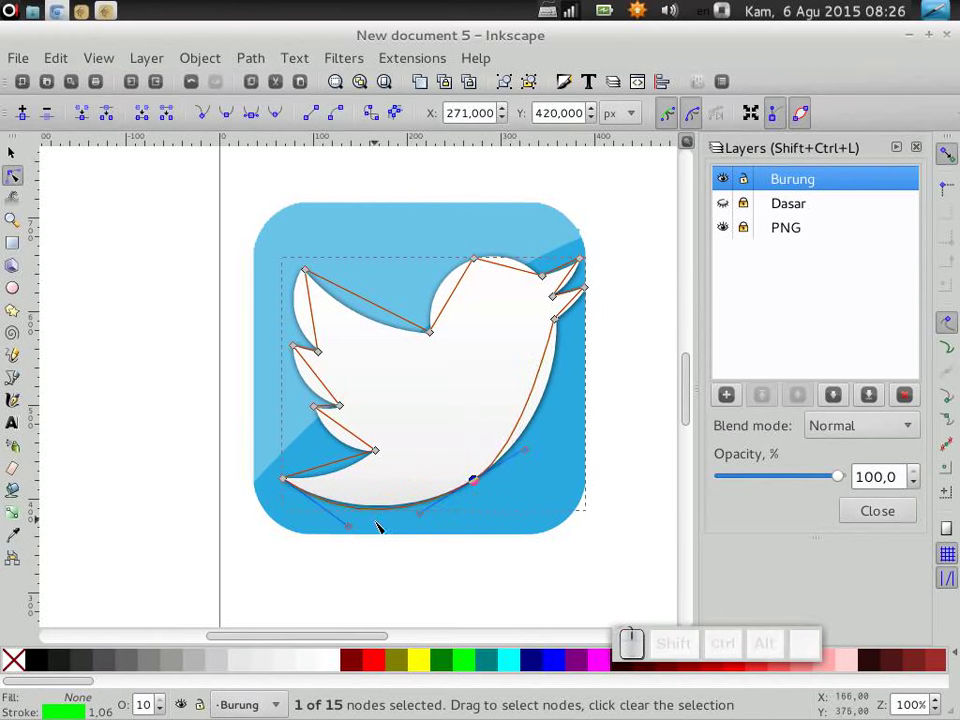
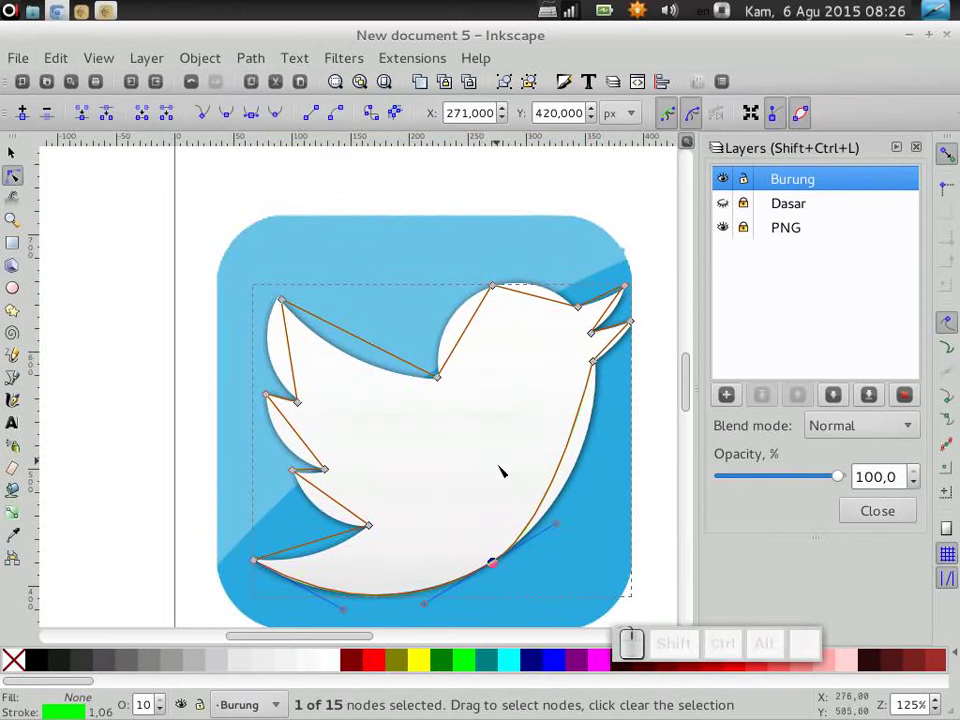
{"action": "left_click_drag", "start_coordinate": [575, 449], "coordinate": [464, 586]}
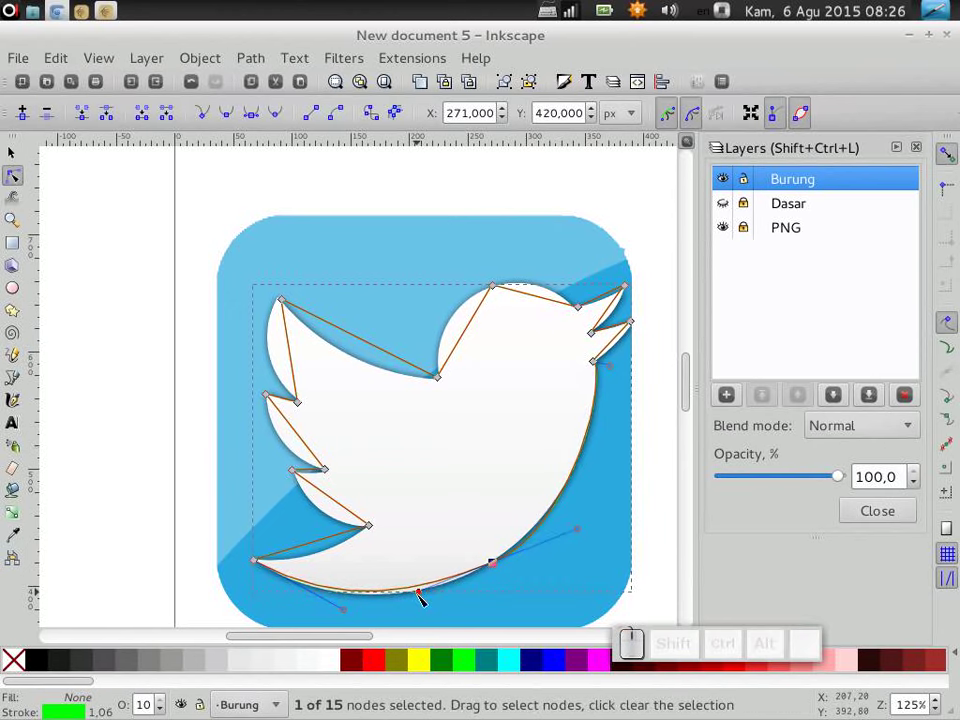
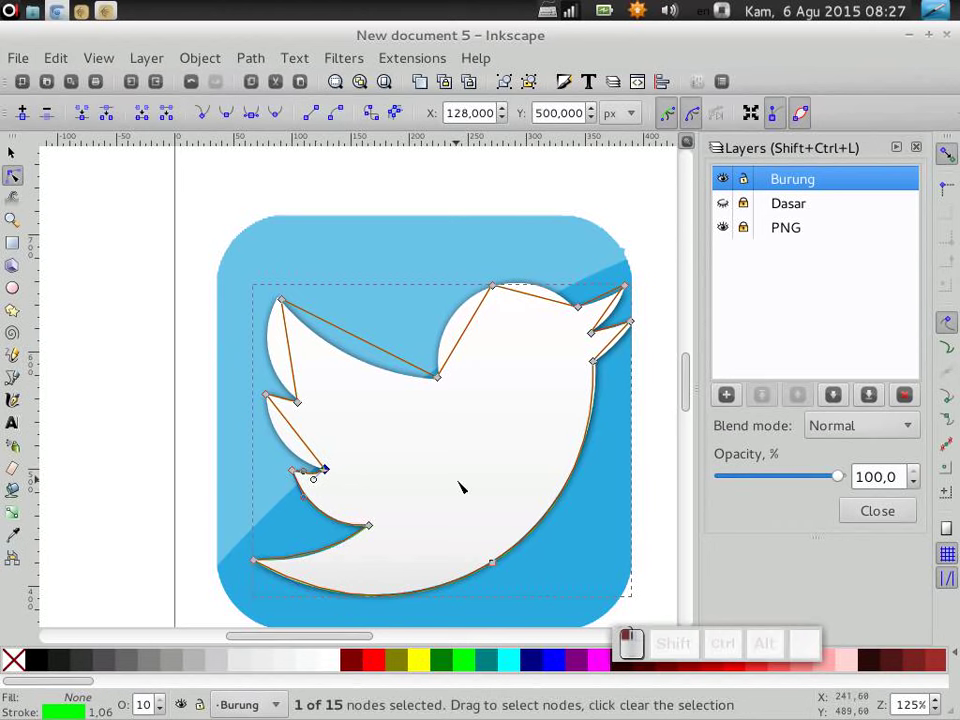
Step: Nudge the tail-feather and wing-tip nodes into place and curve the upper wing edge along the bird
{"action": "key", "text": "alt+Down"}
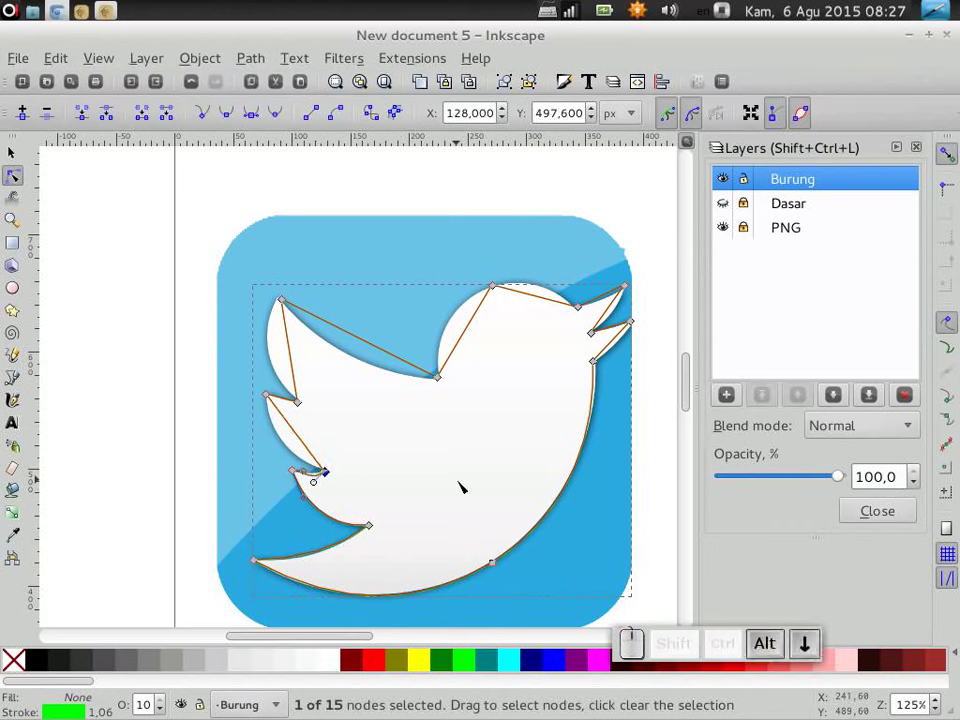
{"action": "key", "text": "alt+Up"}
{"action": "key", "text": "alt+Left"}
{"action": "scroll", "scroll_direction": "up", "scroll_amount": 3}
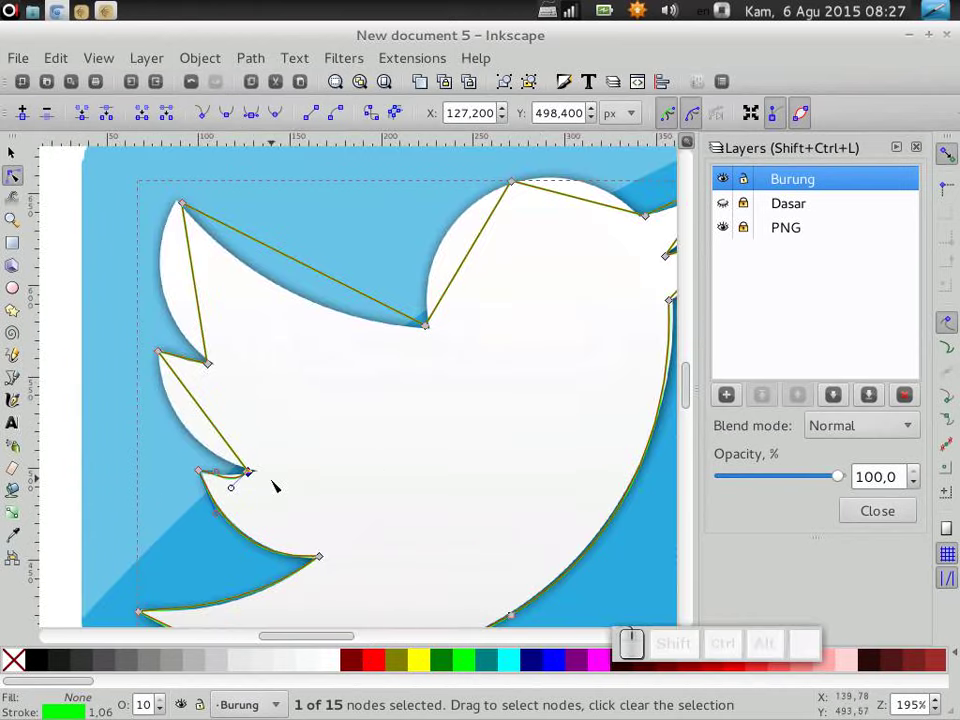
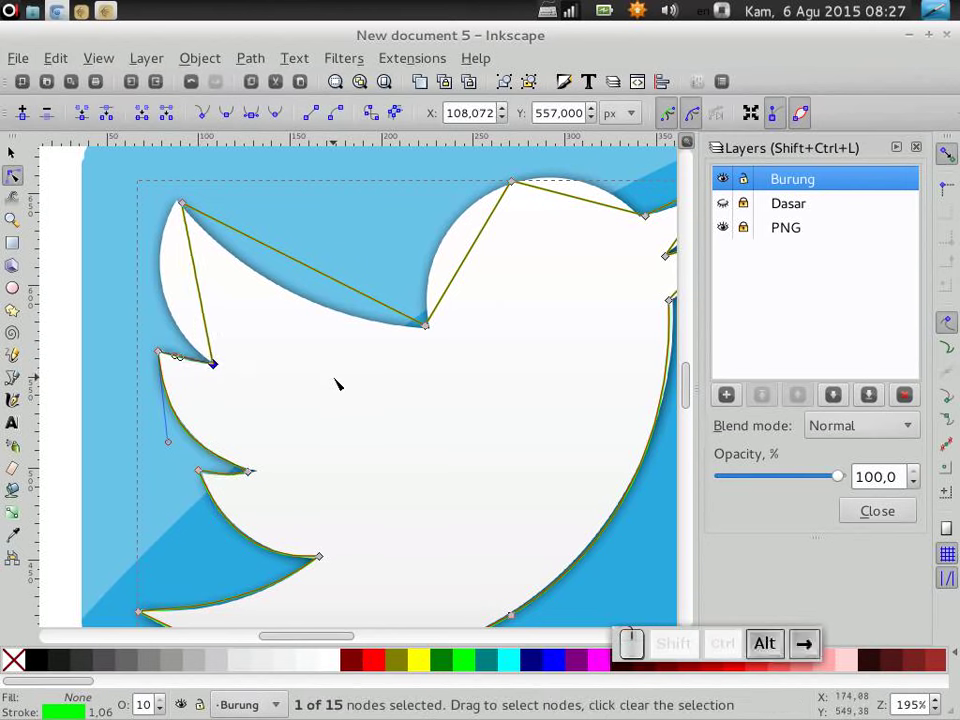
{"action": "key", "text": "alt+Down"}
{"action": "key", "text": "alt+Left"}
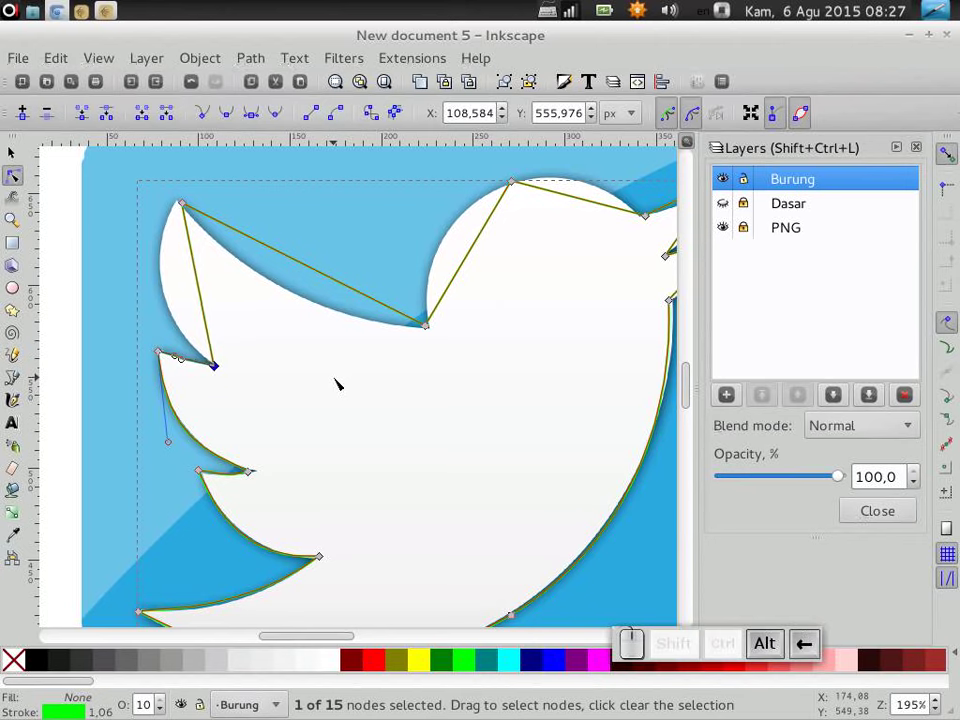
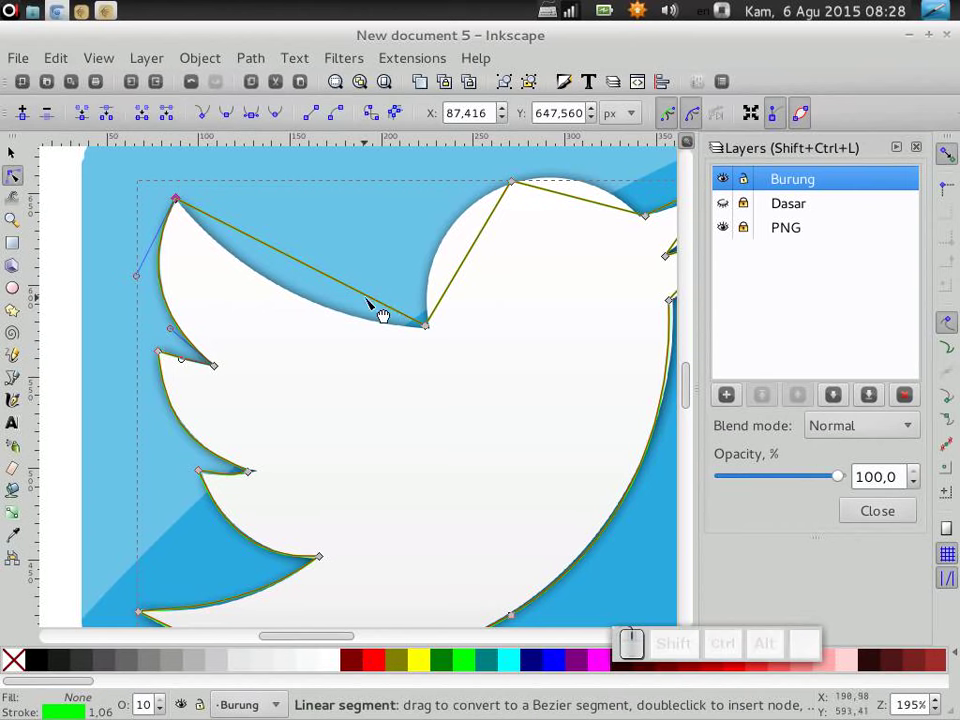
{"action": "left_click_drag", "start_coordinate": [350, 285], "coordinate": [274, 245]}
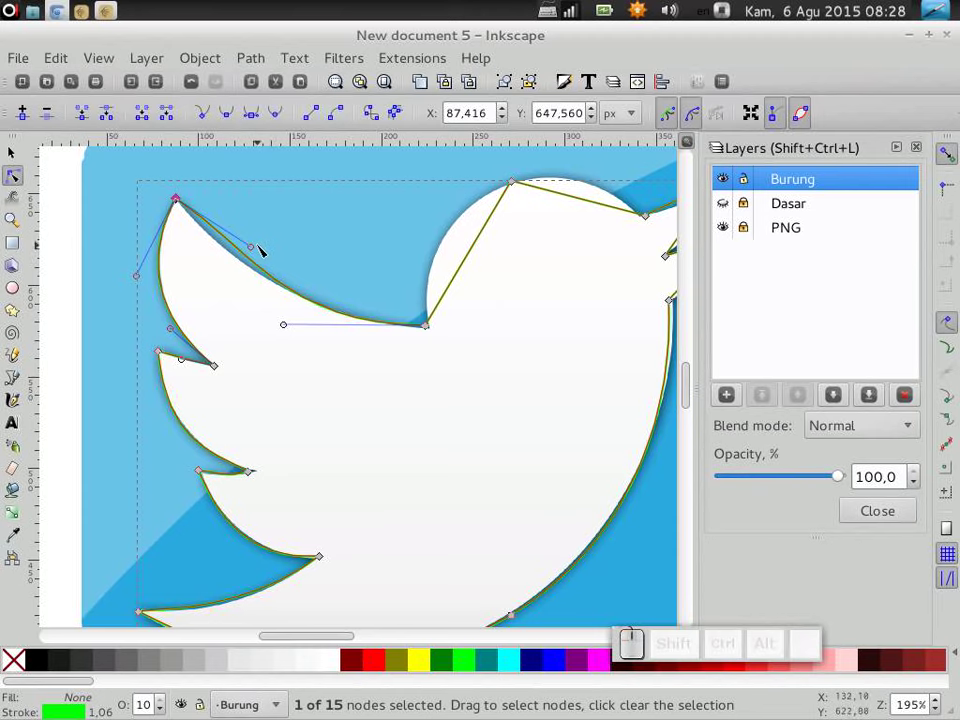
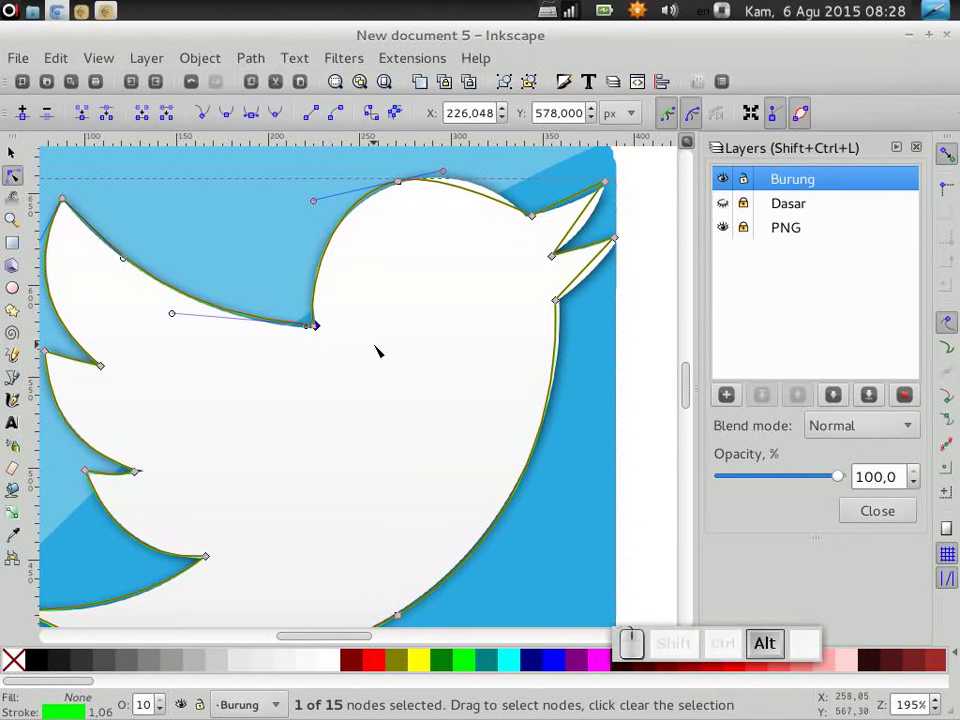
Step: Arc the head's front edge around the rounded head, then shift the view toward the beak
{"action": "left_click_drag", "start_coordinate": [467, 190], "coordinate": [360, 226]}
{"action": "left_click", "coordinate": [410, 178]}
{"action": "left_click", "coordinate": [283, 113]}
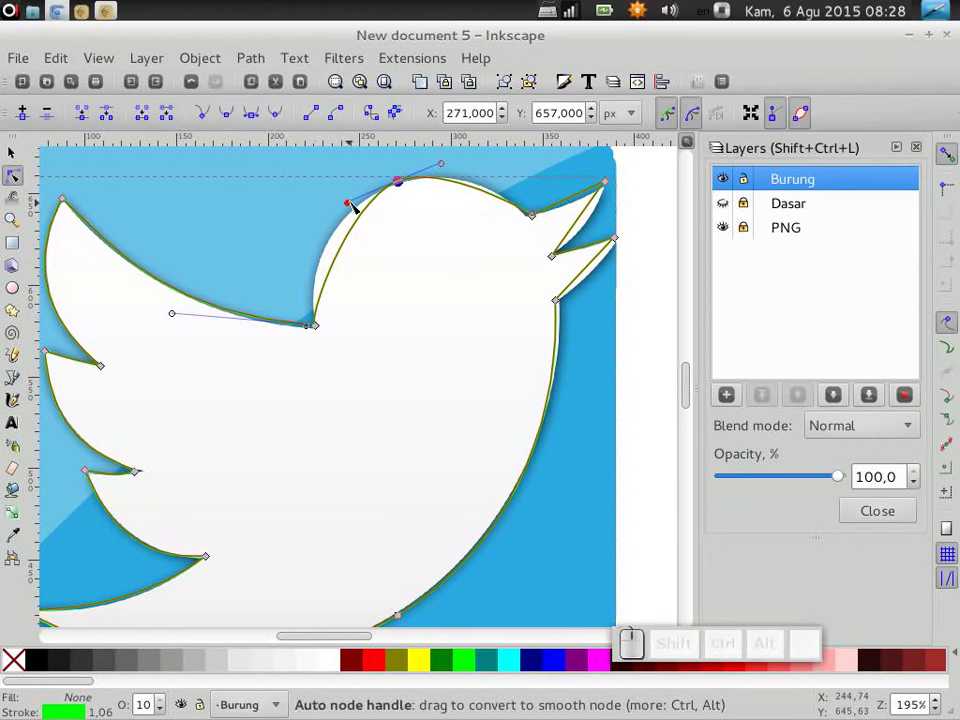
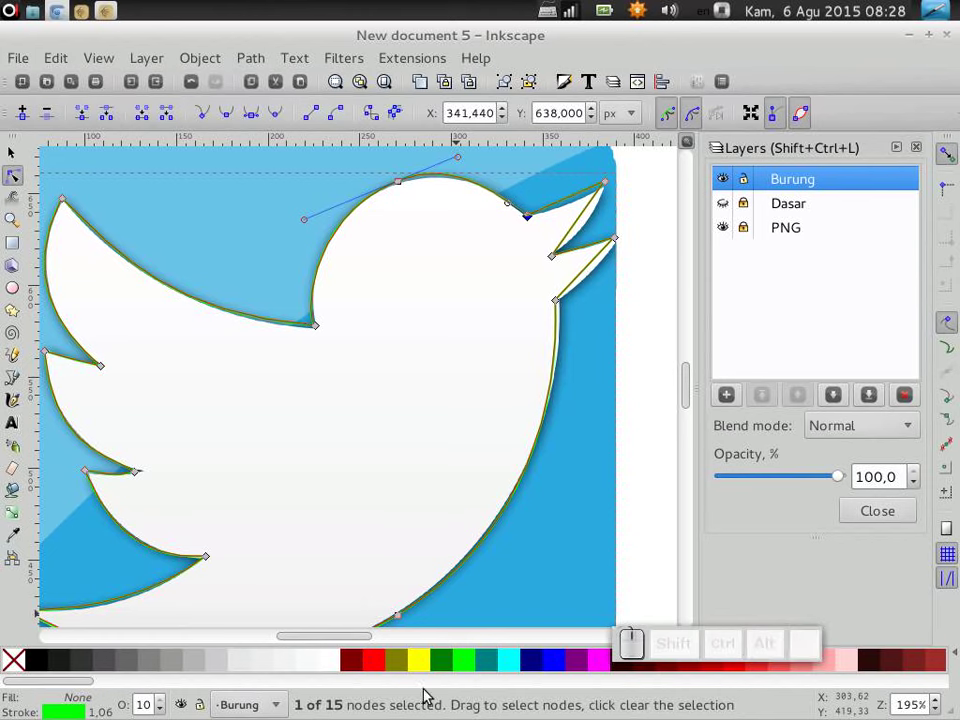
{"action": "key", "text": "ctrl+Right"}
{"action": "key", "text": "ctrl+Up"}
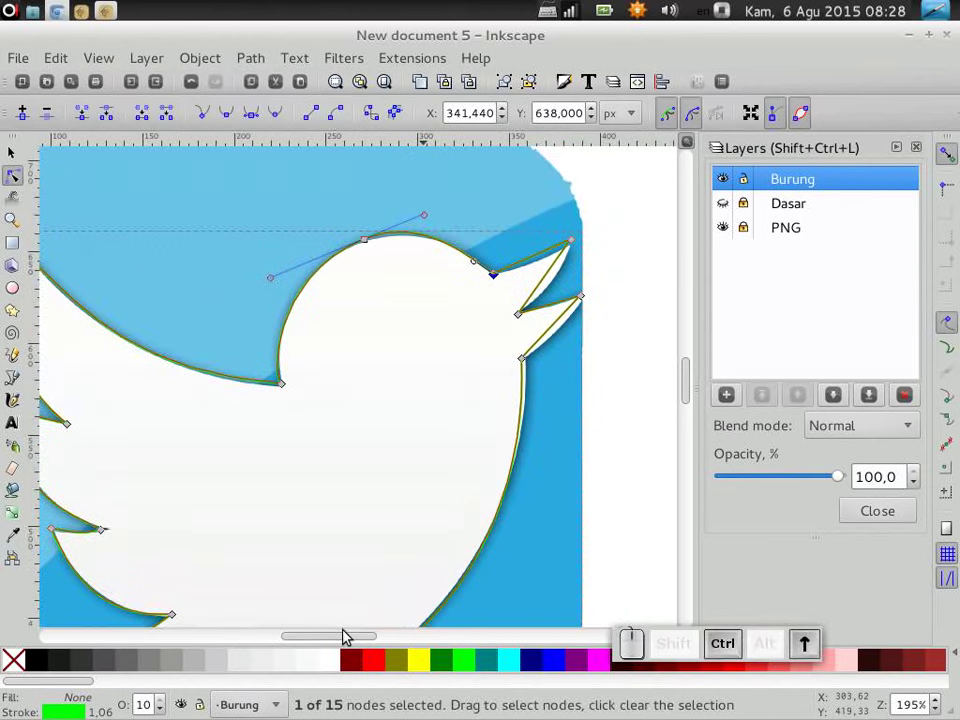
Step: Nudge the beak-tip node, curve the upper beak edge and reposition the throat node below it
{"action": "left_click", "coordinate": [579, 243]}
{"action": "key", "text": "alt+Down"}
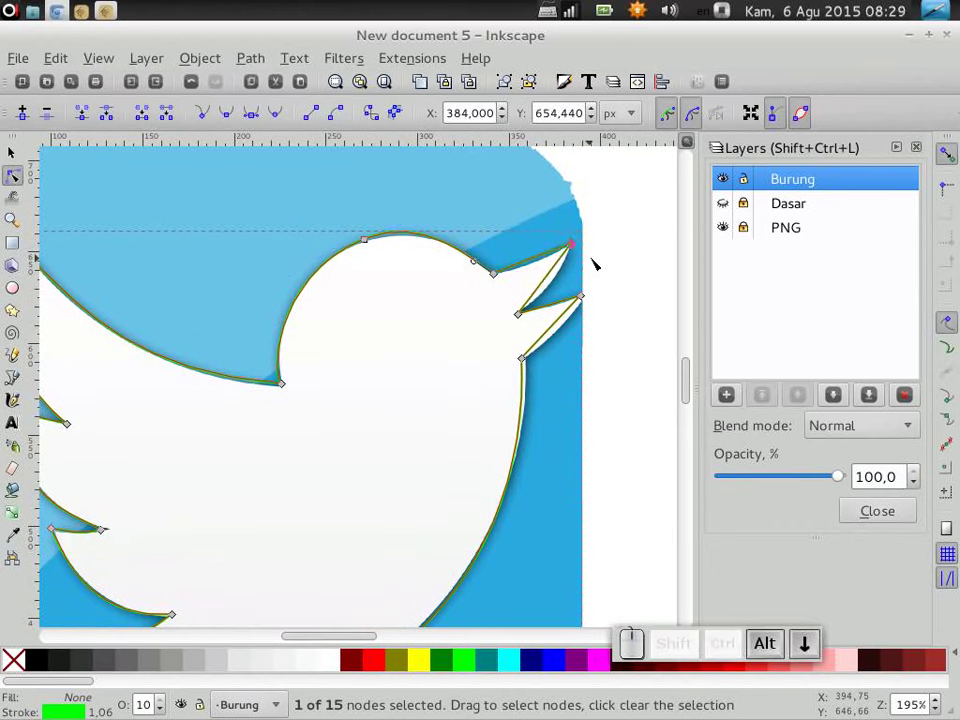
{"action": "left_click_drag", "start_coordinate": [535, 263], "coordinate": [545, 306]}
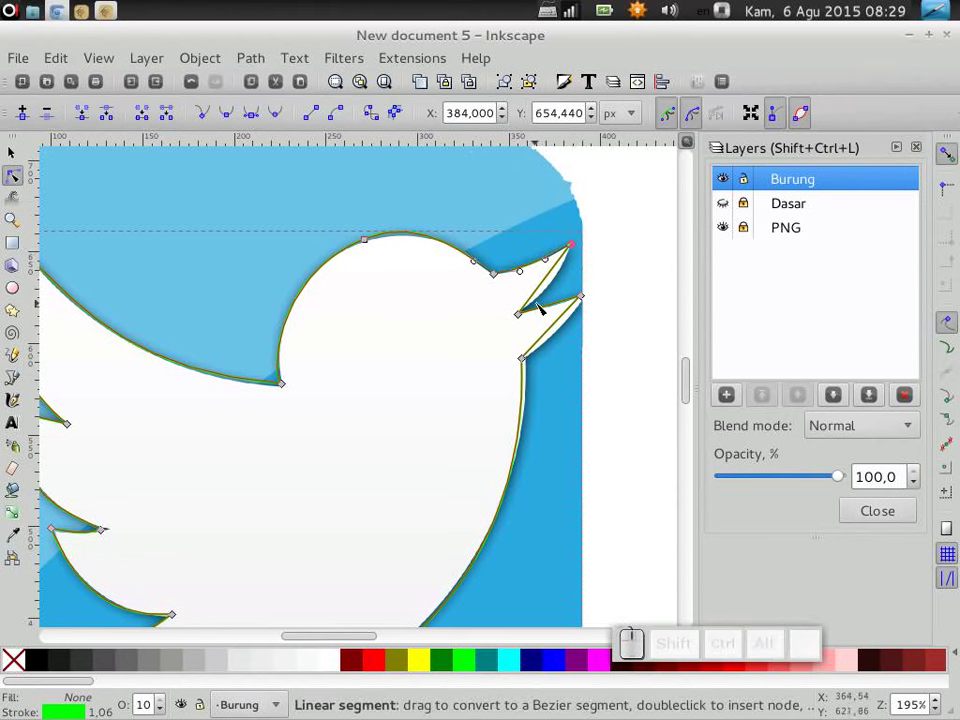
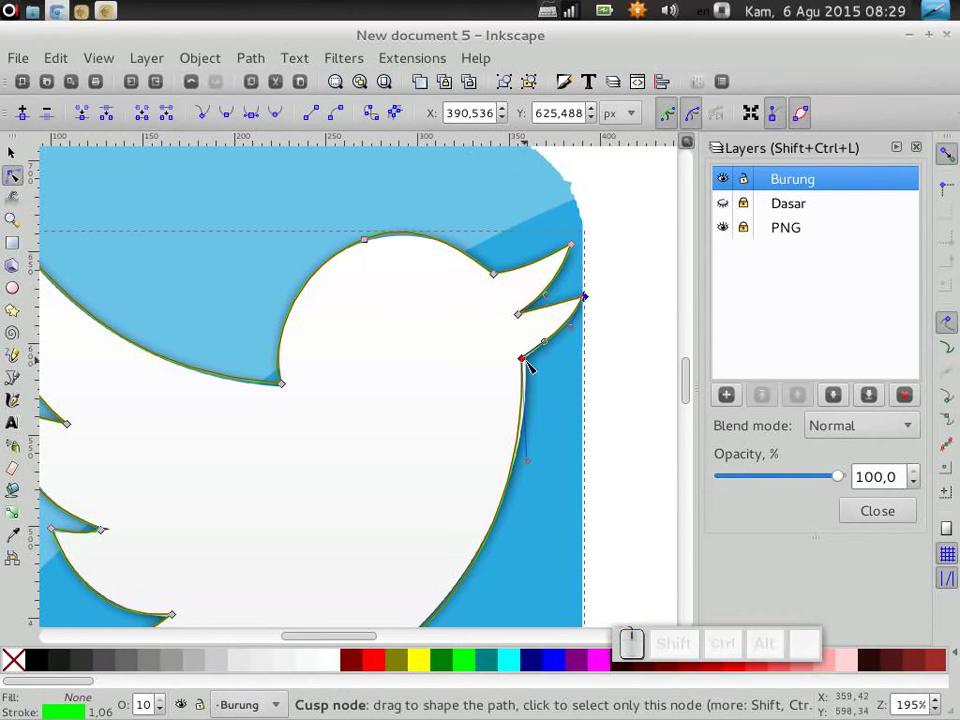
{"action": "left_click", "coordinate": [532, 360]}
{"action": "key", "text": "alt+Right"}
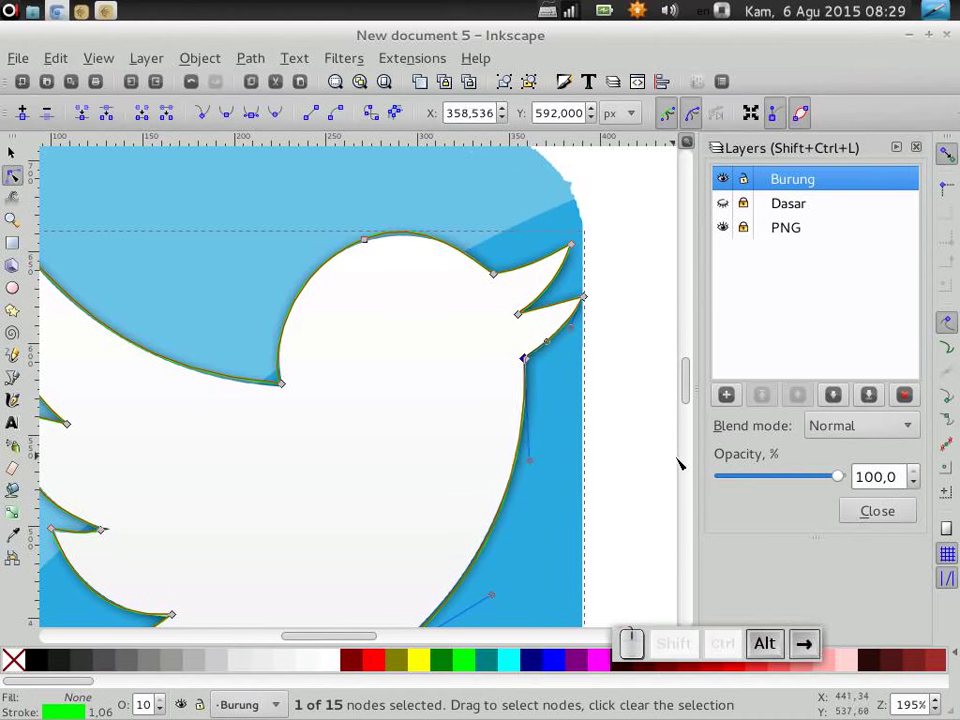
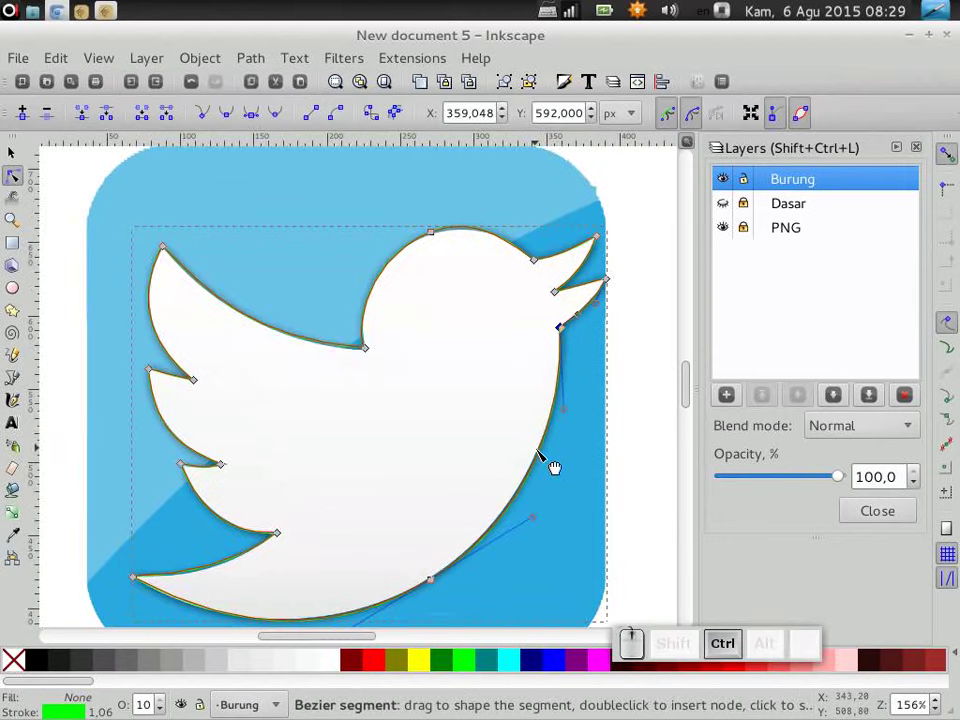
Step: Refine the remaining tail-feather and belly curves with handles shown, then zoom out to view the whole outline
{"action": "scroll", "scroll_direction": "up", "scroll_amount": 3}
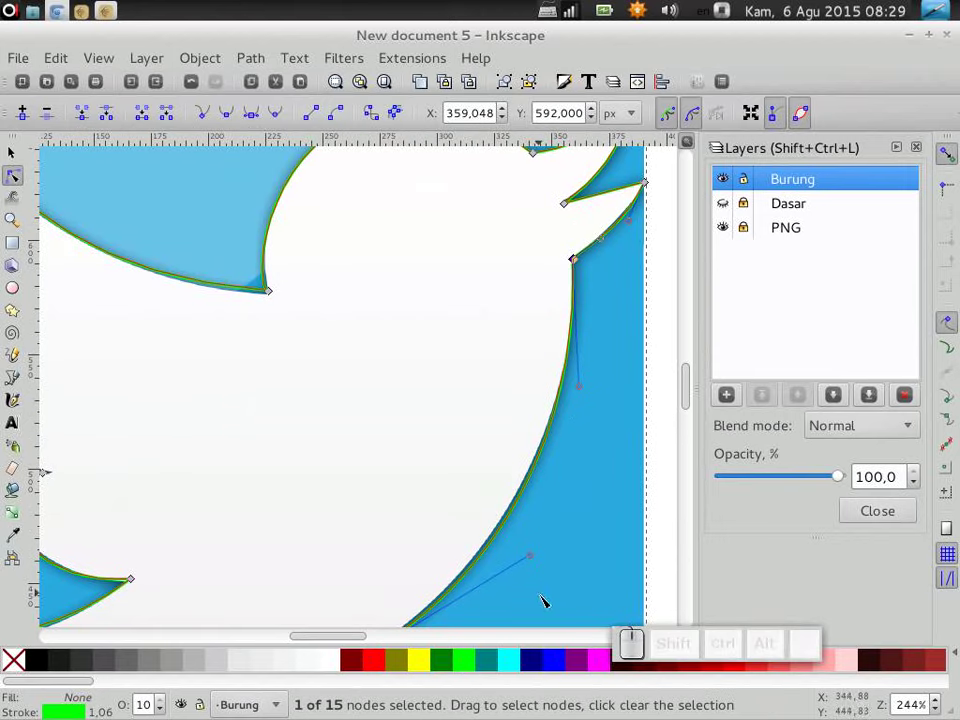
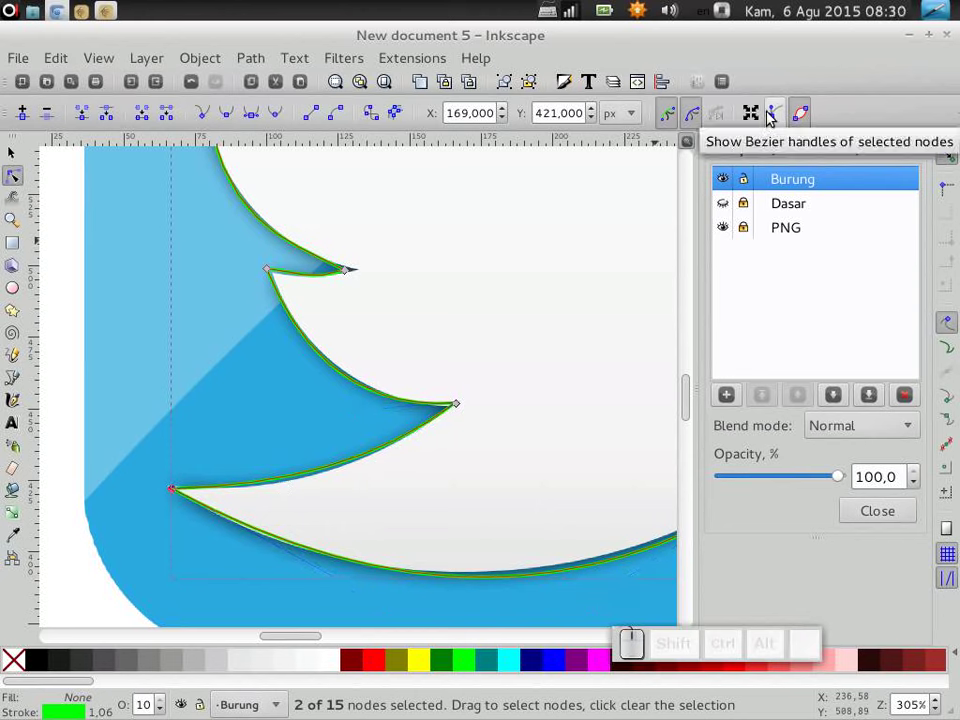
{"action": "left_click", "coordinate": [776, 117]}
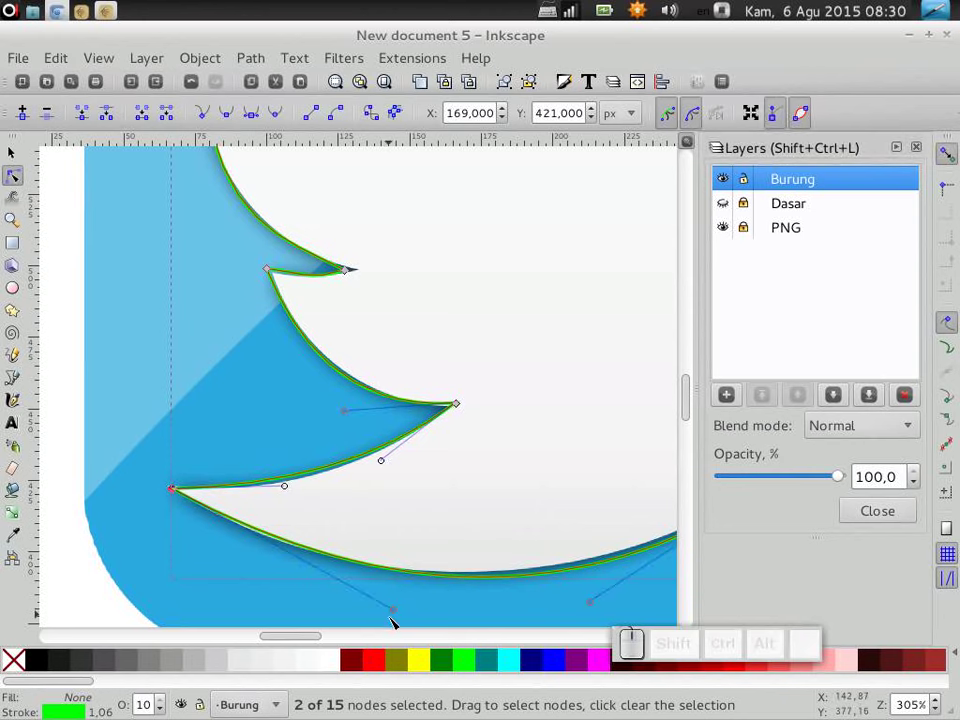
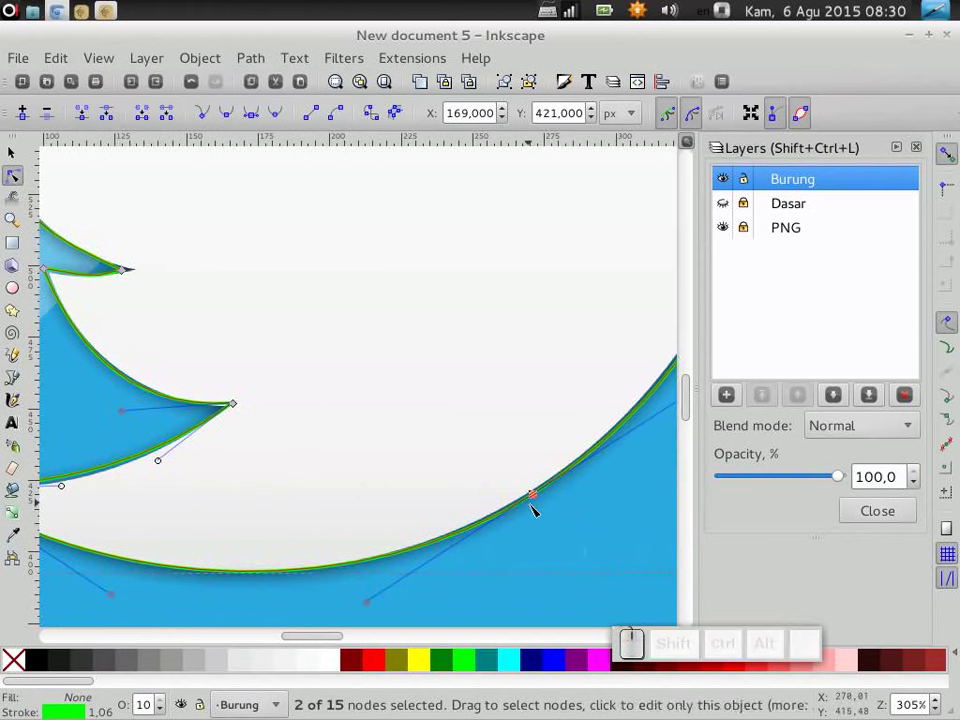
{"action": "left_click", "coordinate": [541, 496]}
{"action": "left_click", "coordinate": [773, 123]}
{"action": "scroll", "scroll_direction": "down", "scroll_amount": 3}
{"action": "scroll", "scroll_direction": "up", "scroll_amount": 3}
{"action": "scroll", "scroll_direction": "down", "scroll_amount": 3}
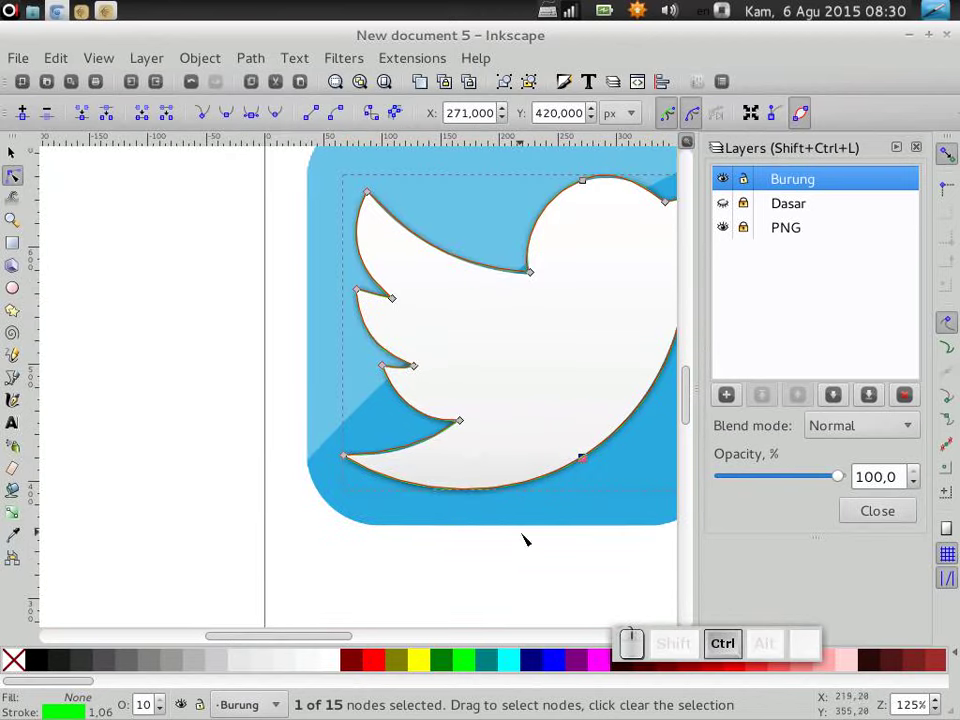
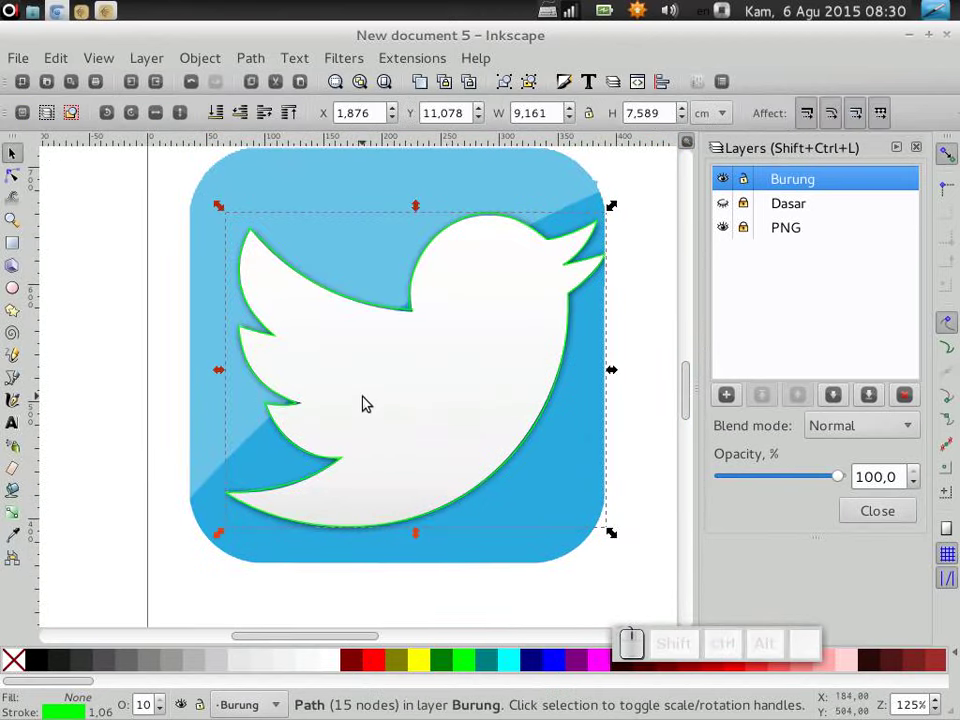
{"action": "left_click", "coordinate": [647, 365]}
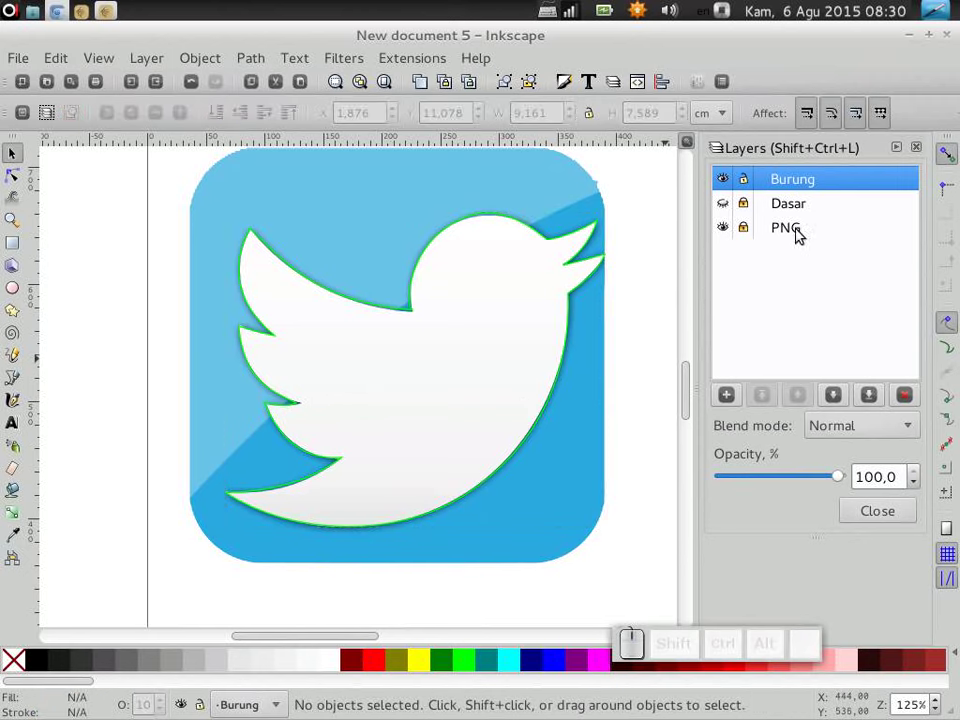
{"action": "left_click", "coordinate": [731, 229]}
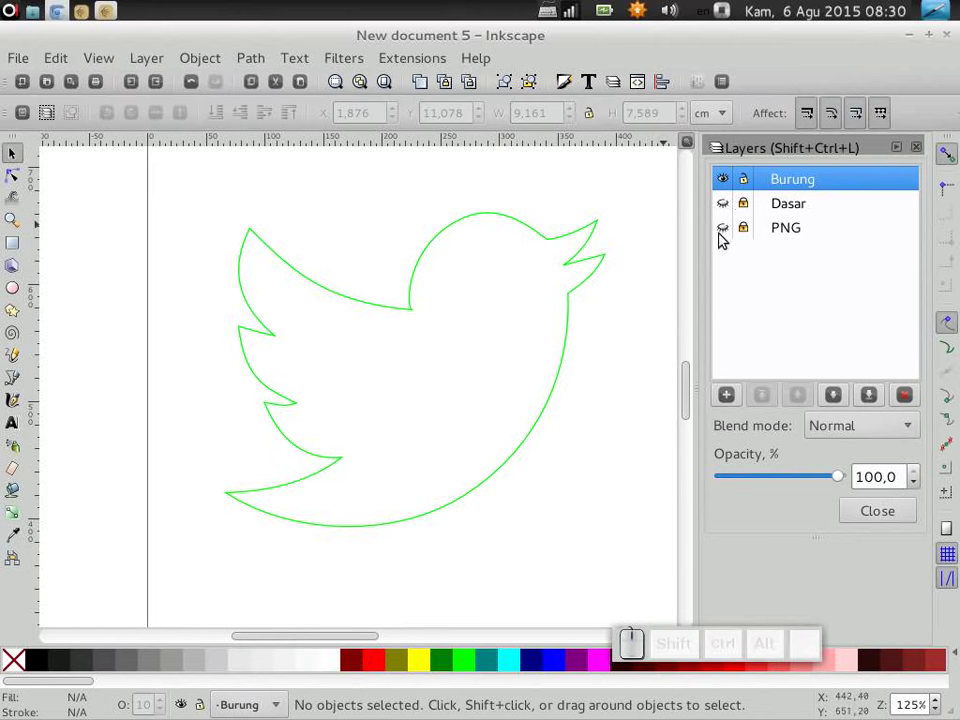
{"action": "left_click", "coordinate": [731, 231]}
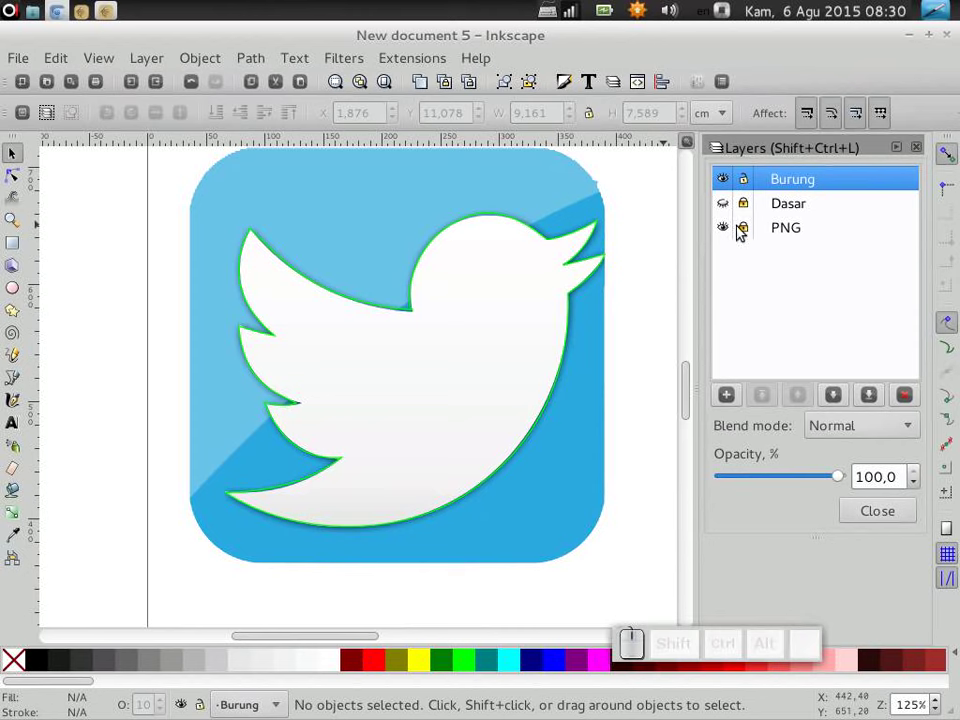
{"action": "left_click", "coordinate": [469, 350]}
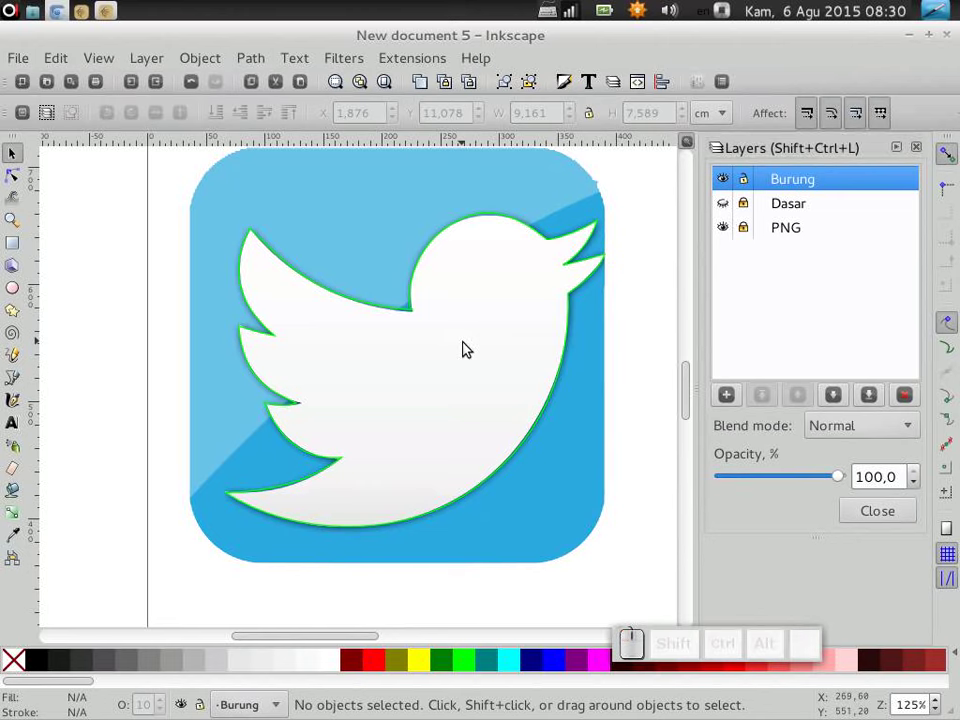
{"action": "left_click", "coordinate": [728, 203]}
{"action": "scroll", "scroll_direction": "down", "scroll_amount": 3}
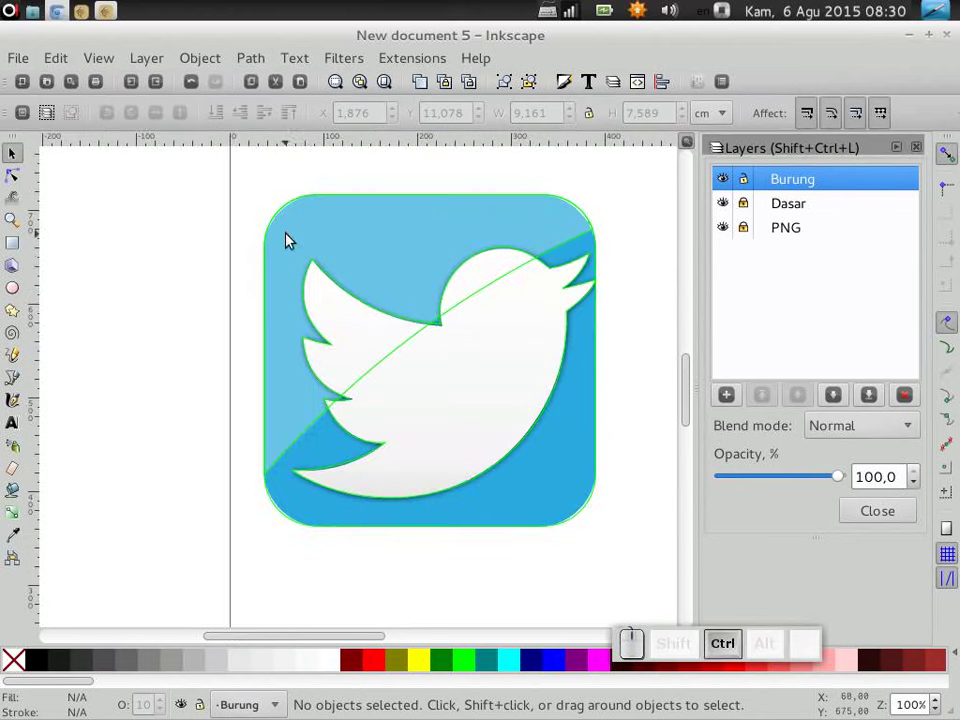
Step: Drag the selected traced bird and base outlines left beside the original image and deselect them
{"action": "left_click_drag", "start_coordinate": [148, 168], "coordinate": [692, 586]}
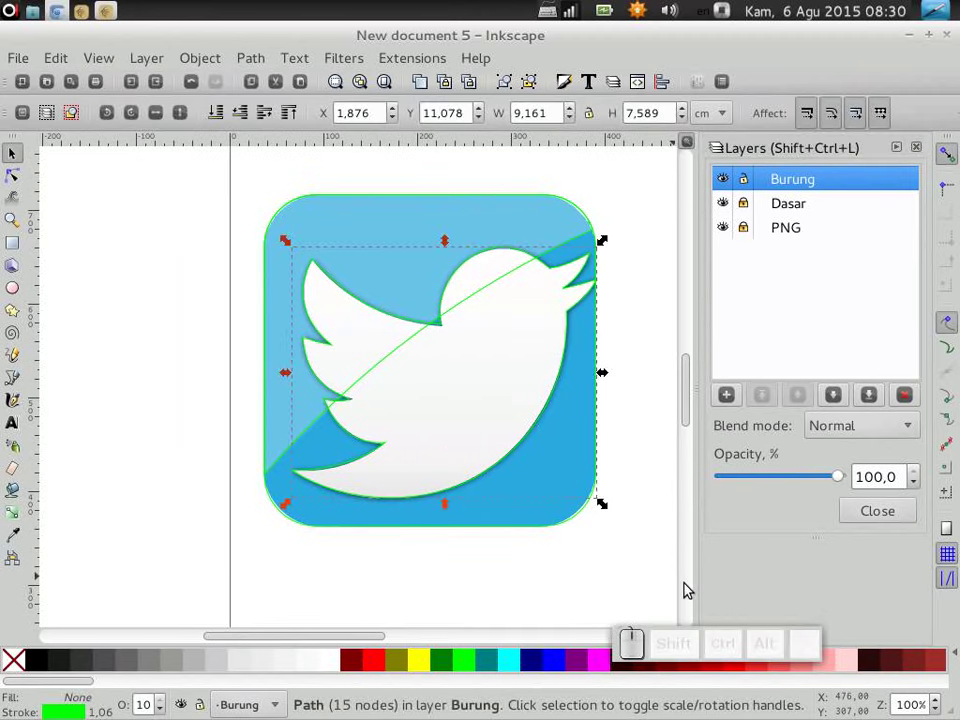
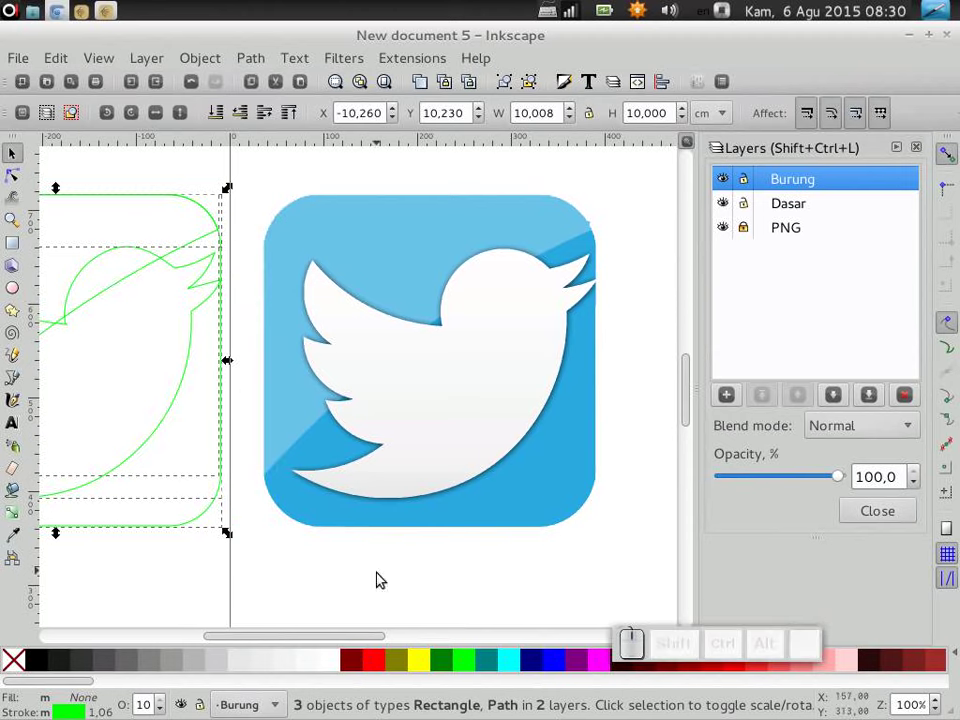
{"action": "left_click", "coordinate": [300, 639]}
{"action": "left_click_drag", "start_coordinate": [308, 641], "coordinate": [833, 121]}
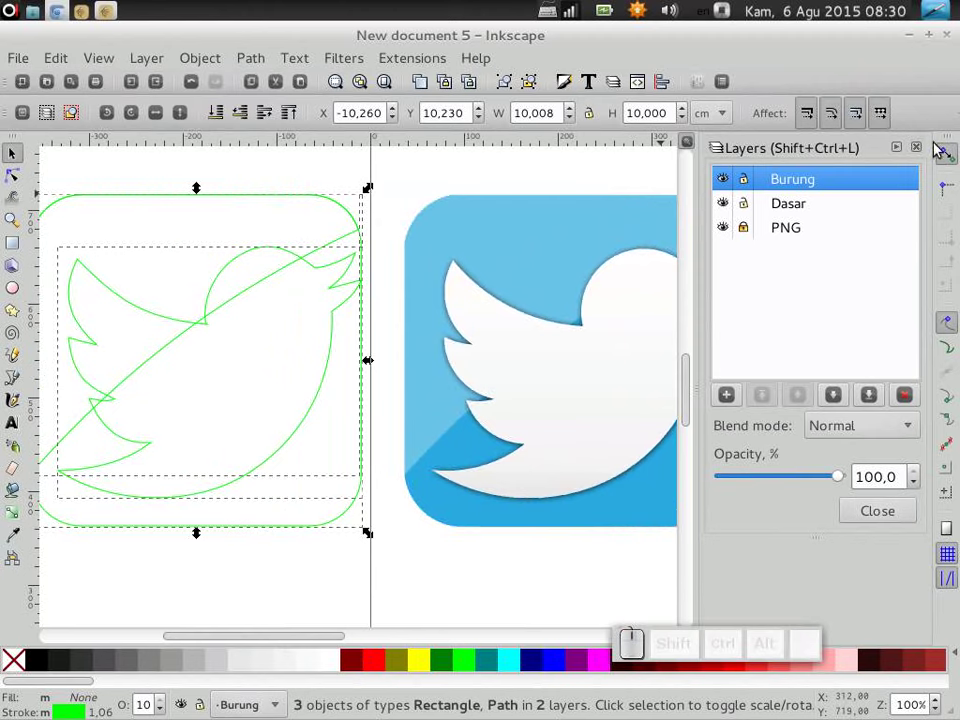
{"action": "scroll", "scroll_direction": "down", "scroll_amount": 3}
{"action": "left_click", "coordinate": [586, 591]}
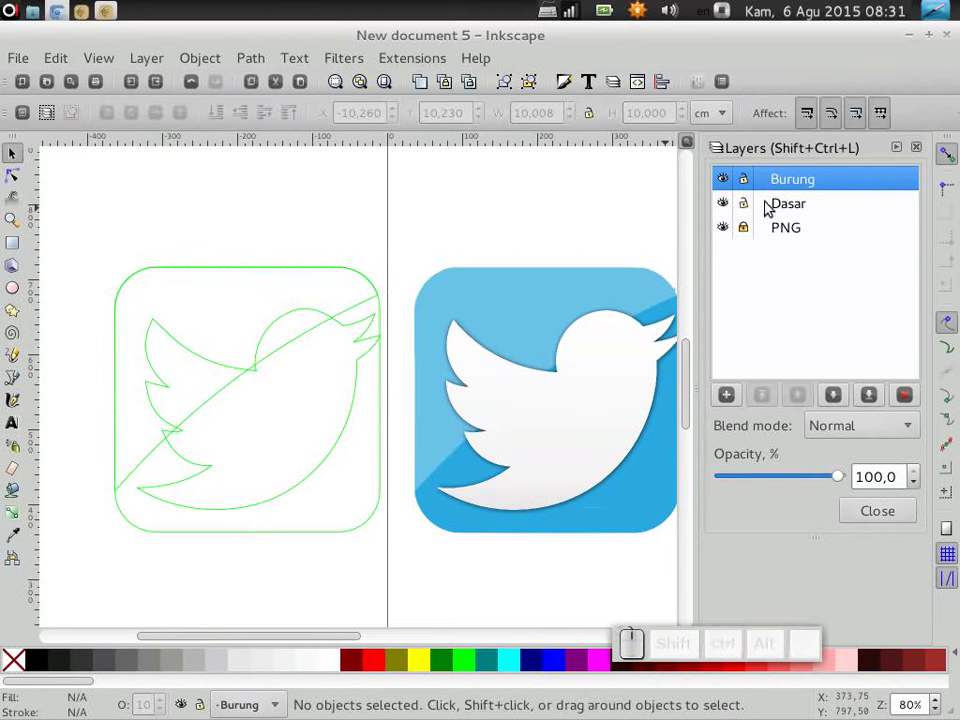
Step: Fill the Dasar shapes with blue swatches and the Burung bird white, hiding the other layer each time
{"action": "left_click", "coordinate": [733, 182]}
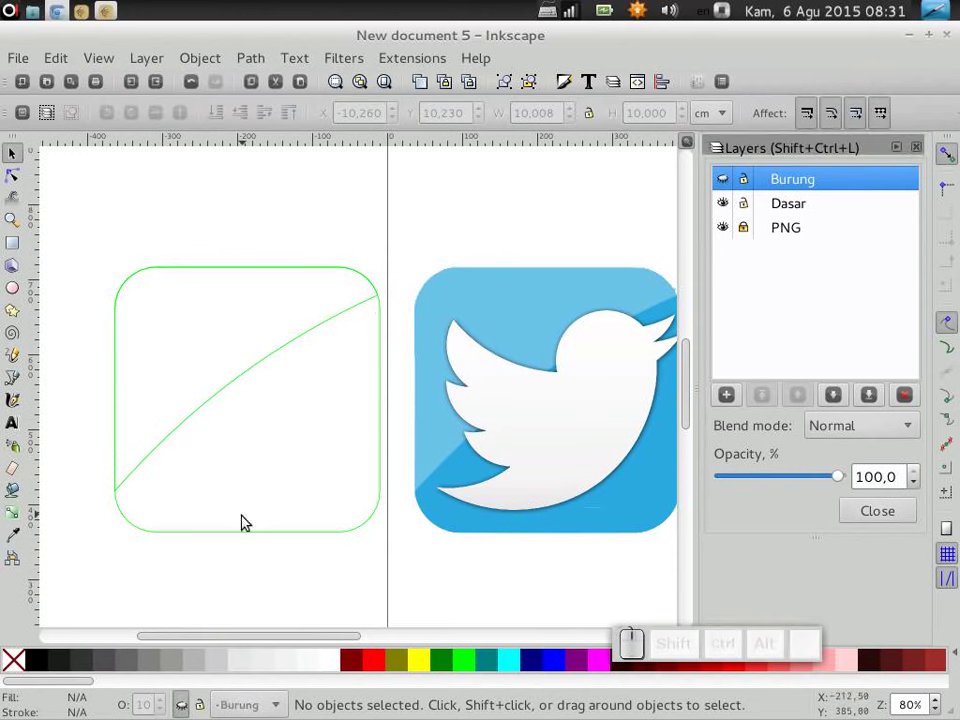
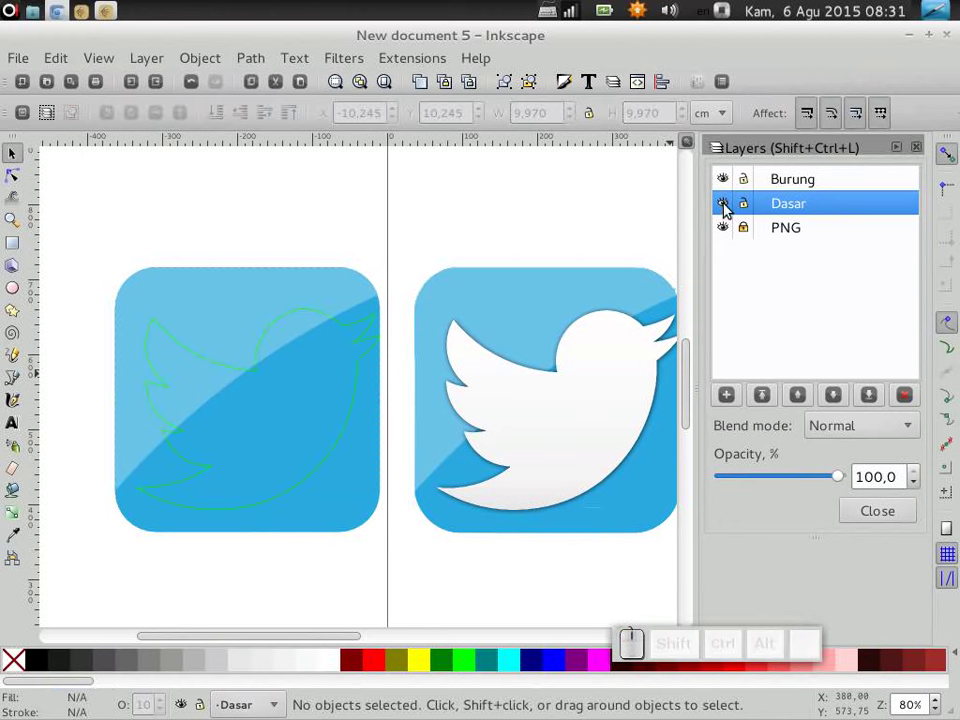
{"action": "left_click", "coordinate": [729, 207]}
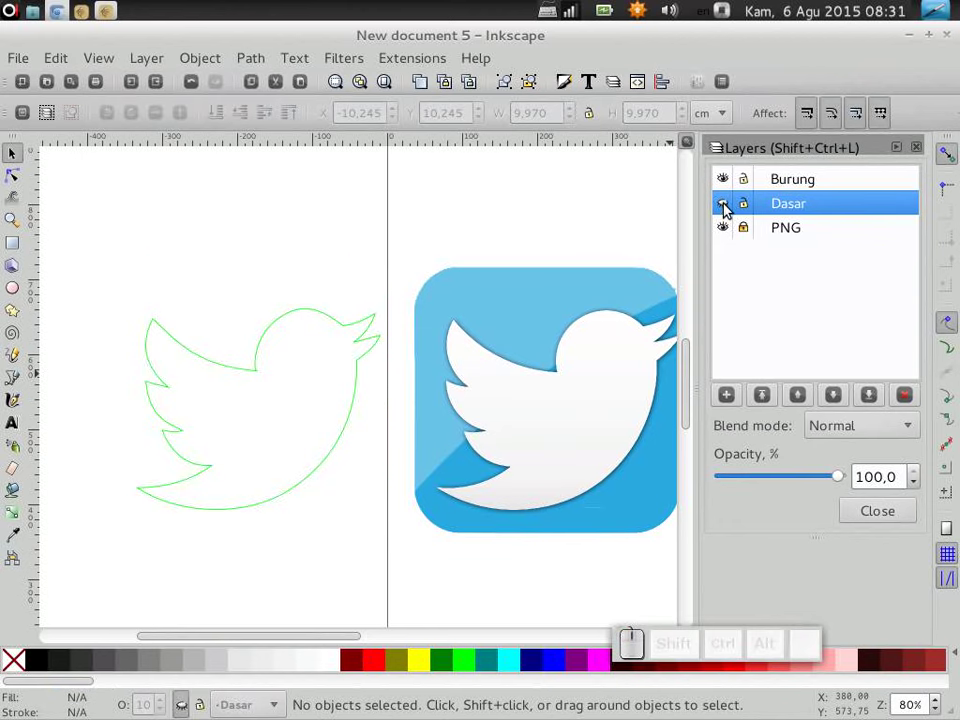
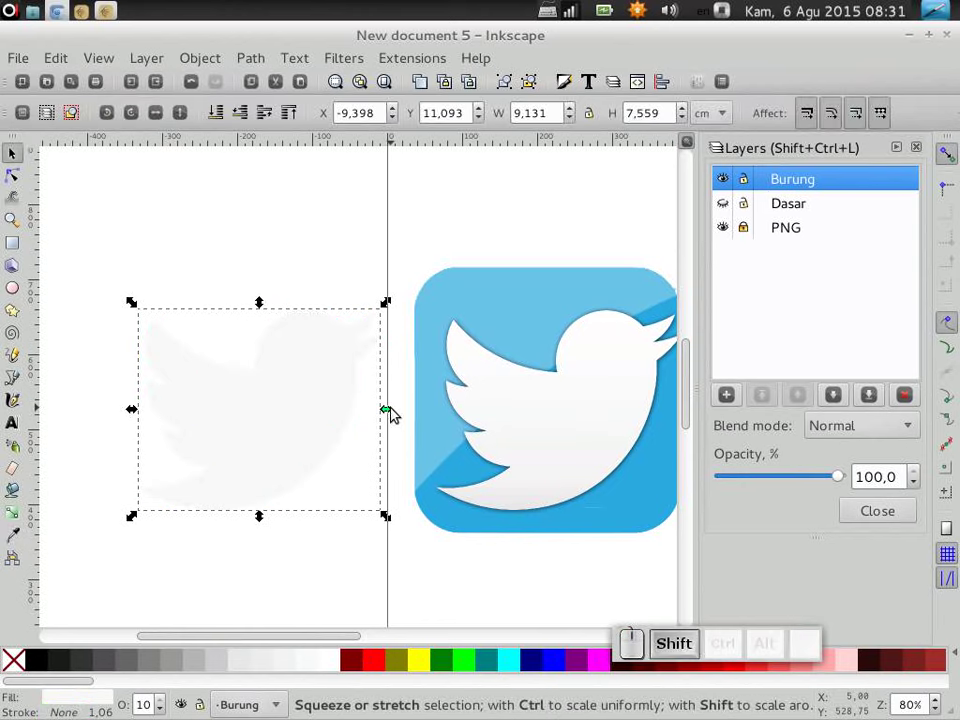
{"action": "left_click", "coordinate": [728, 202]}
Step: Show all layers again and collapse the Layers dock to widen the canvas
{"action": "left_click", "coordinate": [472, 195]}
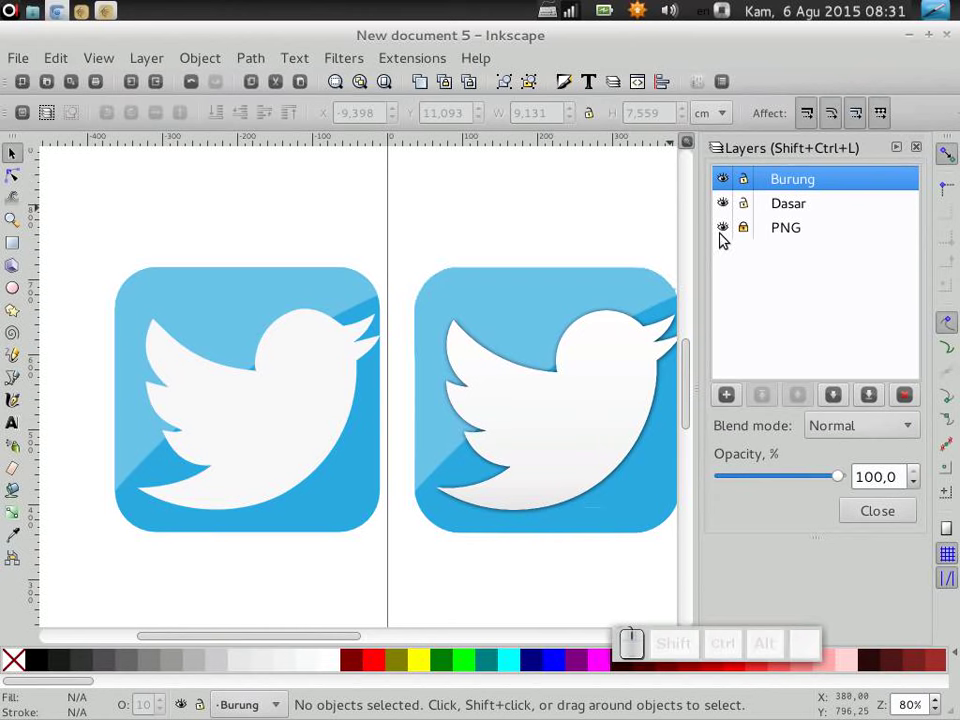
{"action": "left_click", "coordinate": [898, 149]}
{"action": "left_click", "coordinate": [748, 233]}
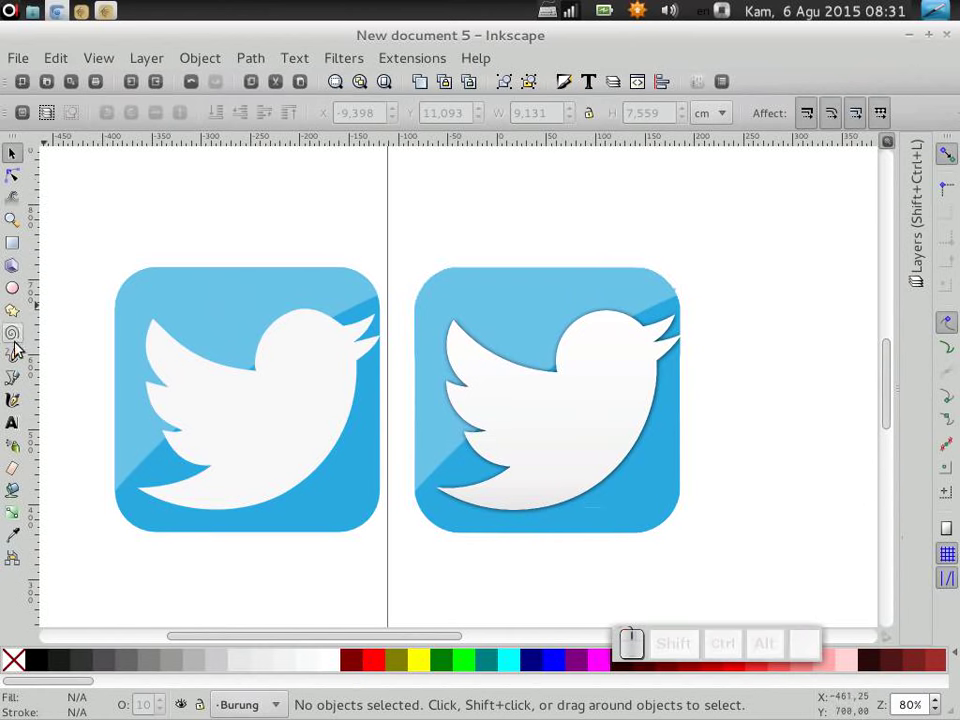
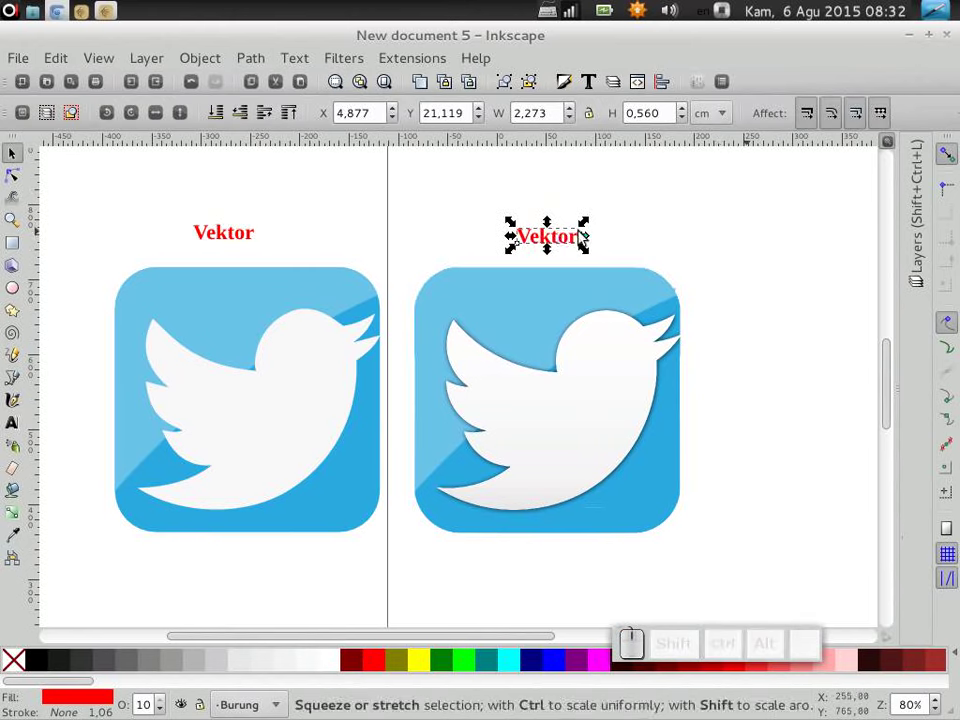
Step: Edit the duplicated red heading from 'Vektor' to 'Bitmap' above the original image
{"action": "scroll", "scroll_direction": "up", "scroll_amount": 3}
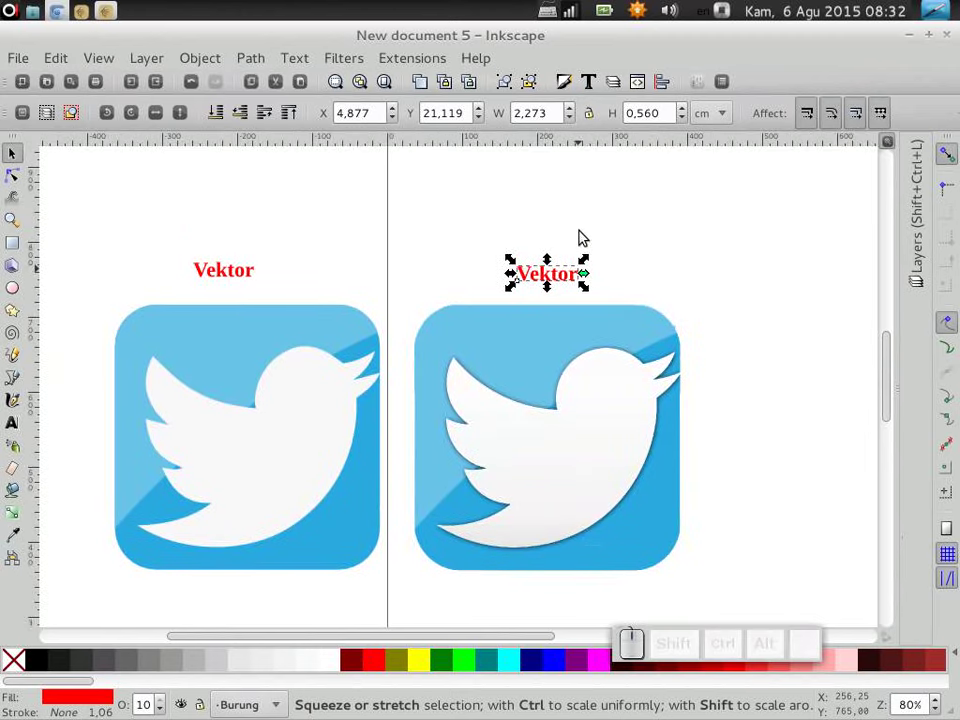
{"action": "key", "text": "F8"}
{"action": "key", "text": "BackSpace"}
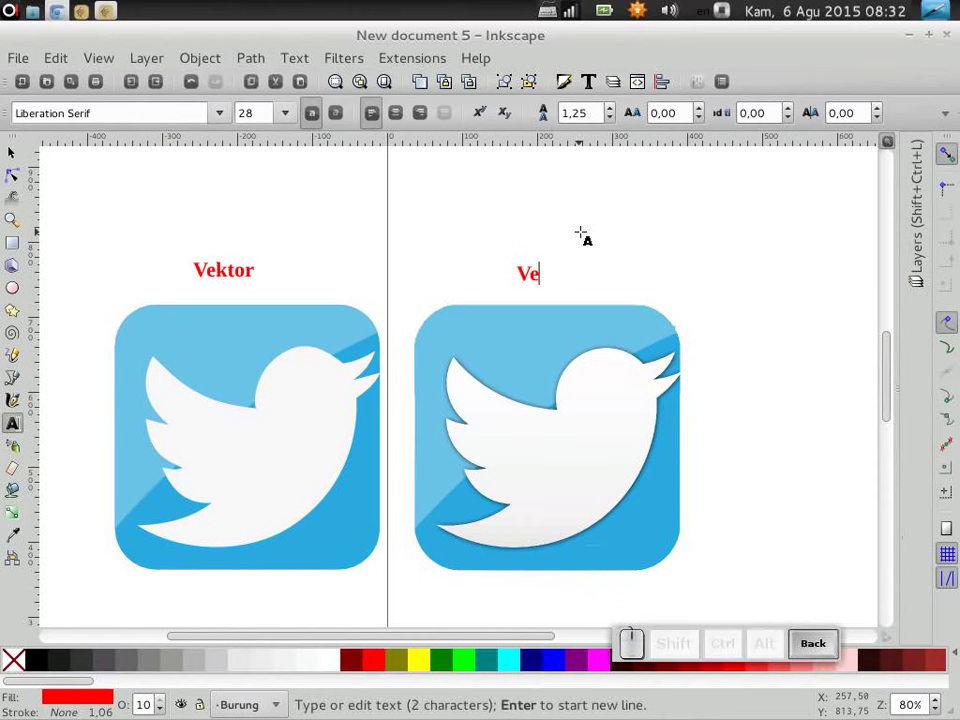
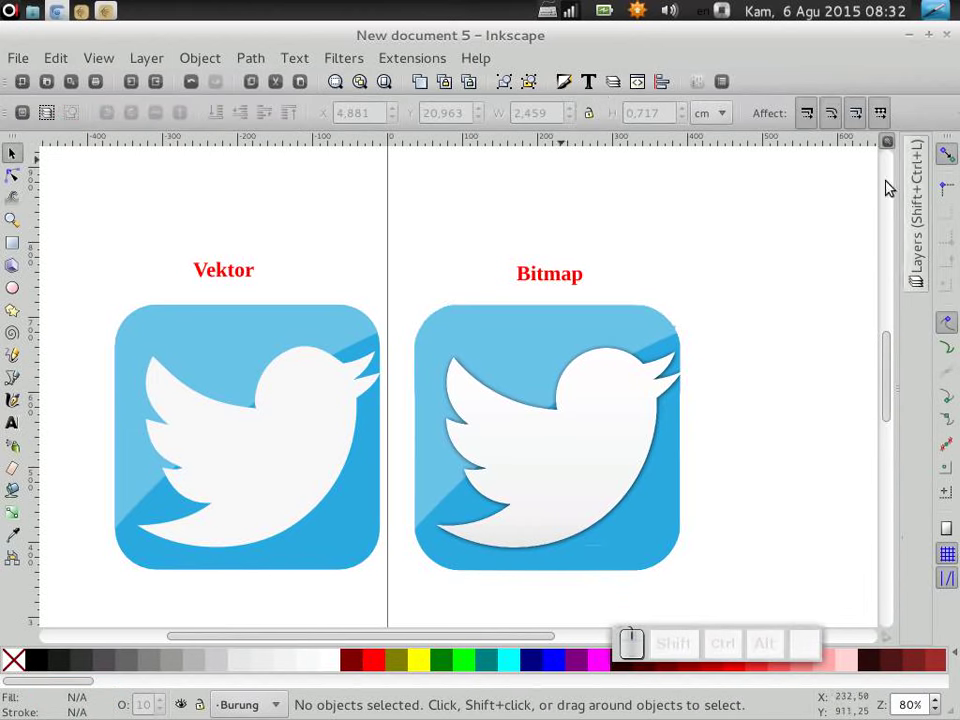
{"action": "left_click", "coordinate": [928, 246]}
Step: Delete the PNG image layer from the Layers dialog, removing the original bitmap icon
{"action": "left_click", "coordinate": [780, 231]}
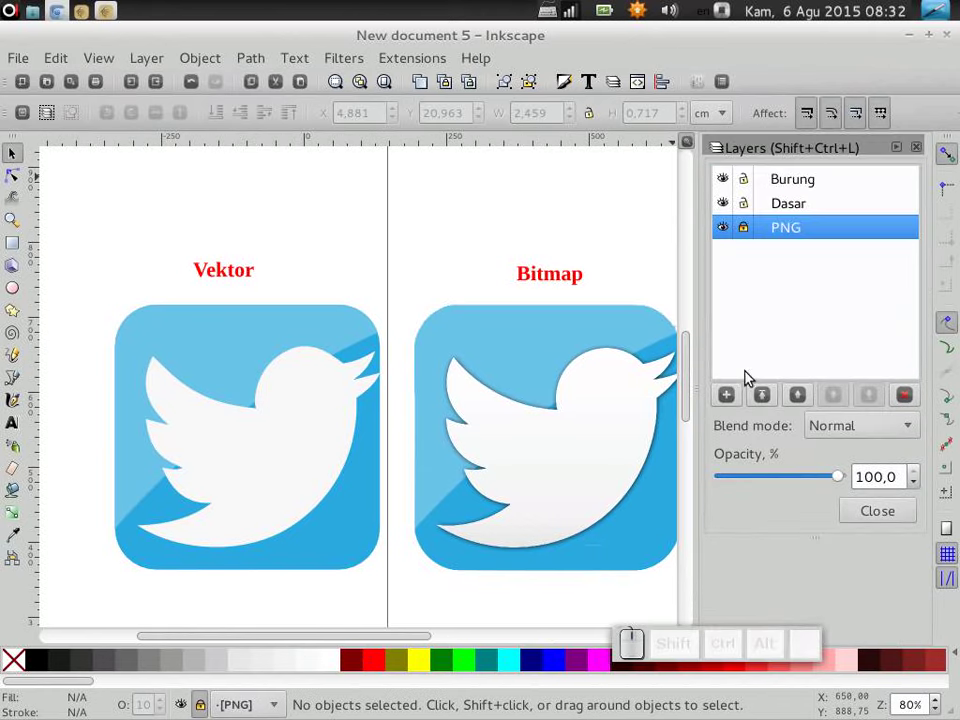
{"action": "left_click", "coordinate": [913, 398]}
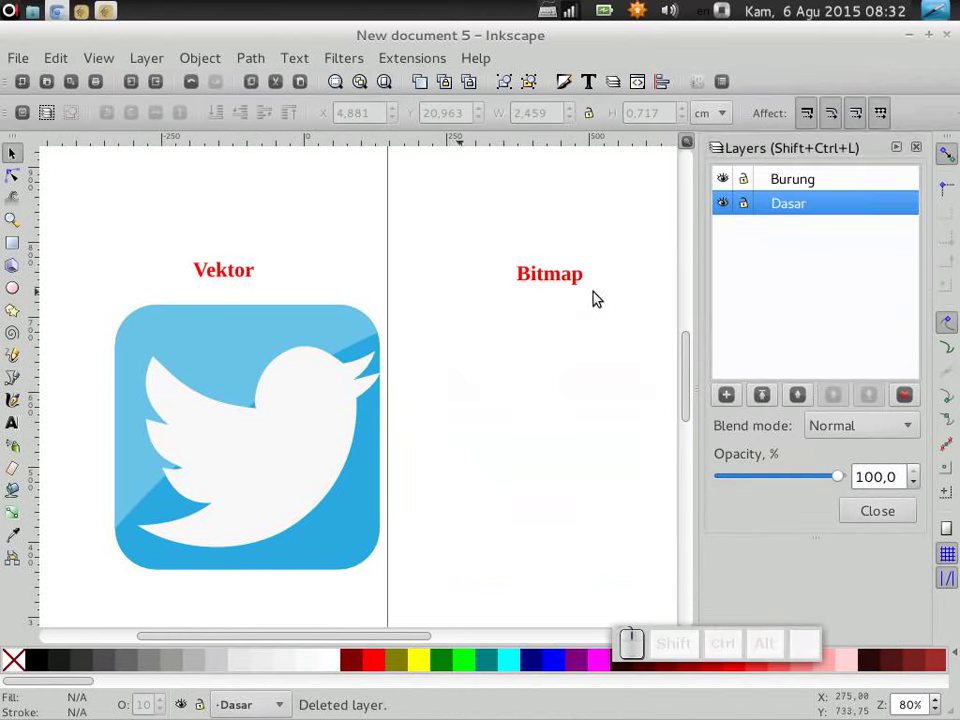
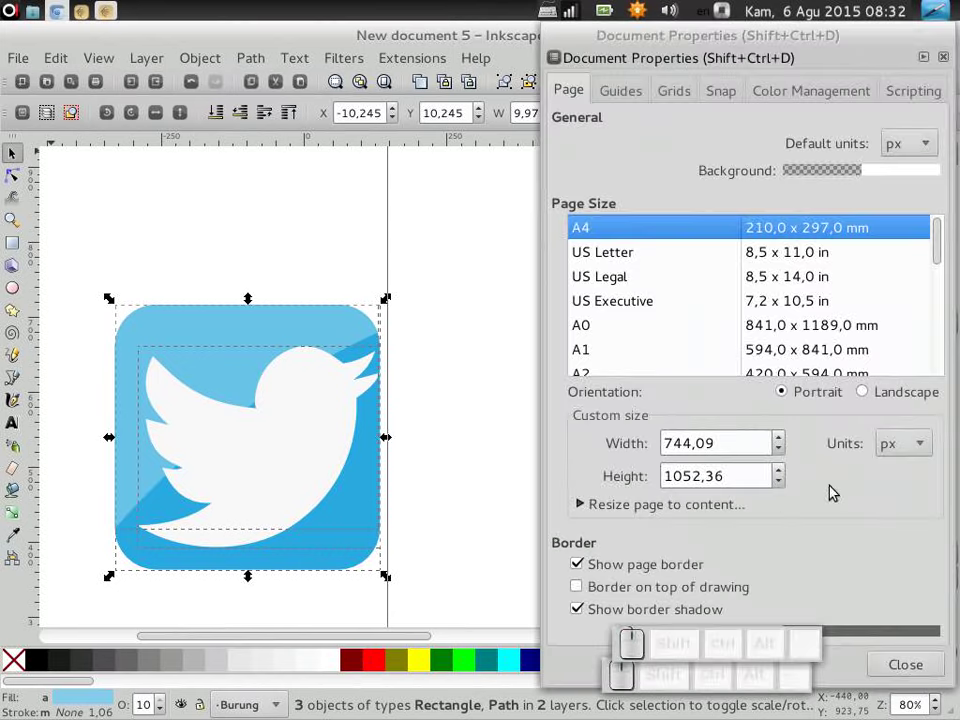
Step: Switch the Document Properties page units to cm and expand the resize-page-to-content options
{"action": "left_click", "coordinate": [936, 446]}
{"action": "left_click", "coordinate": [889, 254]}
{"action": "left_click", "coordinate": [687, 507]}
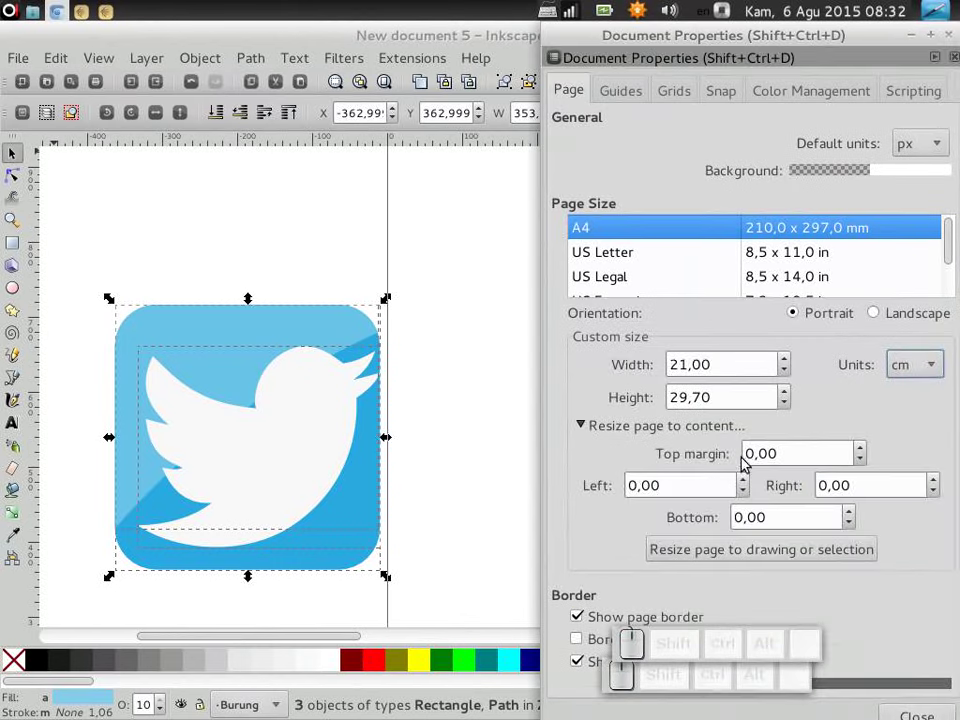
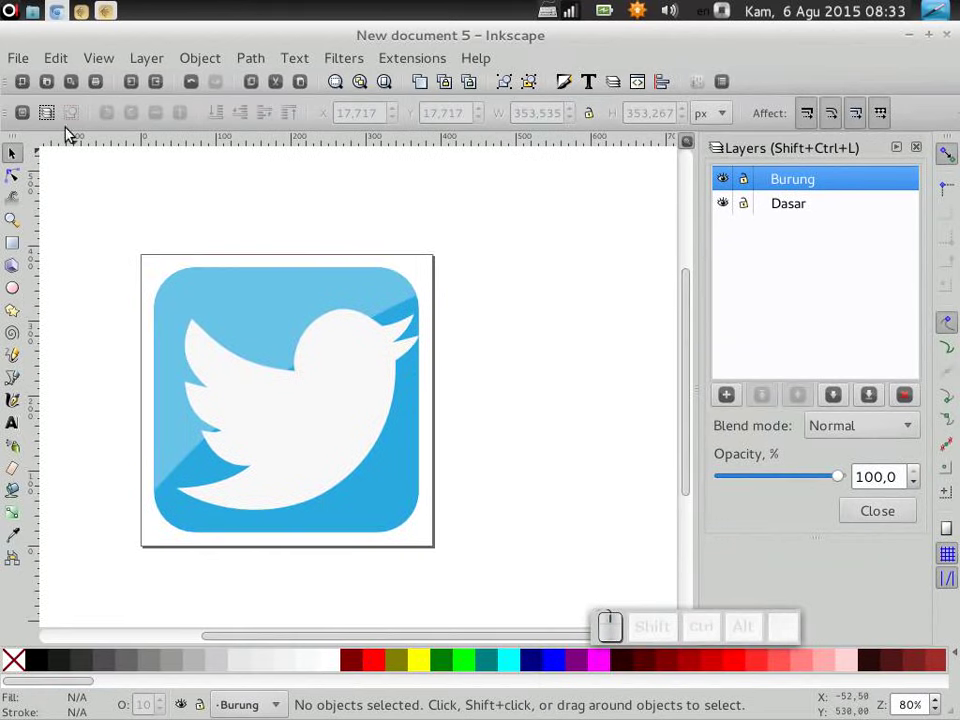
Step: Close the stray Export Bitmap dialog and start File > Save As for the drawing
{"action": "left_click", "coordinate": [16, 57]}
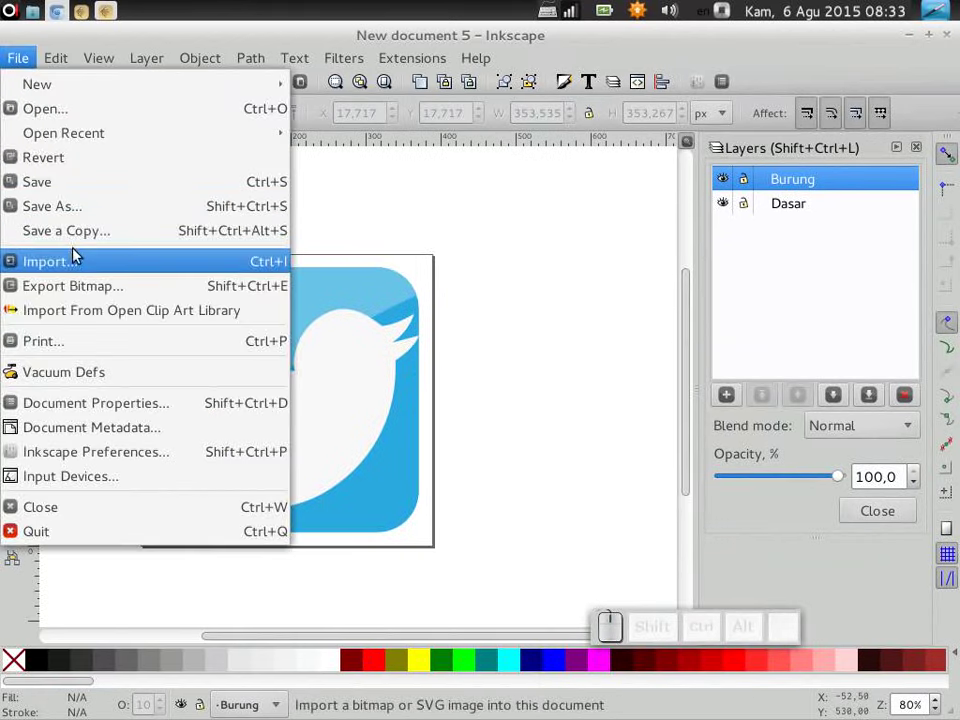
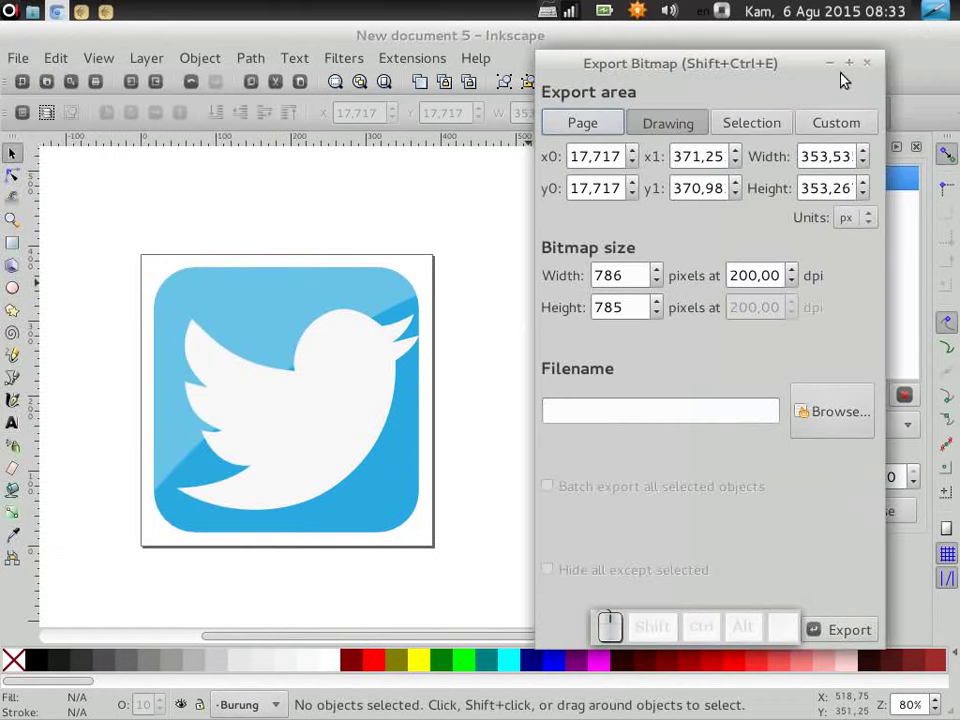
{"action": "left_click", "coordinate": [873, 71]}
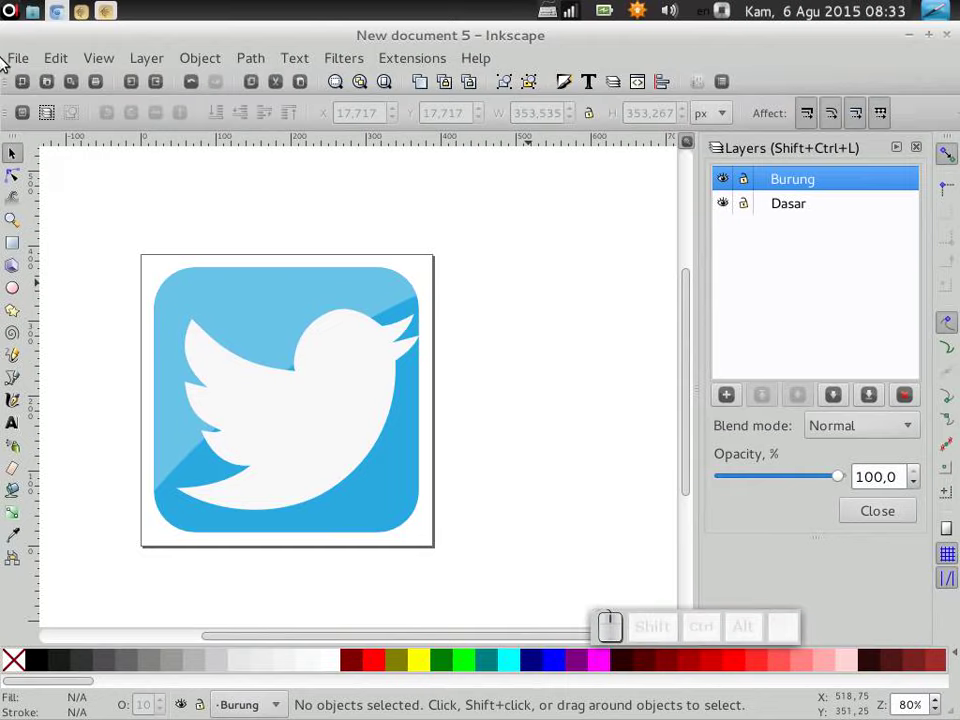
{"action": "left_click", "coordinate": [19, 57]}
Step: Save the drawing as 'Logo Twitter1.svg' in the Downloads folder
{"action": "left_click", "coordinate": [66, 185]}
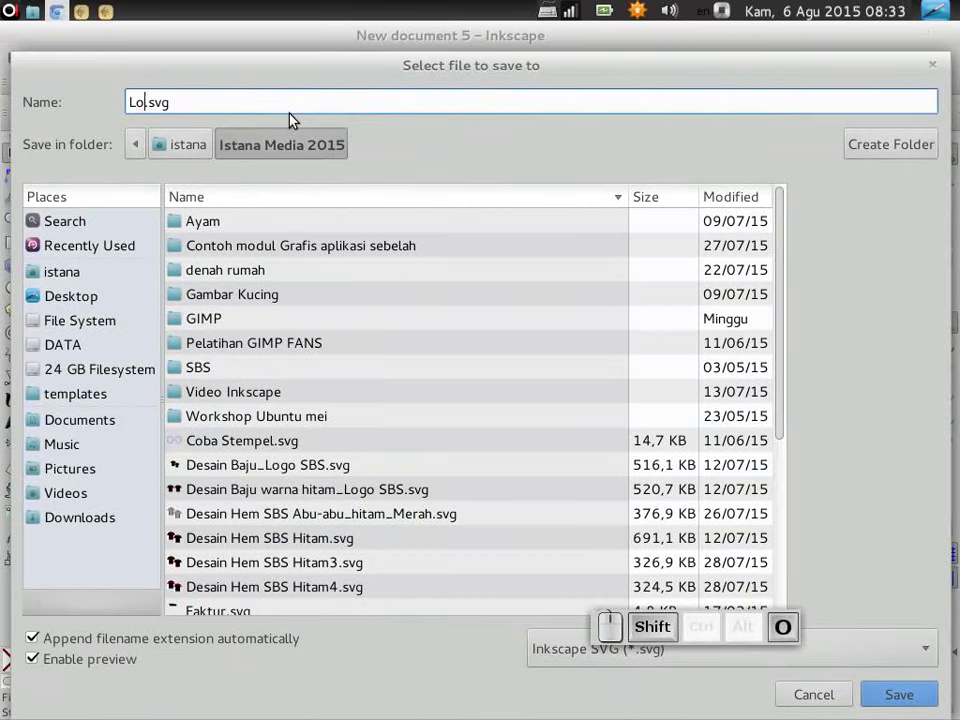
{"action": "key", "text": "shift+space"}
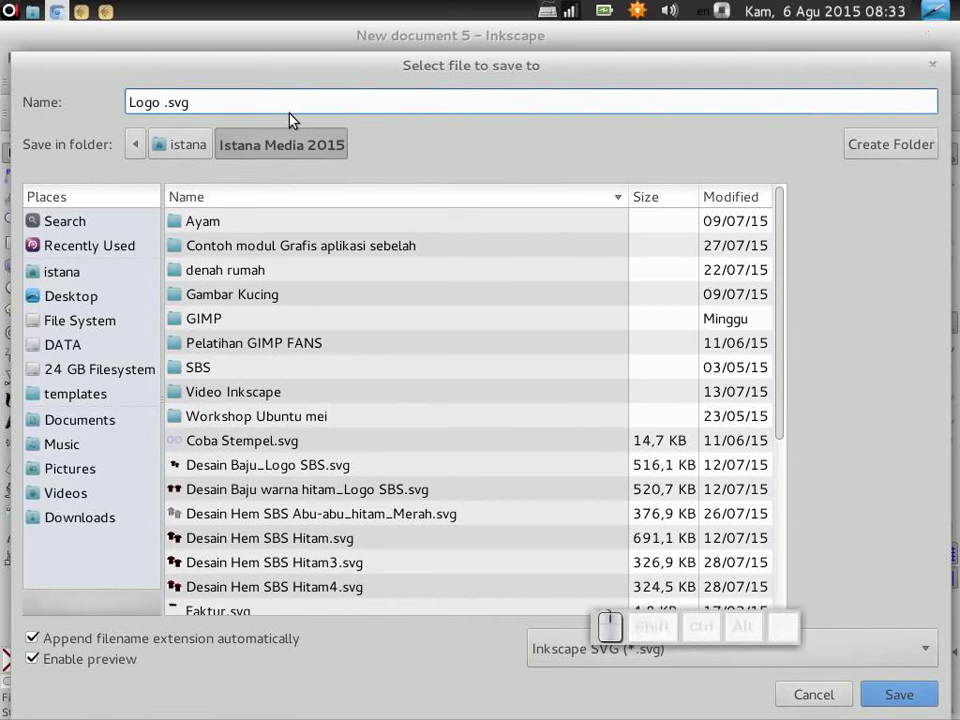
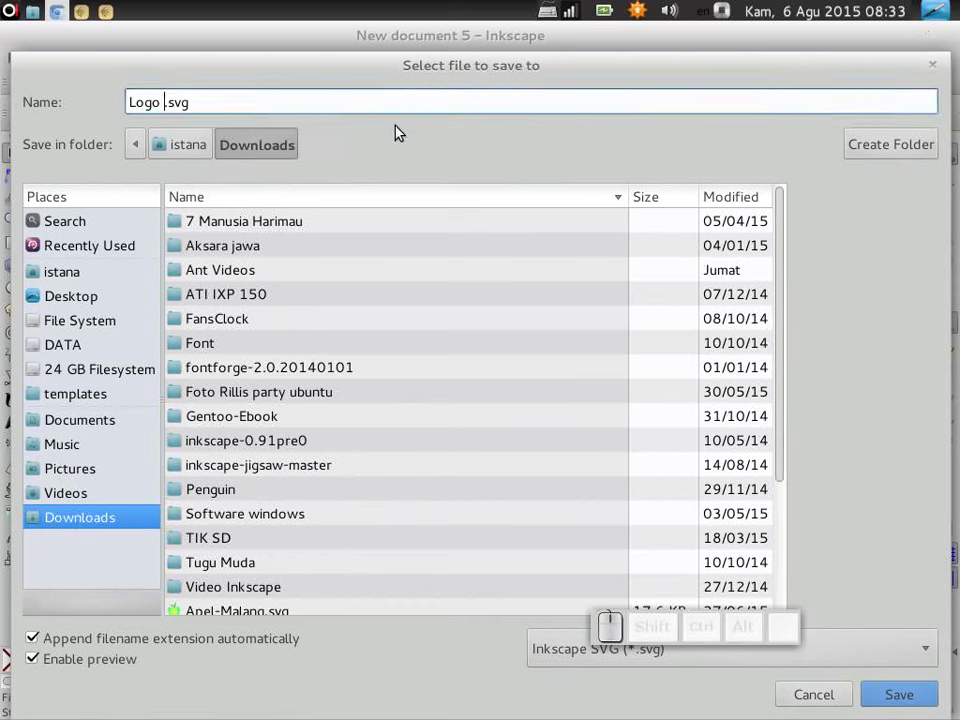
{"action": "key", "text": "shift+t"}
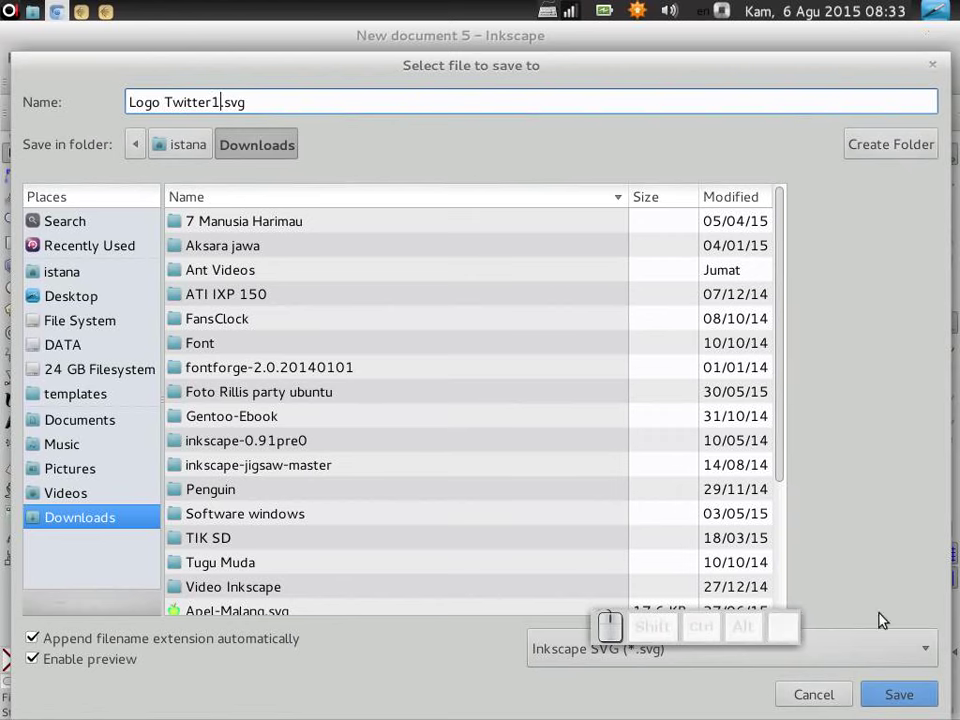
{"action": "left_click", "coordinate": [903, 705]}
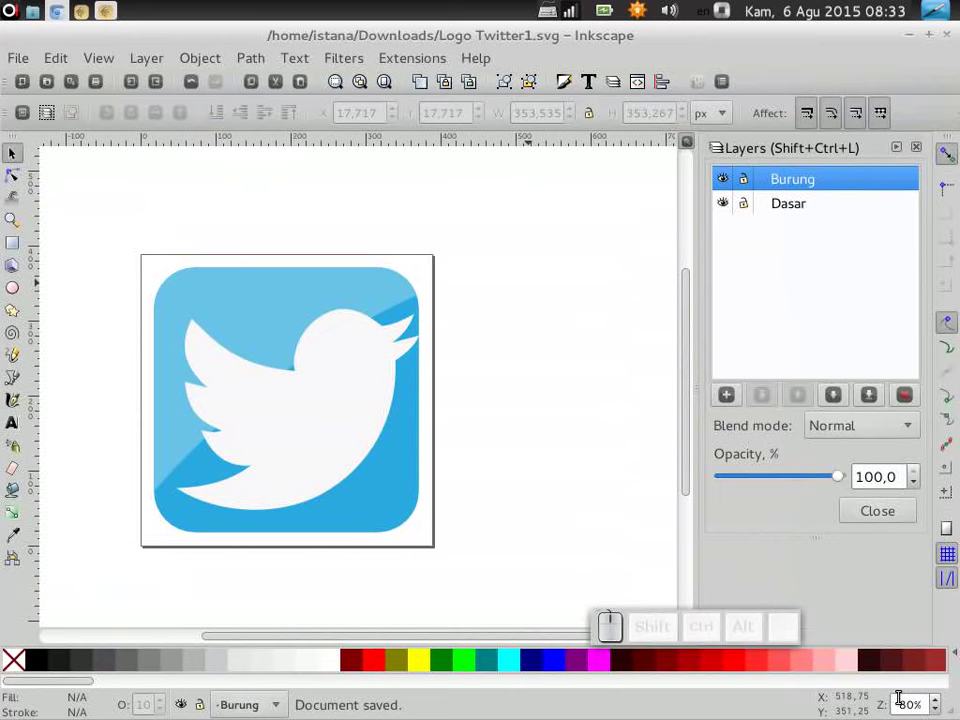
Step: Export the whole page at 200 dpi to 'Logo Twitter1.png' via Export Bitmap
{"action": "left_click", "coordinate": [33, 61]}
{"action": "left_click", "coordinate": [113, 283]}
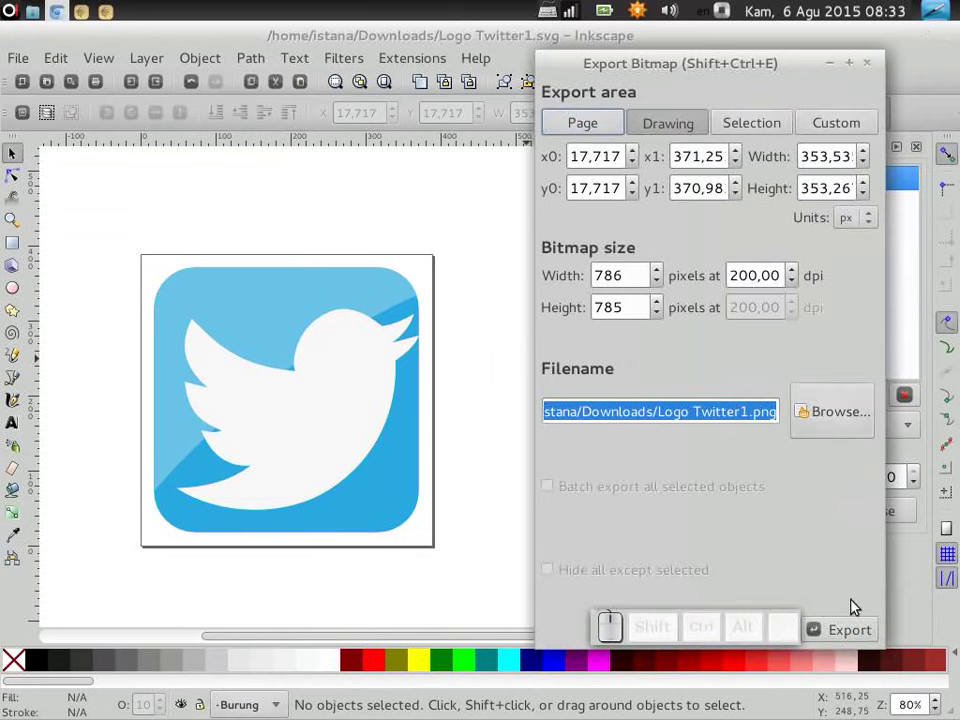
{"action": "left_click", "coordinate": [852, 629]}
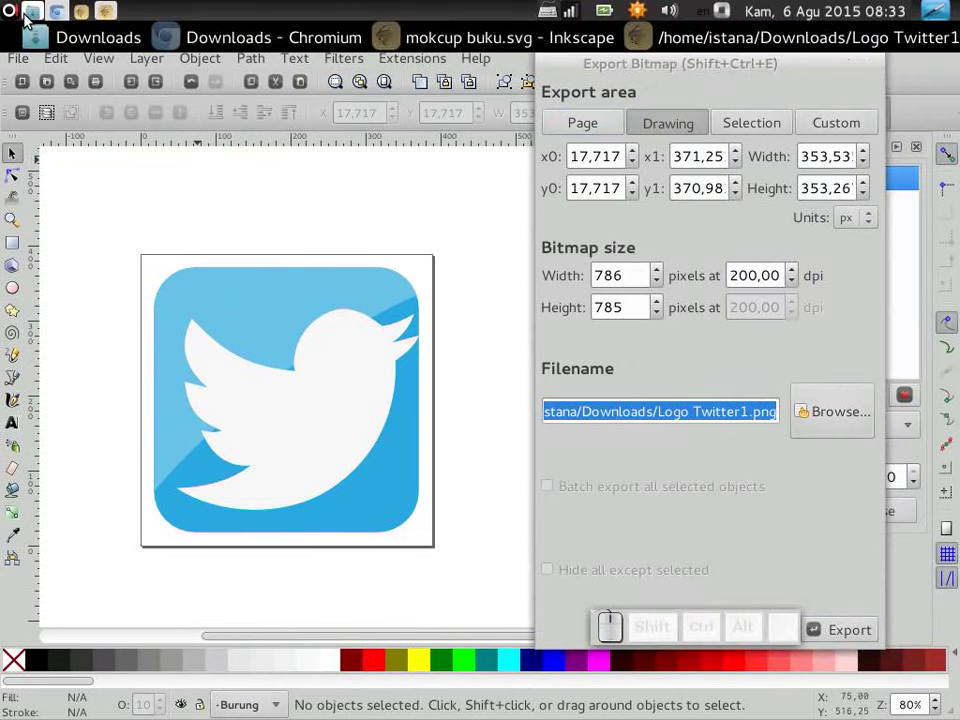
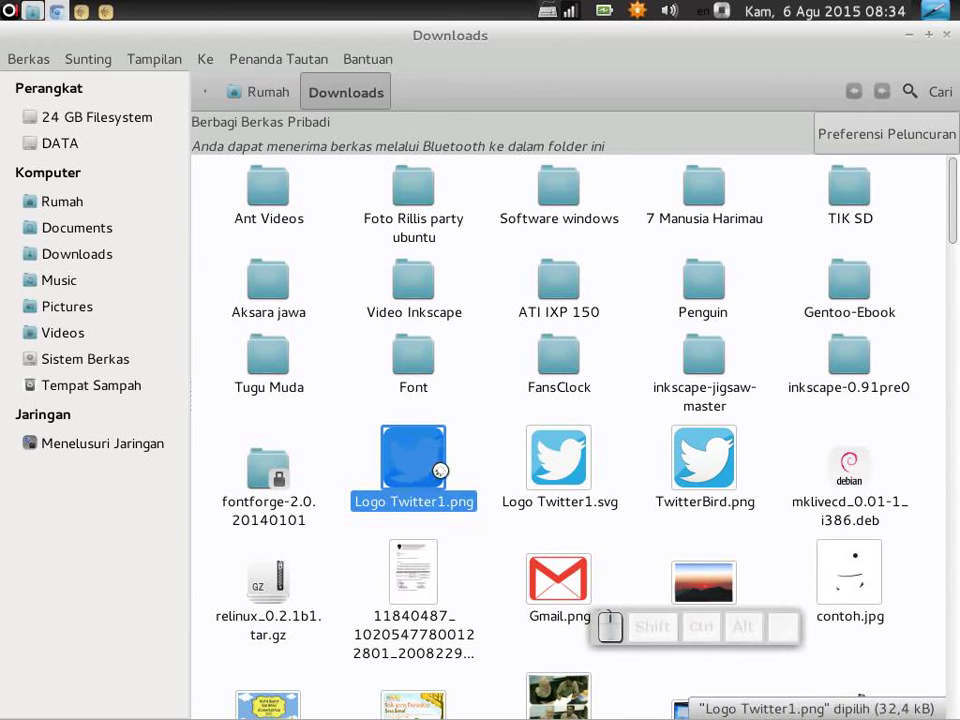
Step: Inspect the exported Logo Twitter1.png (786 × 785 px) in the image viewer and close it
{"action": "scroll", "scroll_direction": "down", "scroll_amount": 3}
{"action": "scroll", "scroll_direction": "down", "scroll_amount": 3}
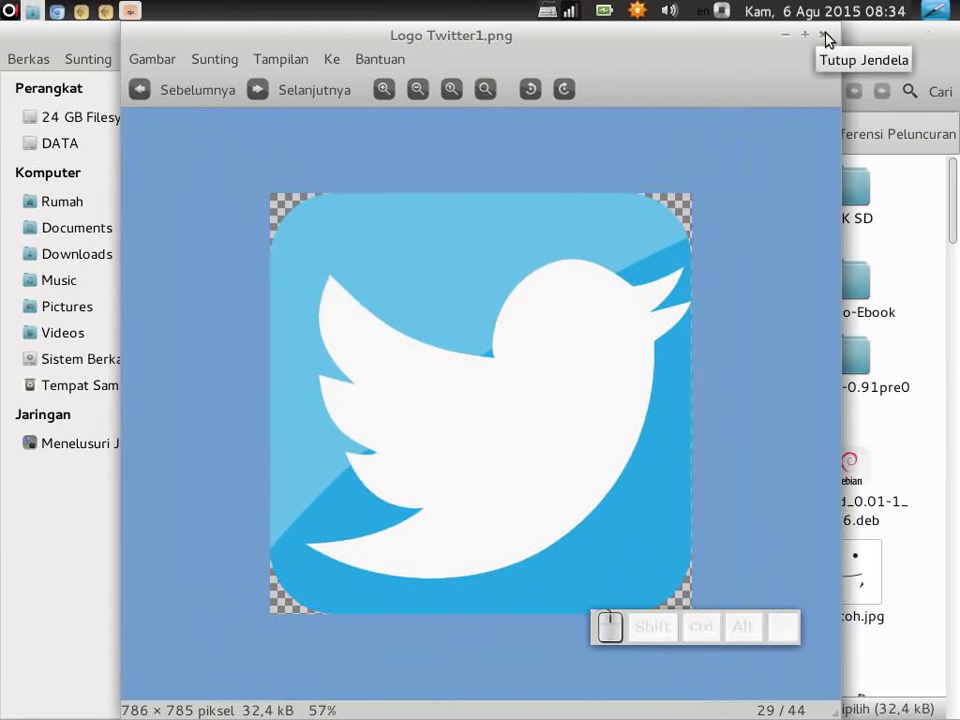
{"action": "left_click", "coordinate": [831, 36]}
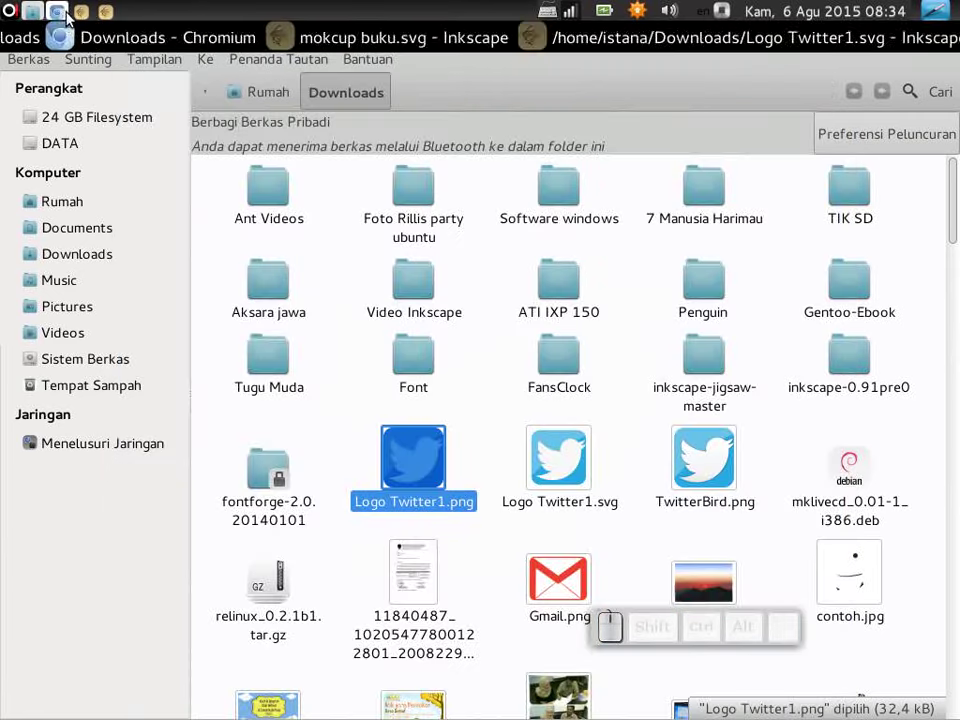
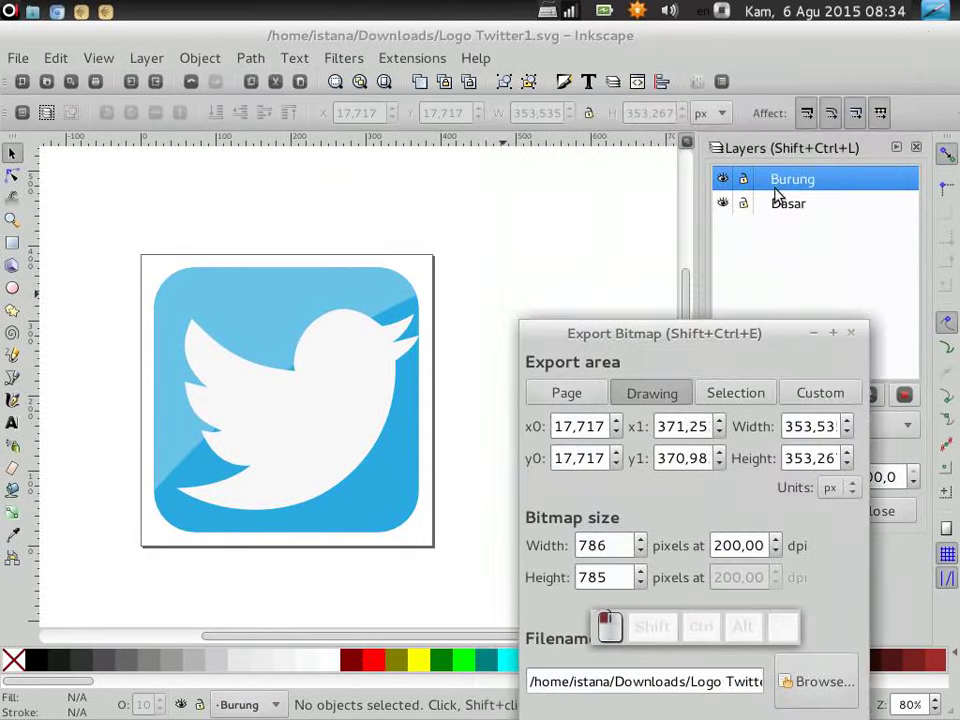
Step: Dismiss the export settings and hide the Dasar layer so only the bird shows
{"action": "left_click", "coordinate": [854, 335]}
{"action": "left_click", "coordinate": [558, 377]}
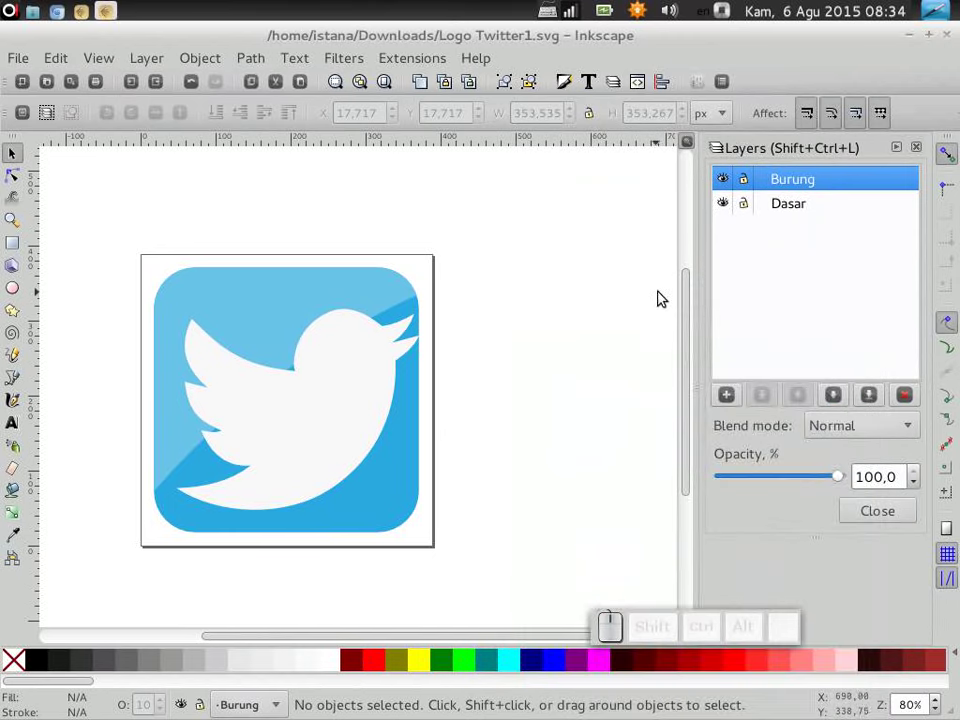
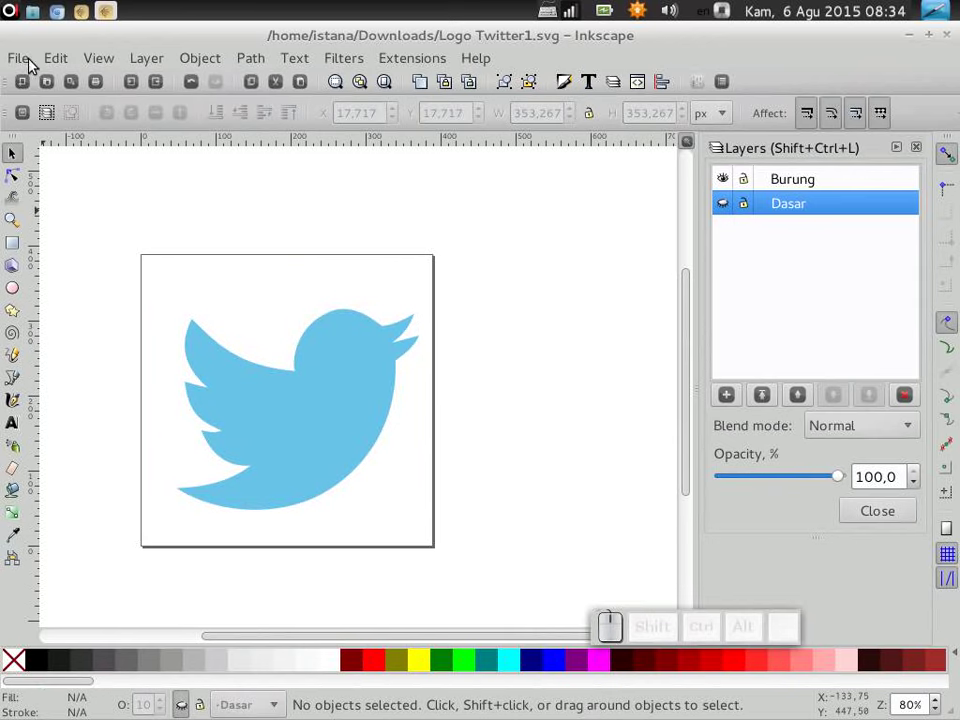
Step: Export the background-free bird to PNG as 'Logo Twitter_tanpa background' at 200 dpi via Export Bitmap
{"action": "left_click", "coordinate": [31, 57]}
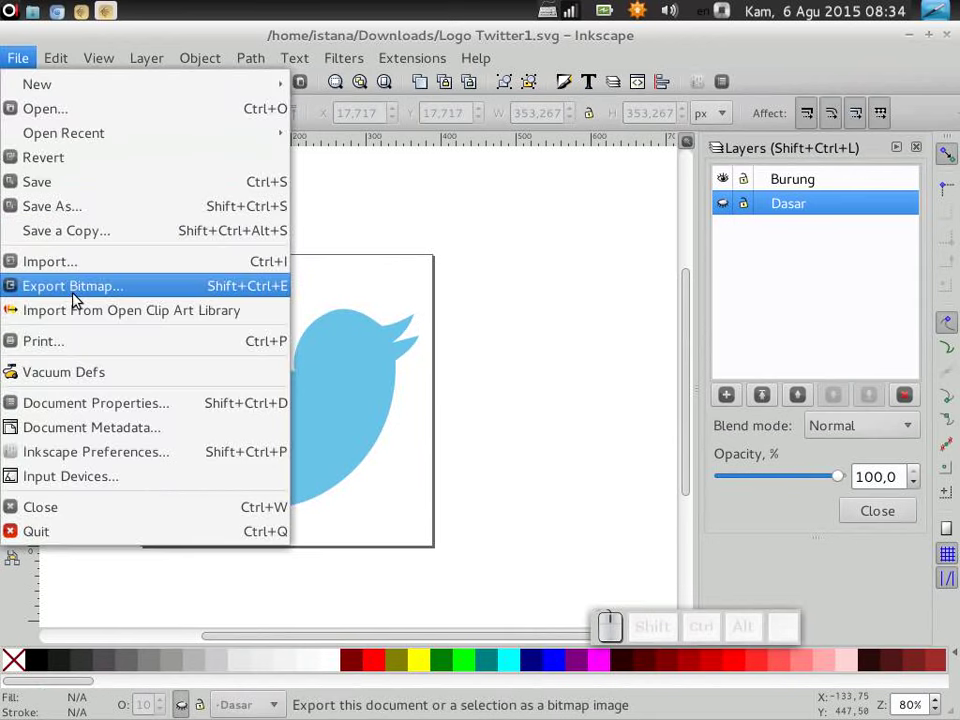
{"action": "left_click", "coordinate": [79, 301]}
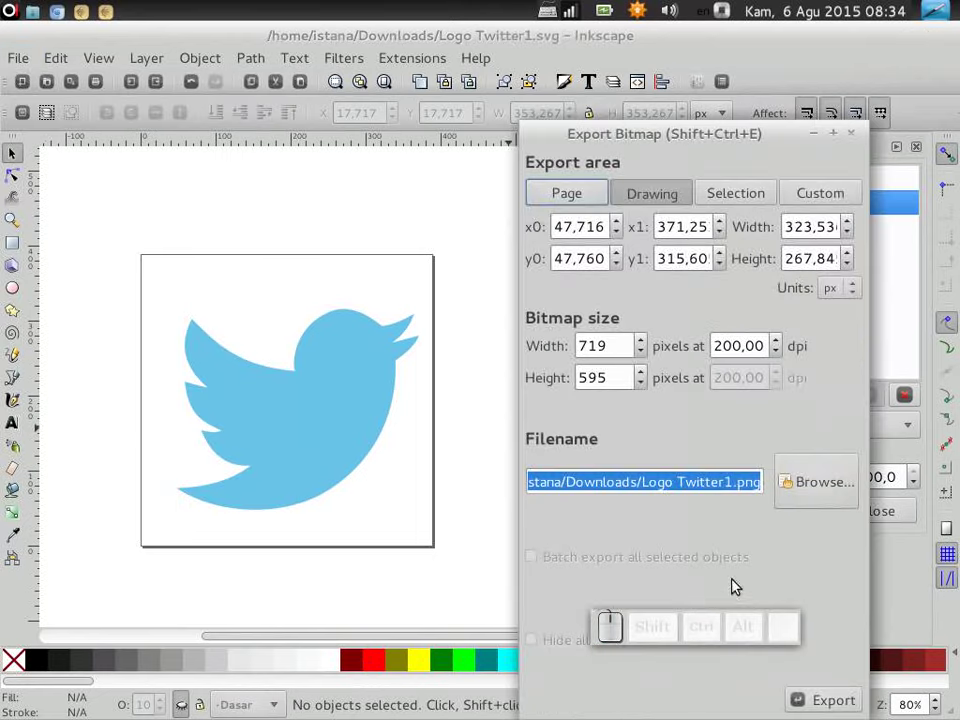
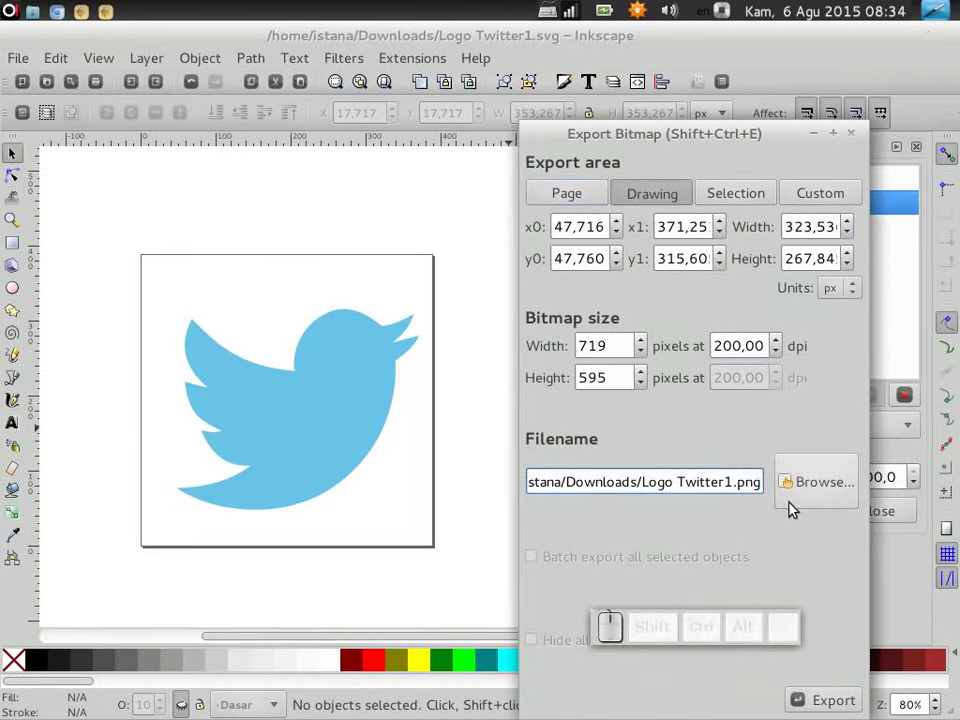
{"action": "key", "text": "BackSpace"}
{"action": "key", "text": "shift+-"}
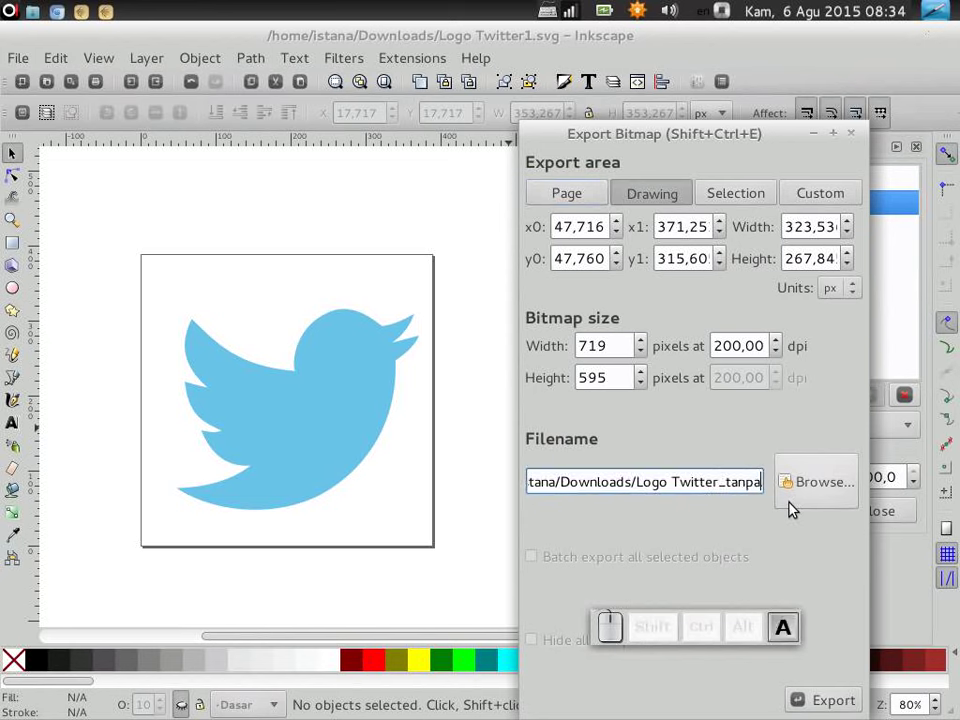
{"action": "key", "text": "space"}
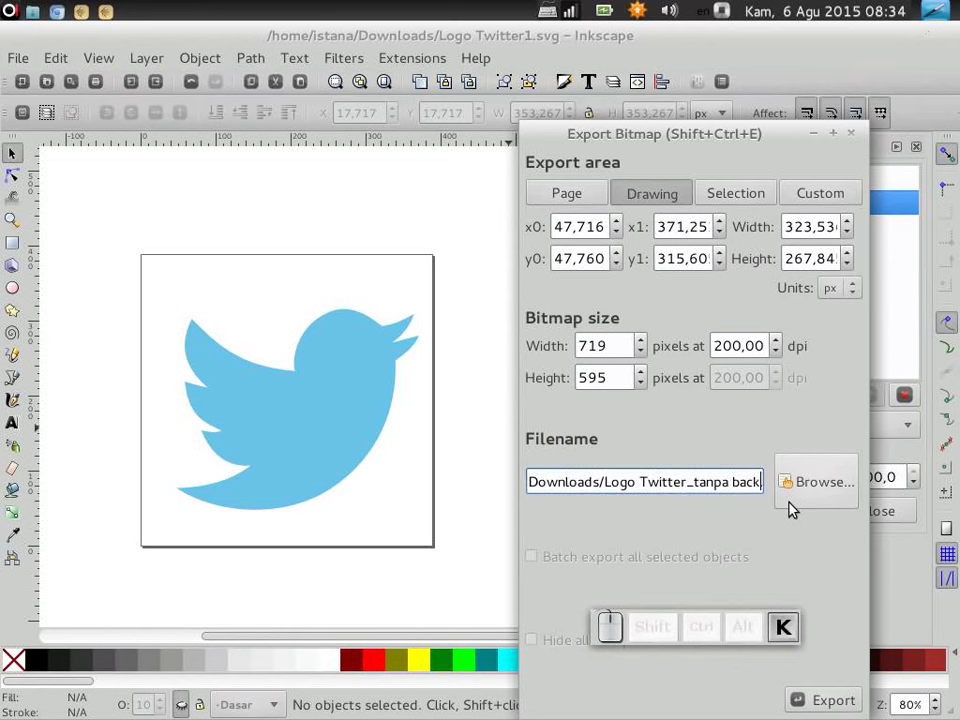
{"action": "key", "text": "n"}
{"action": "key", "text": "d"}
{"action": "left_click", "coordinate": [677, 630]}
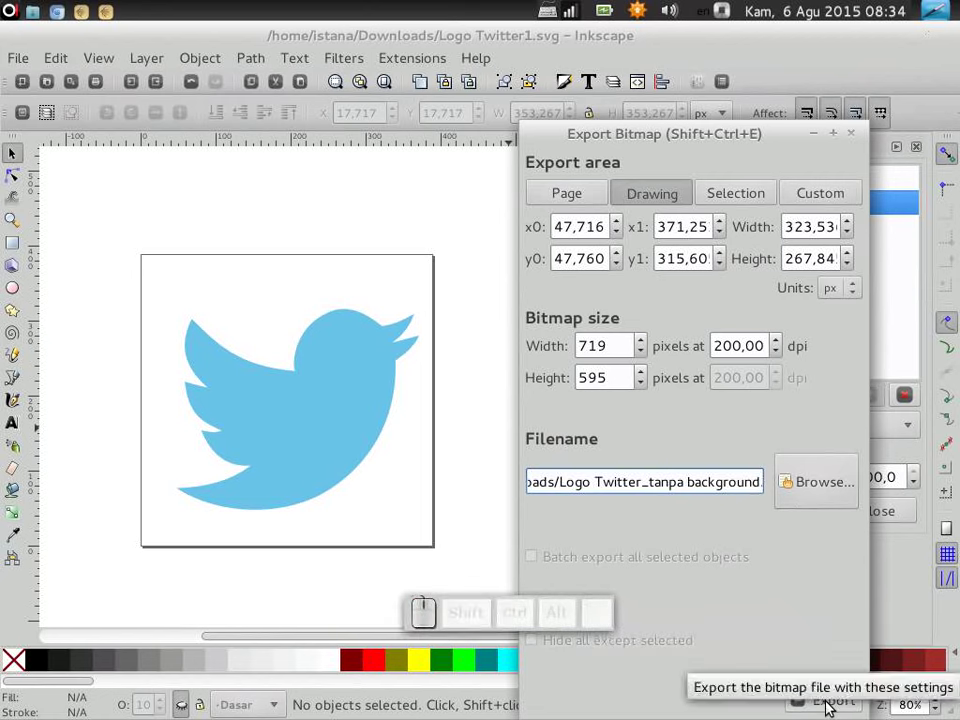
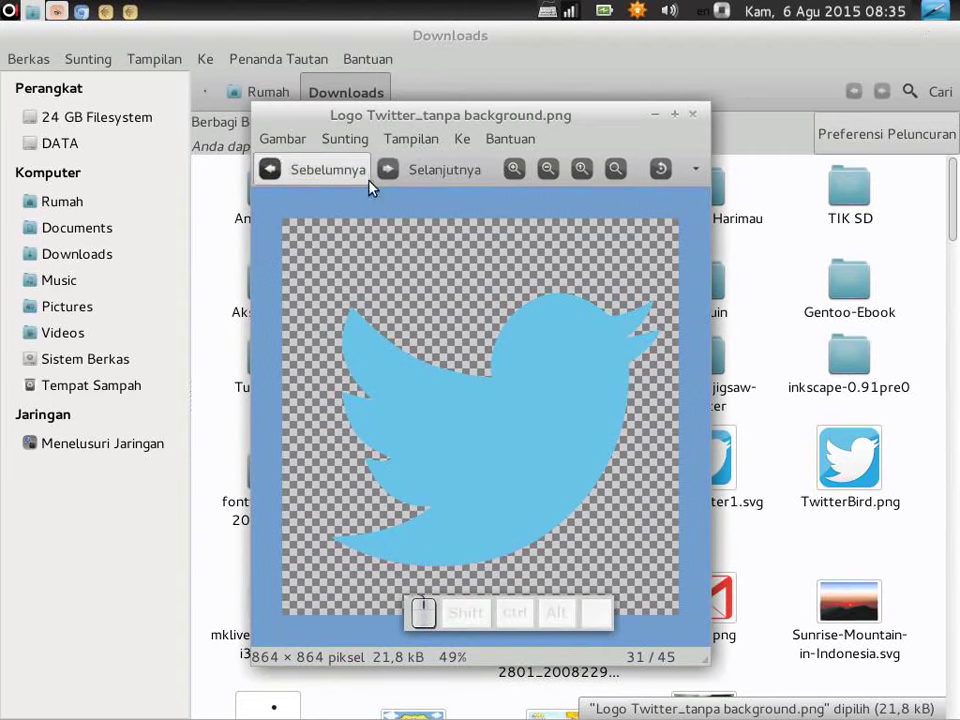
Step: View Logo Twitter1.png alongside the transparent export, zoom and fit it, then close the viewer
{"action": "left_click", "coordinate": [392, 172]}
{"action": "left_click", "coordinate": [326, 166]}
{"action": "left_click", "coordinate": [693, 117]}
{"action": "left_click", "coordinate": [571, 451]}
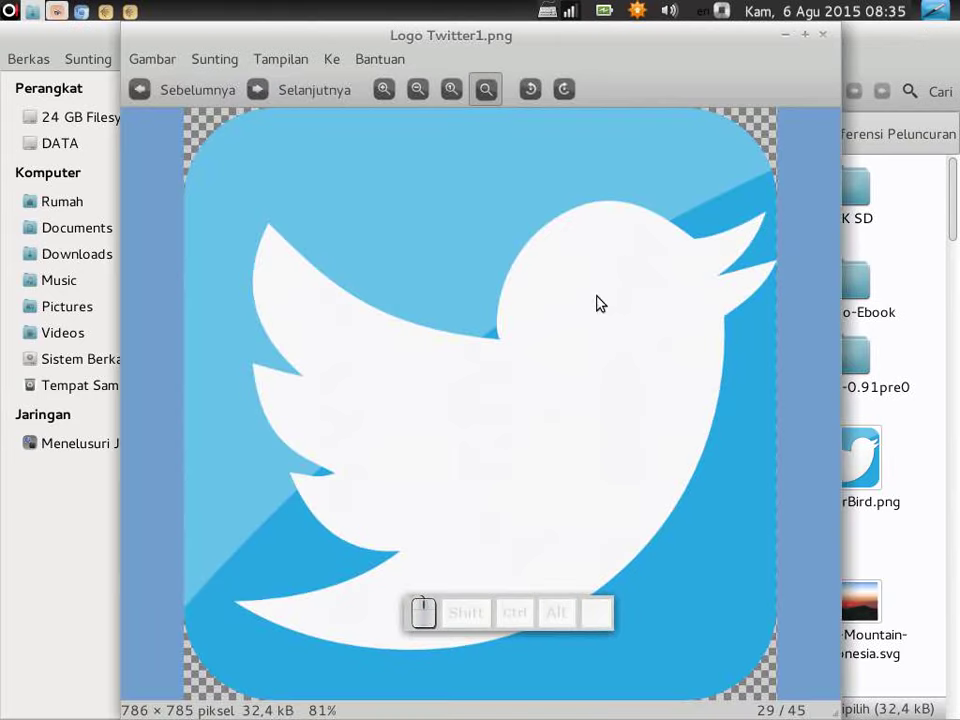
{"action": "left_click", "coordinate": [835, 37]}
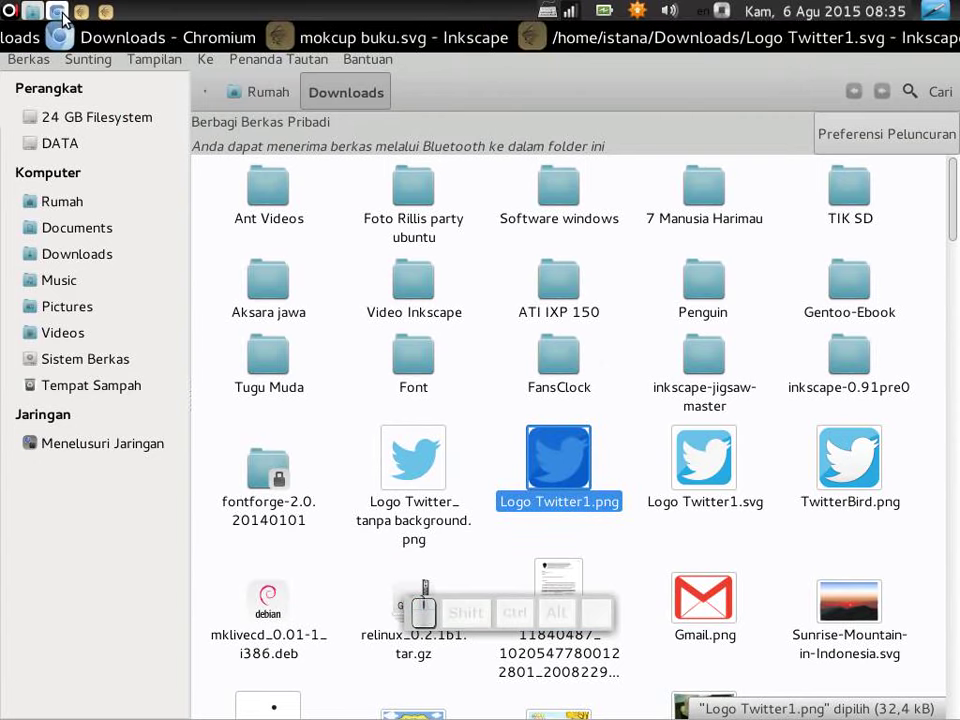
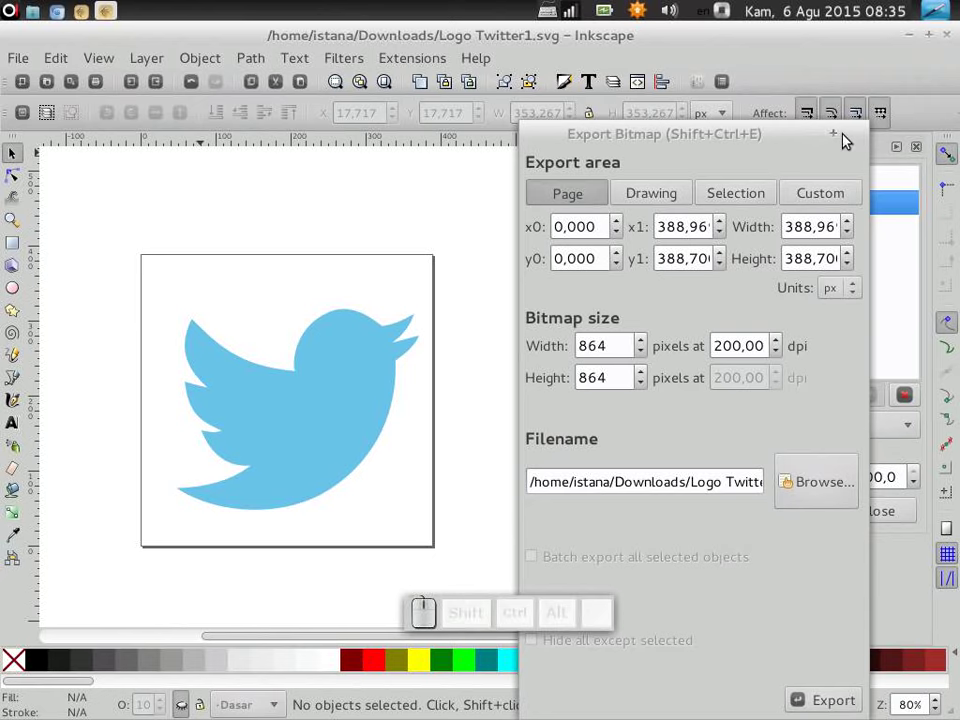
Step: Dismiss the export dialog and start typing the closing text 'Sekian semoga' above the bird on the Burung layer
{"action": "left_click", "coordinate": [850, 135]}
{"action": "scroll", "scroll_direction": "up", "scroll_amount": 3}
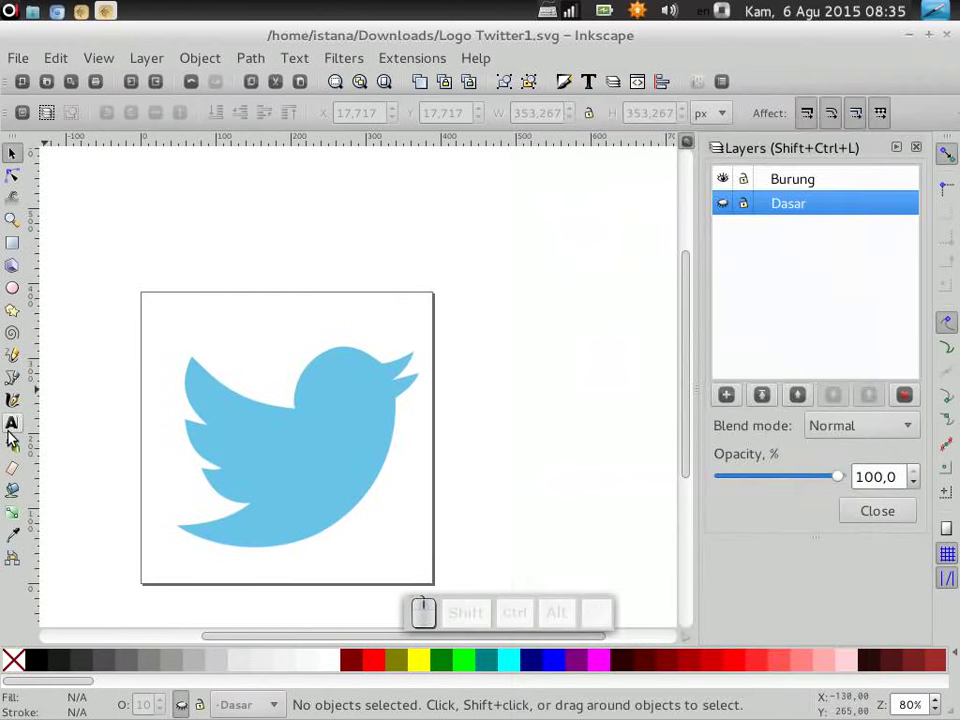
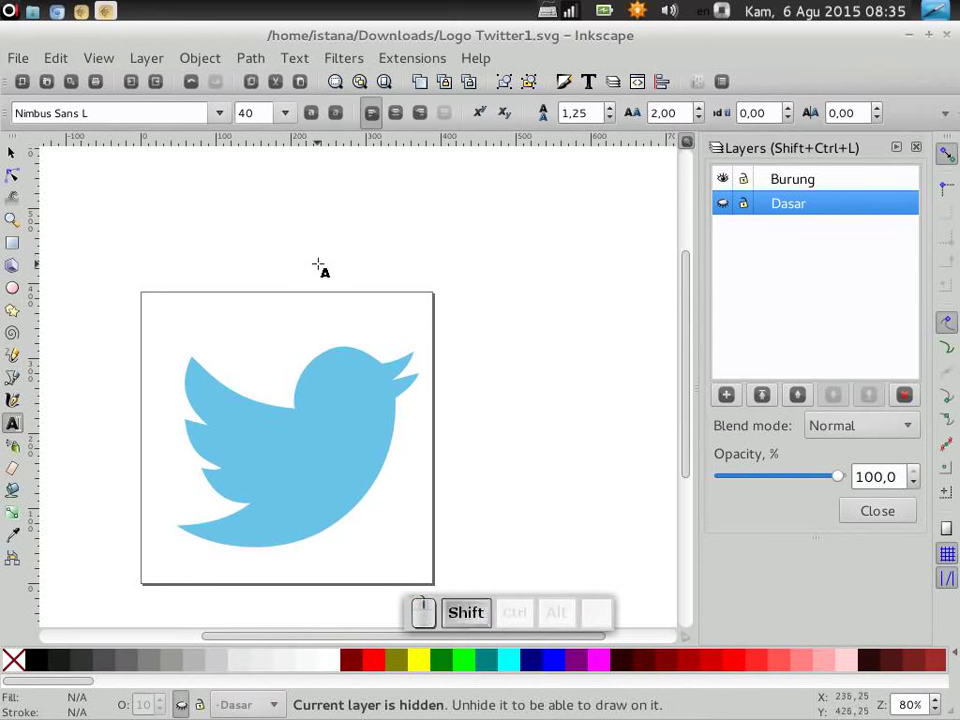
{"action": "key", "text": "shift+s"}
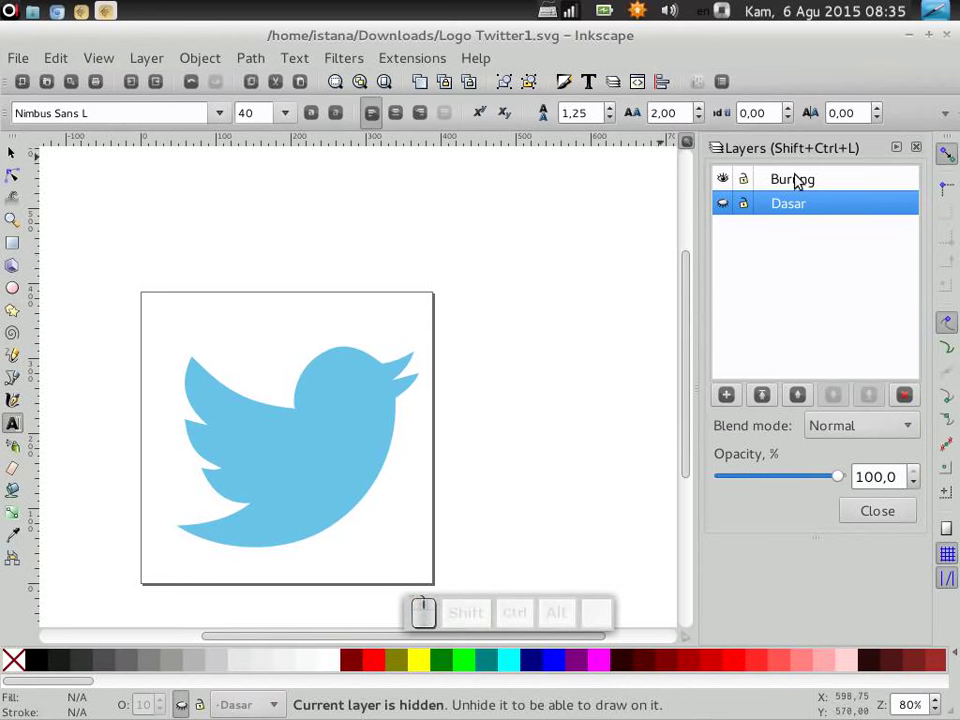
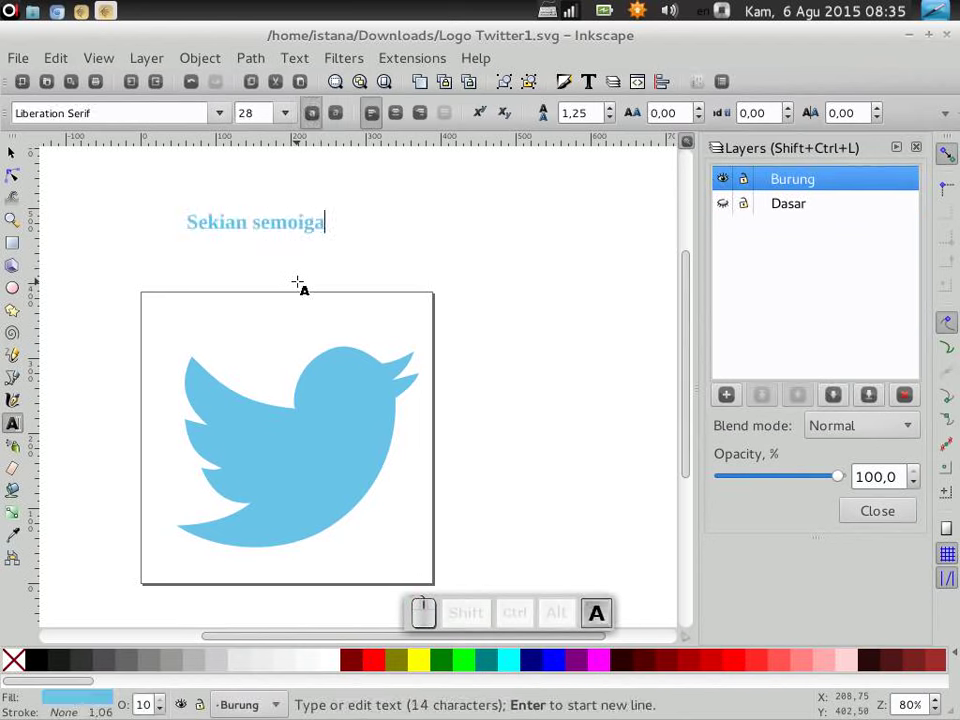
{"action": "key", "text": "BackSpace"}
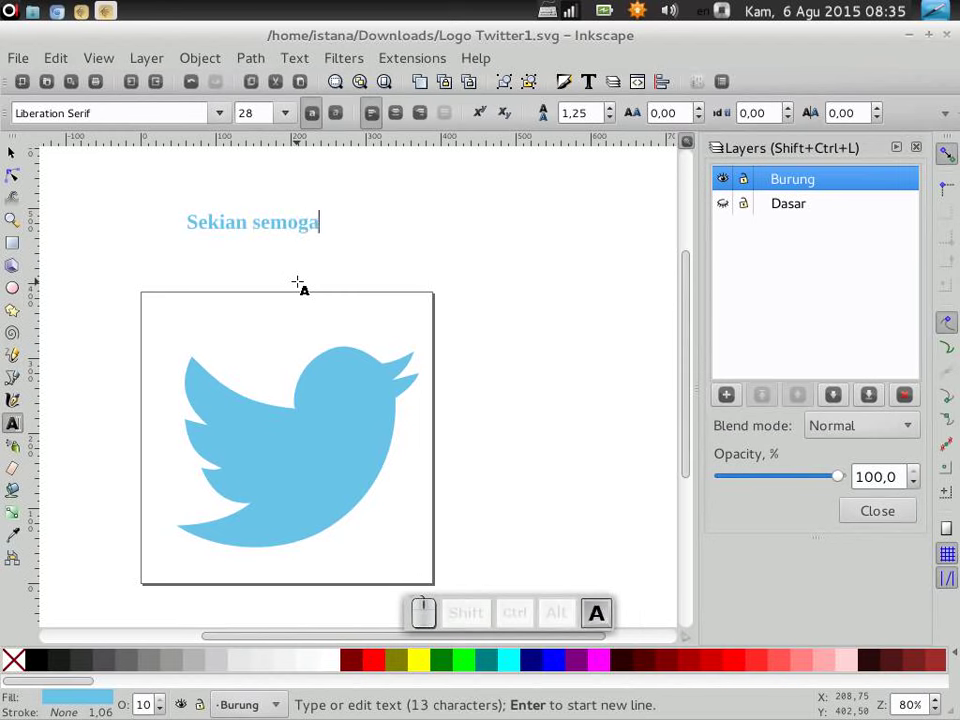